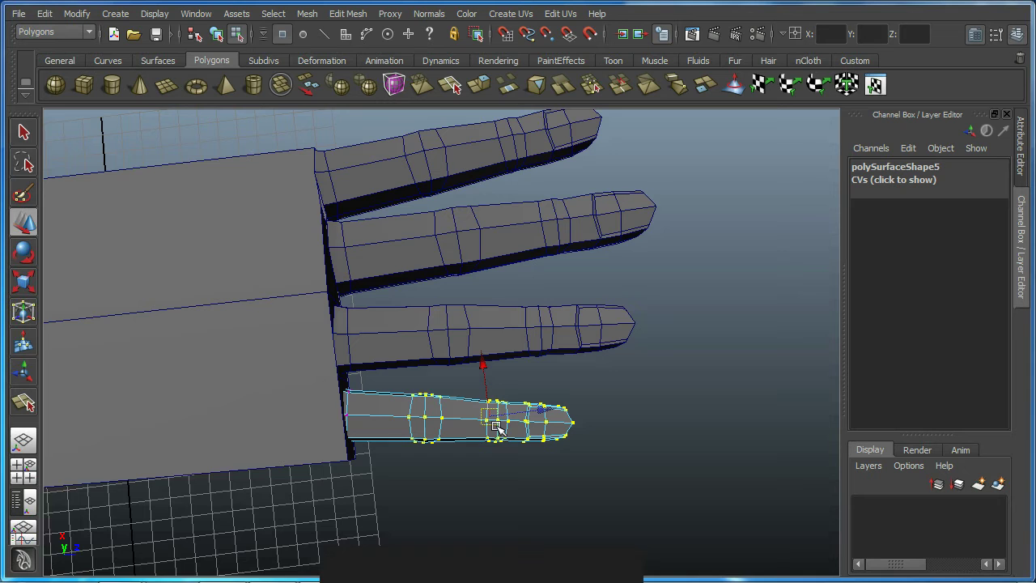
Step: Taper the thumb by moving its tip vertices into a point in vertex mode
{"action": "left_click", "coordinate": [783, 81]}
{"action": "right_click", "coordinate": [499, 429]}
{"action": "left_click", "coordinate": [513, 443]}
{"action": "key", "text": "ctrl+z"}
{"action": "left_click", "coordinate": [492, 432]}
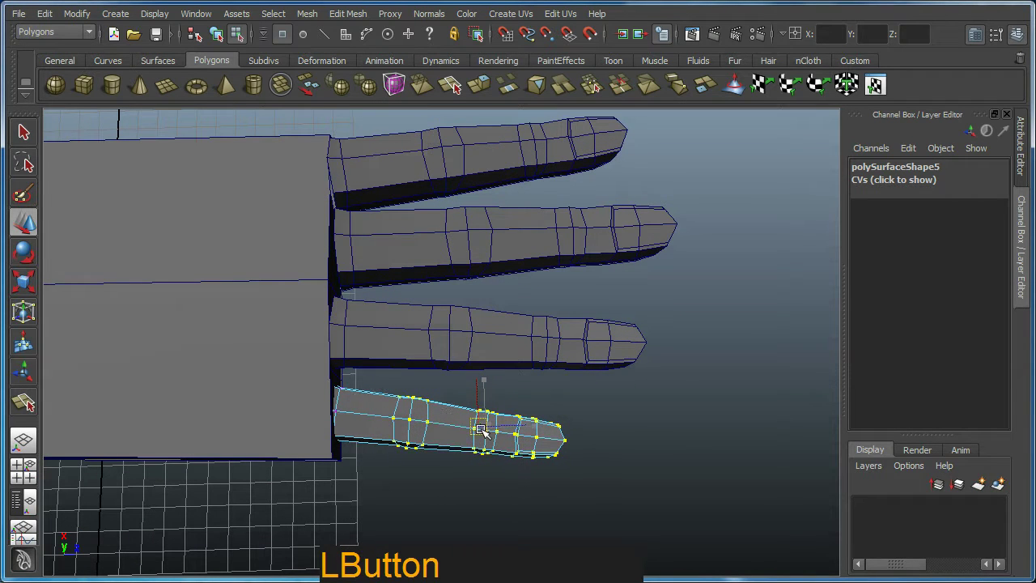
{"action": "left_click", "coordinate": [573, 403]}
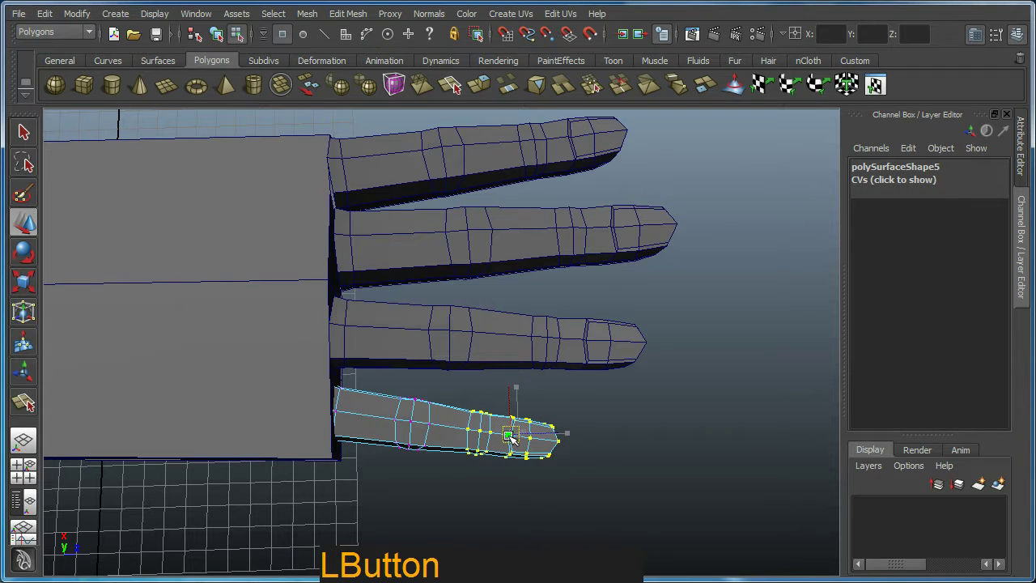
{"action": "left_click", "coordinate": [516, 447]}
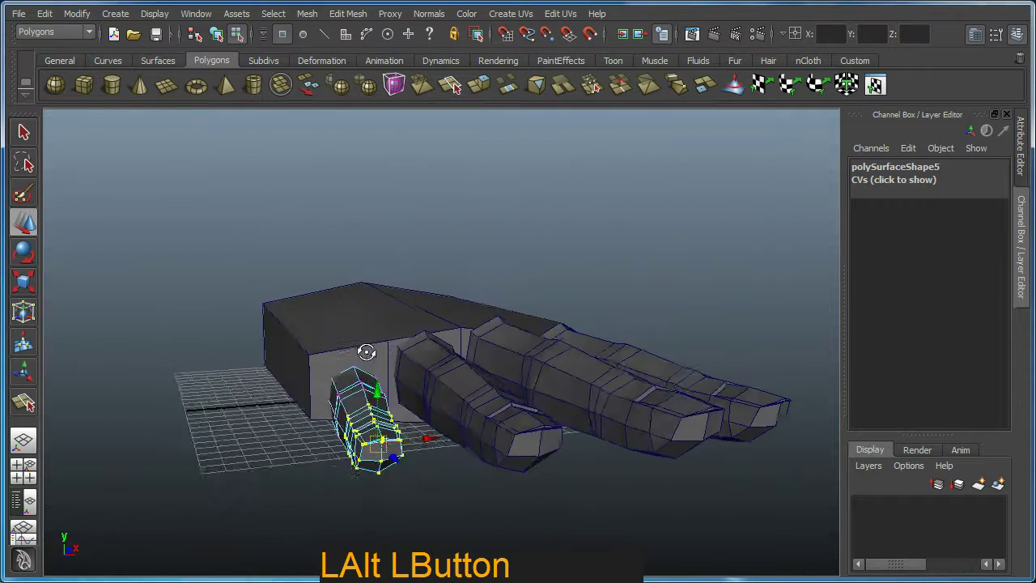
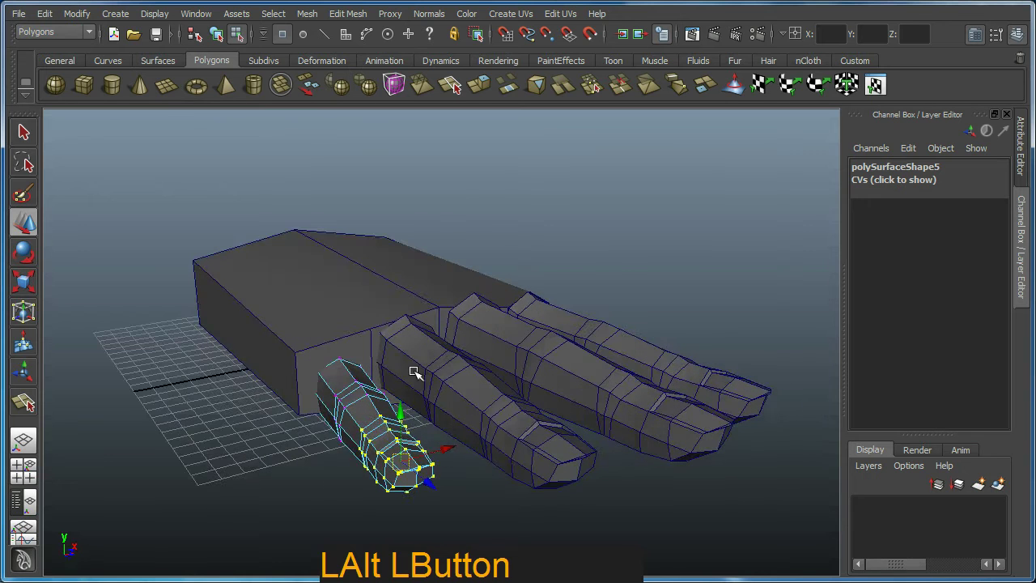
Step: Return to object mode and scale the whole thumb down slightly to about 0.867
{"action": "key", "text": "F9"}
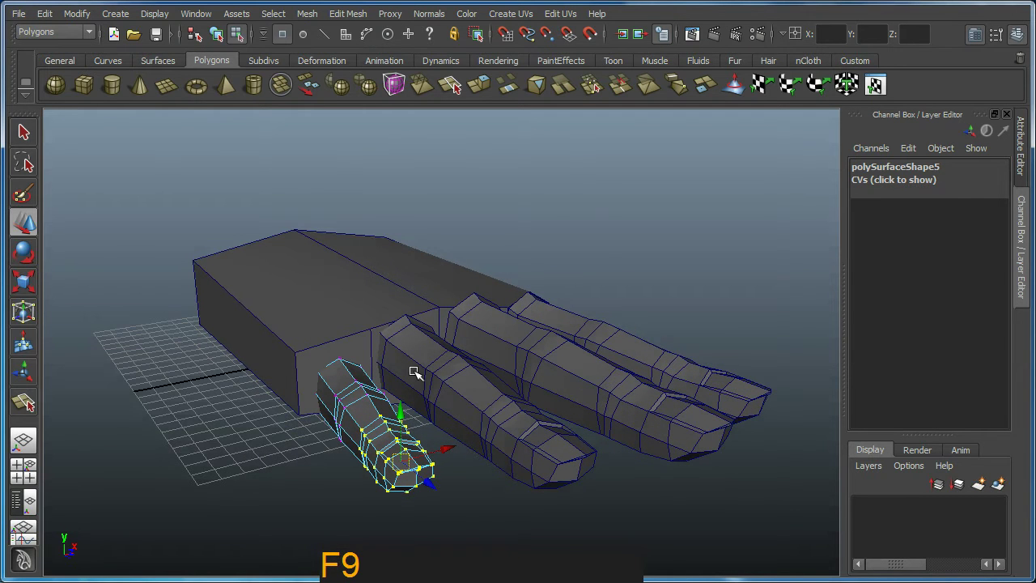
{"action": "key", "text": "F8"}
{"action": "left_click", "coordinate": [418, 409]}
{"action": "right_click", "coordinate": [374, 385]}
{"action": "left_click", "coordinate": [375, 381]}
{"action": "key", "text": "r"}
{"action": "left_click", "coordinate": [377, 419]}
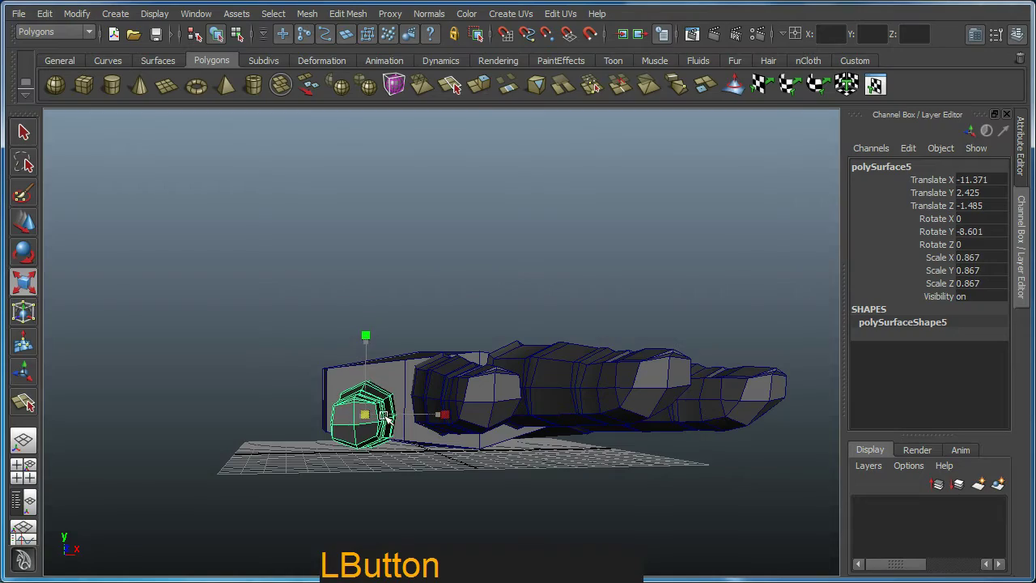
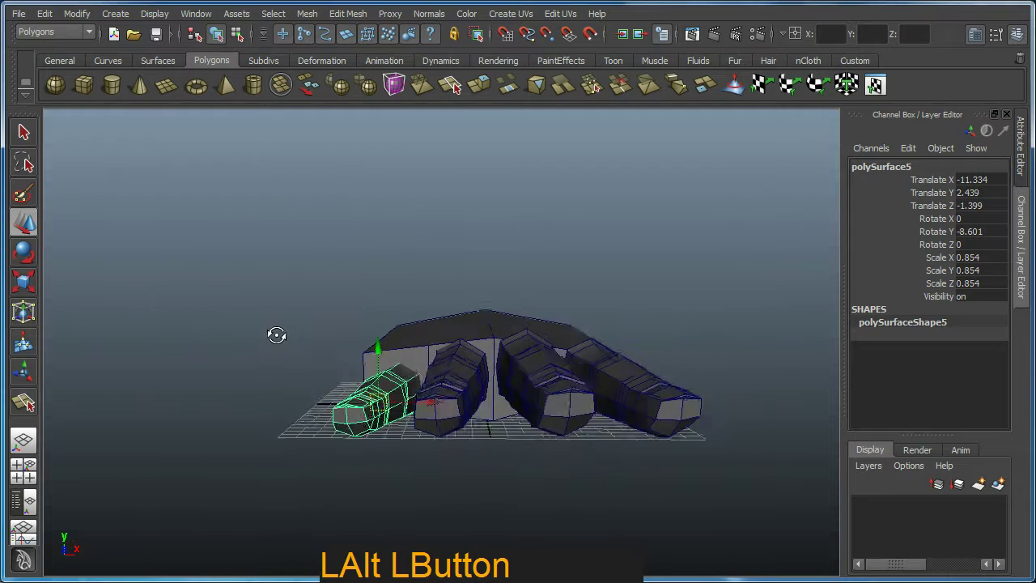
Step: Scale the thumb to 0.854 and rotate it about 3.6 degrees on X beside the palm
{"action": "left_click", "coordinate": [784, 83]}
{"action": "key", "text": "e"}
{"action": "left_click", "coordinate": [373, 380]}
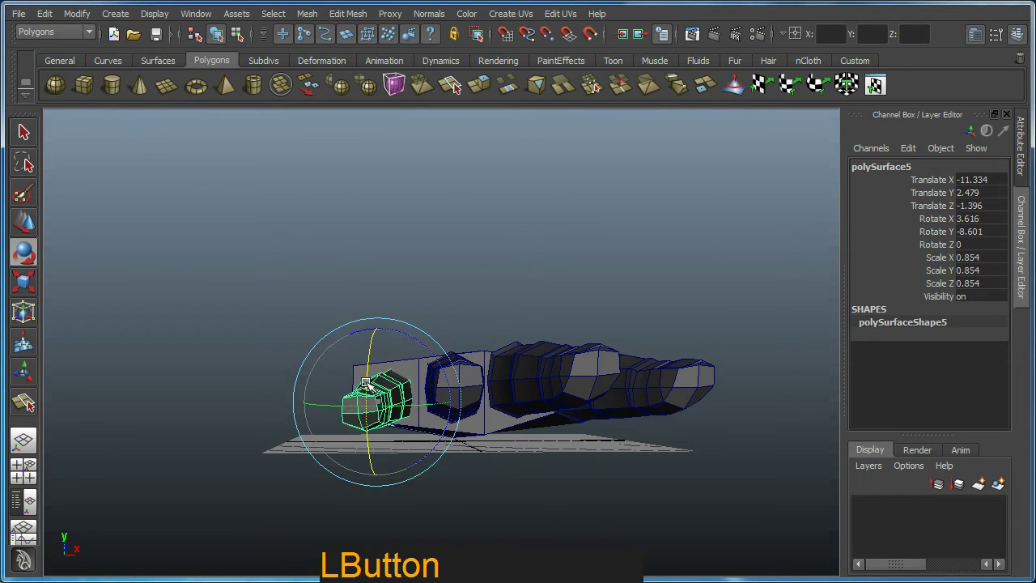
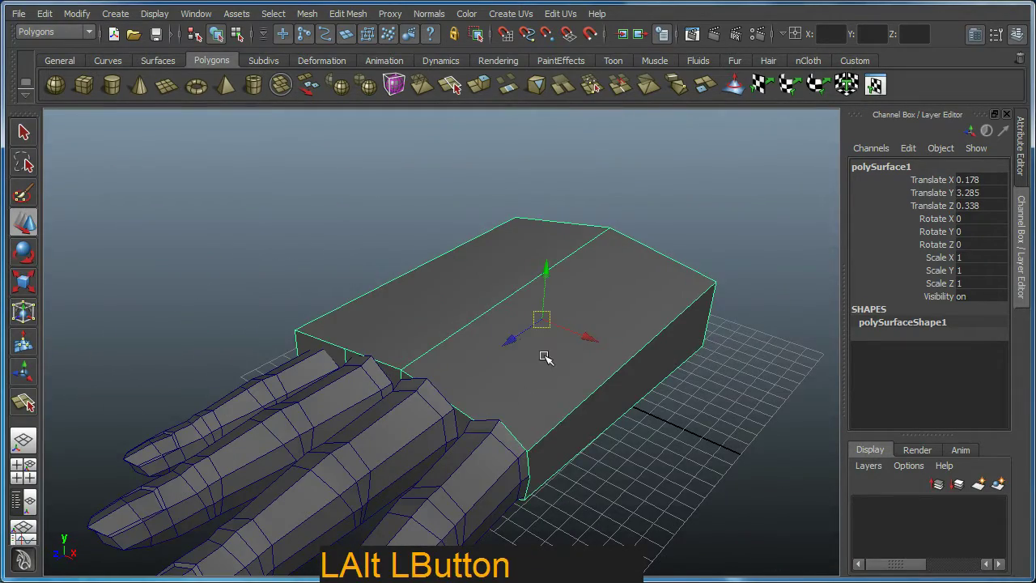
{"action": "key", "text": "ctrl+z"}
{"action": "left_click", "coordinate": [560, 345]}
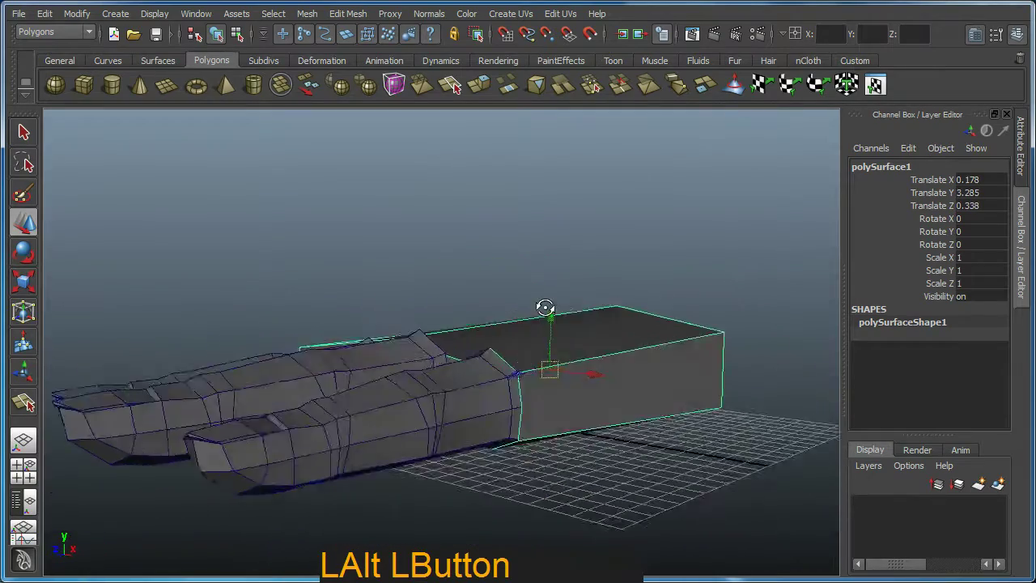
{"action": "middle_click", "coordinate": [612, 382]}
{"action": "right_click", "coordinate": [532, 312]}
{"action": "left_click", "coordinate": [568, 394]}
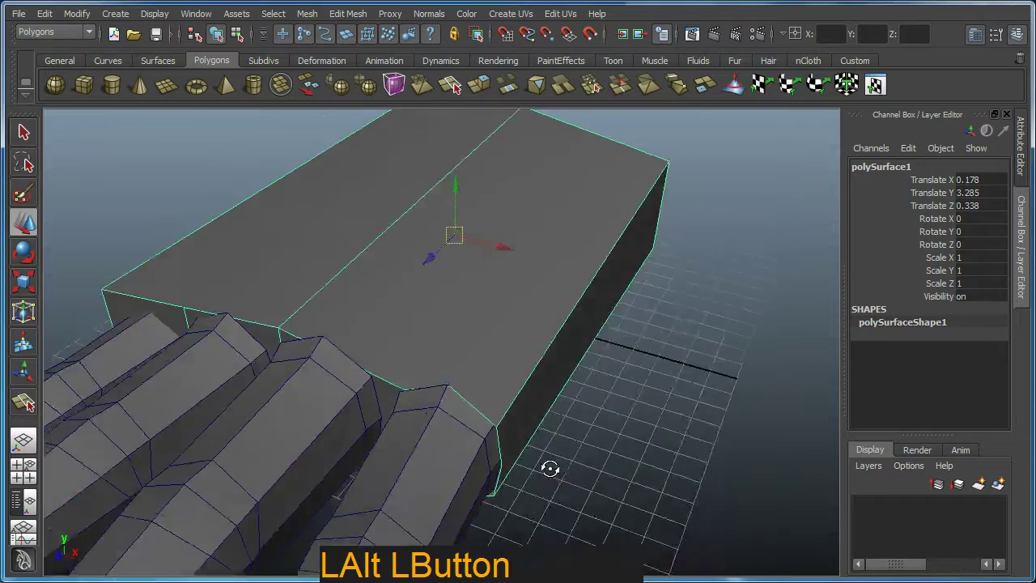
{"action": "left_click", "coordinate": [491, 315]}
{"action": "middle_click", "coordinate": [442, 315]}
{"action": "right_click", "coordinate": [441, 275]}
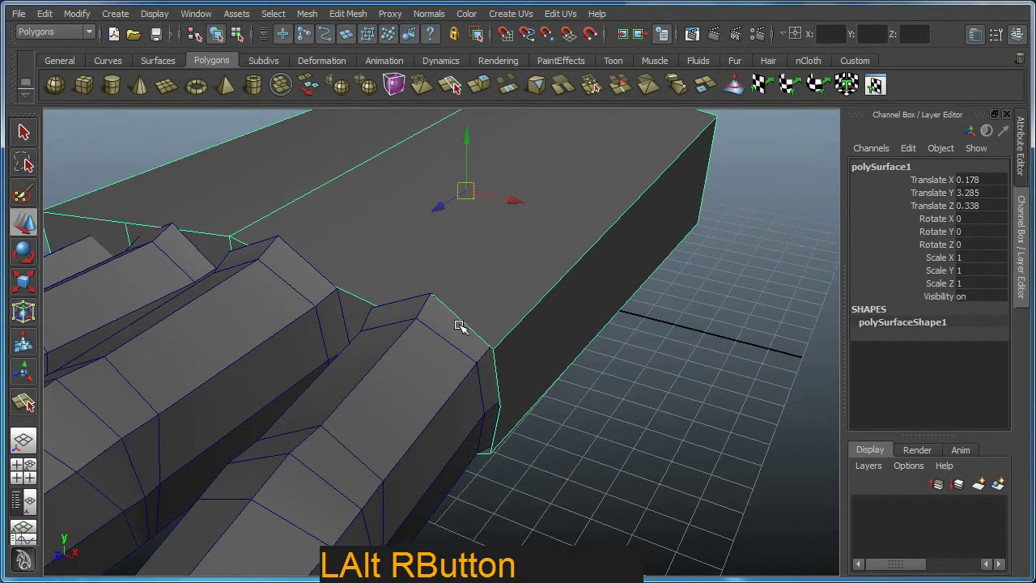
{"action": "left_click", "coordinate": [459, 327]}
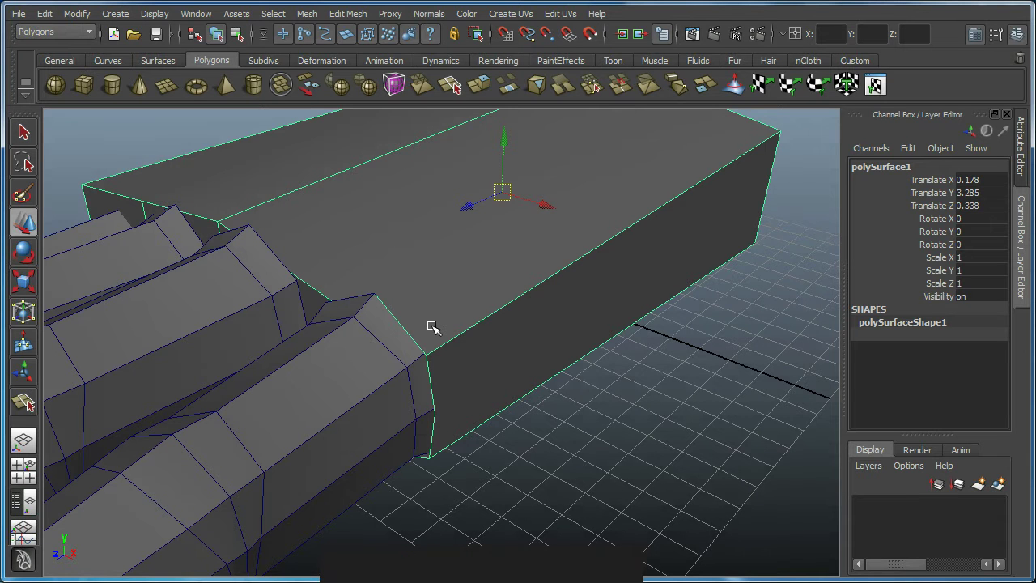
{"action": "key", "text": "ctrl+4"}
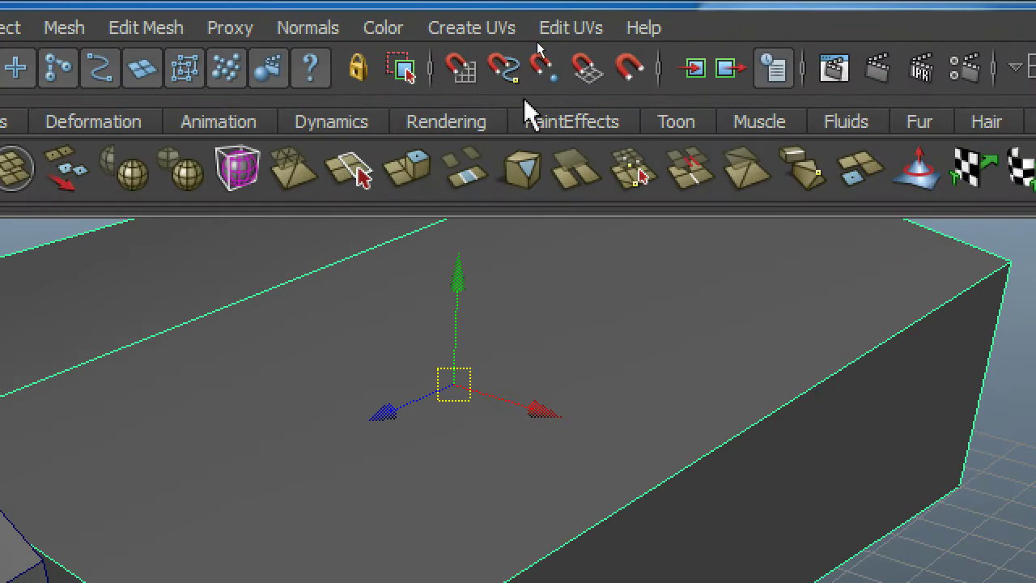
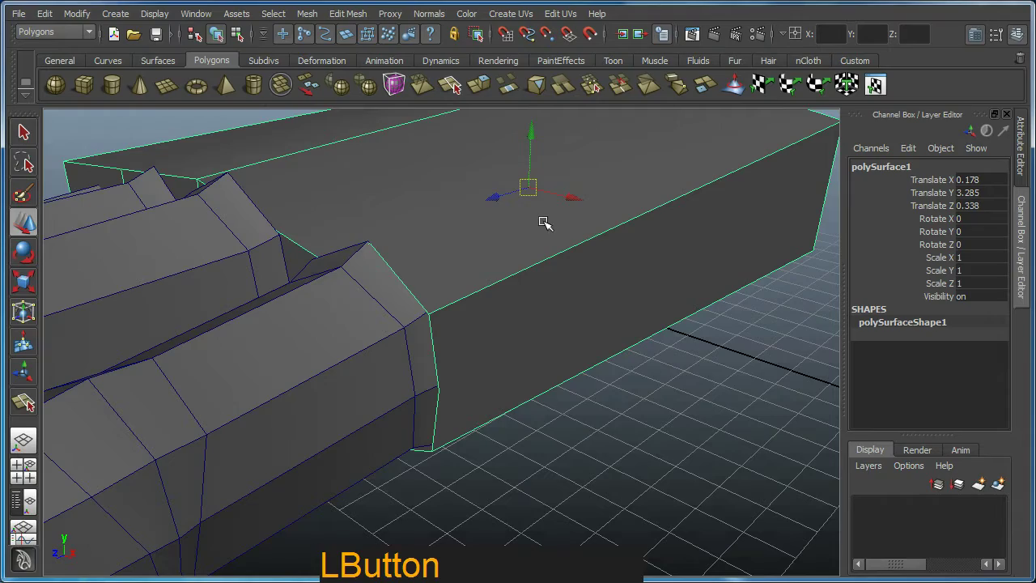
{"action": "left_click", "coordinate": [474, 300]}
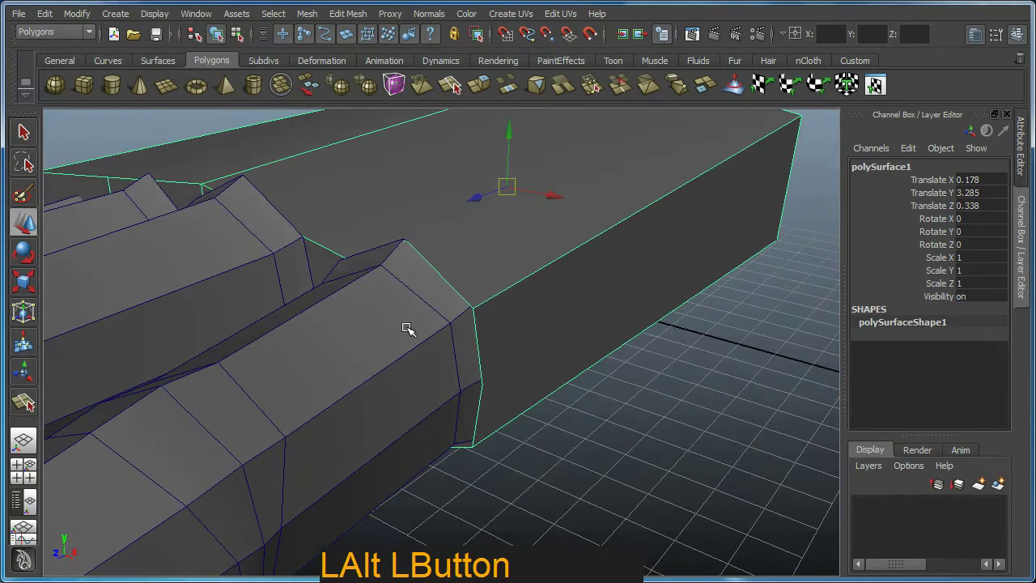
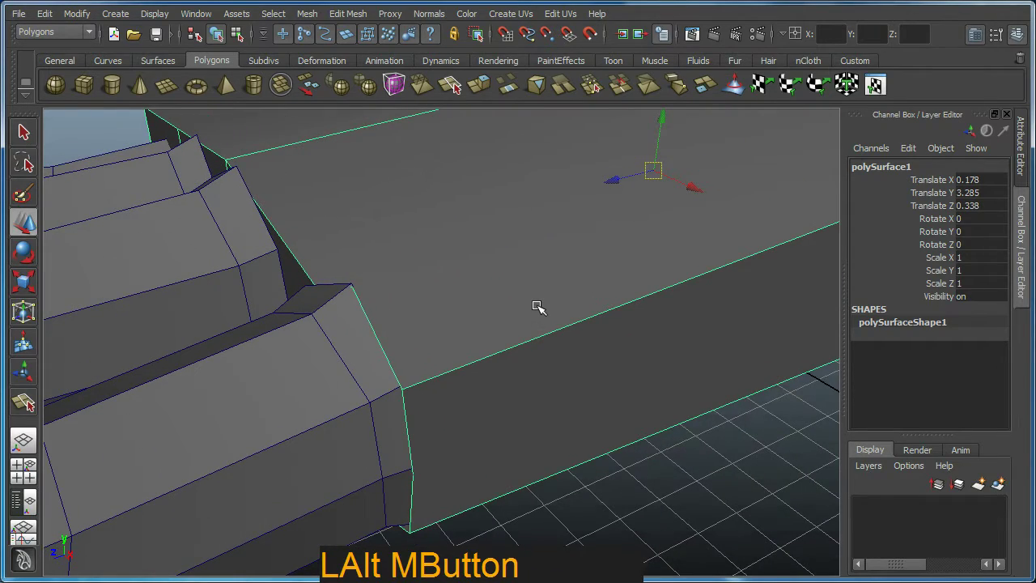
Step: Move the palm's corner vertex under the outer finger up onto the finger base
{"action": "key", "text": "F9"}
{"action": "left_click", "coordinate": [407, 394]}
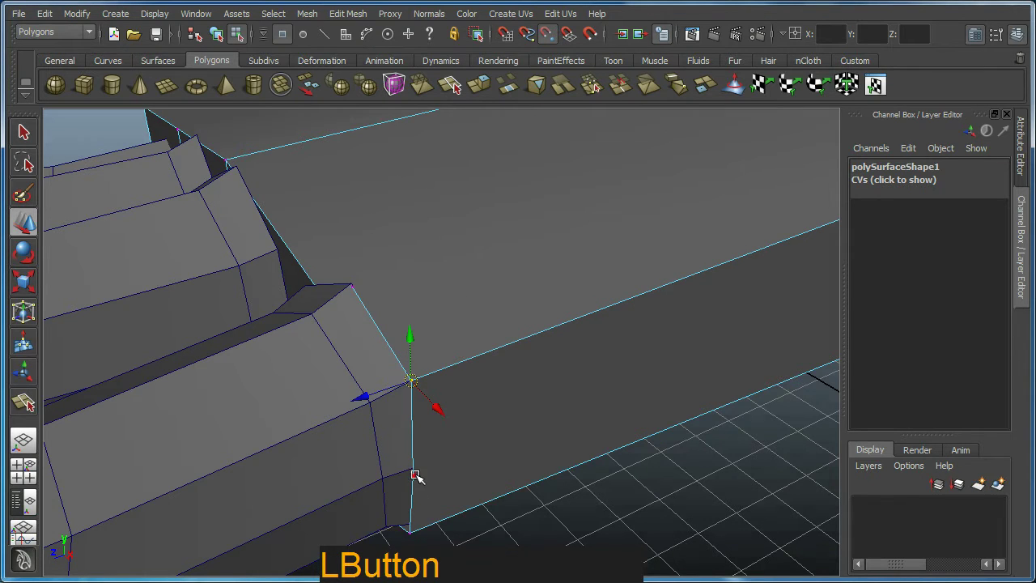
{"action": "left_click", "coordinate": [432, 495]}
{"action": "right_click", "coordinate": [440, 465]}
{"action": "left_click", "coordinate": [448, 305]}
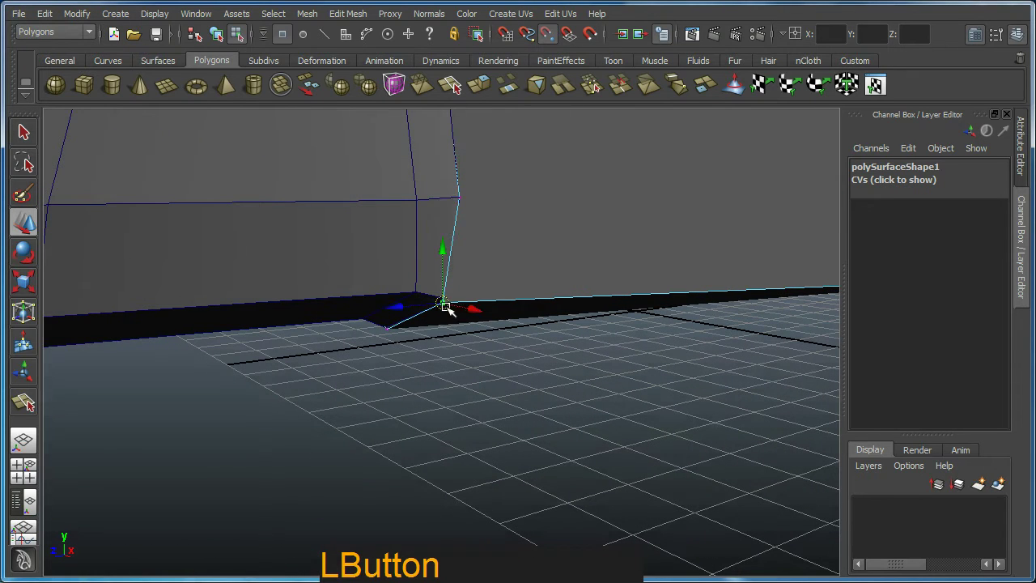
{"action": "left_click", "coordinate": [451, 321]}
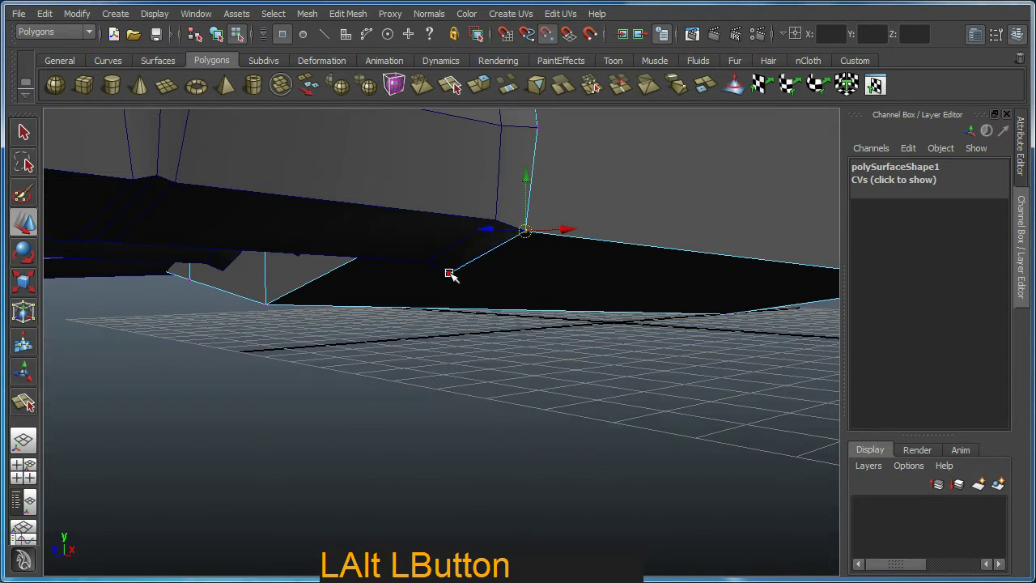
{"action": "left_click", "coordinate": [479, 301]}
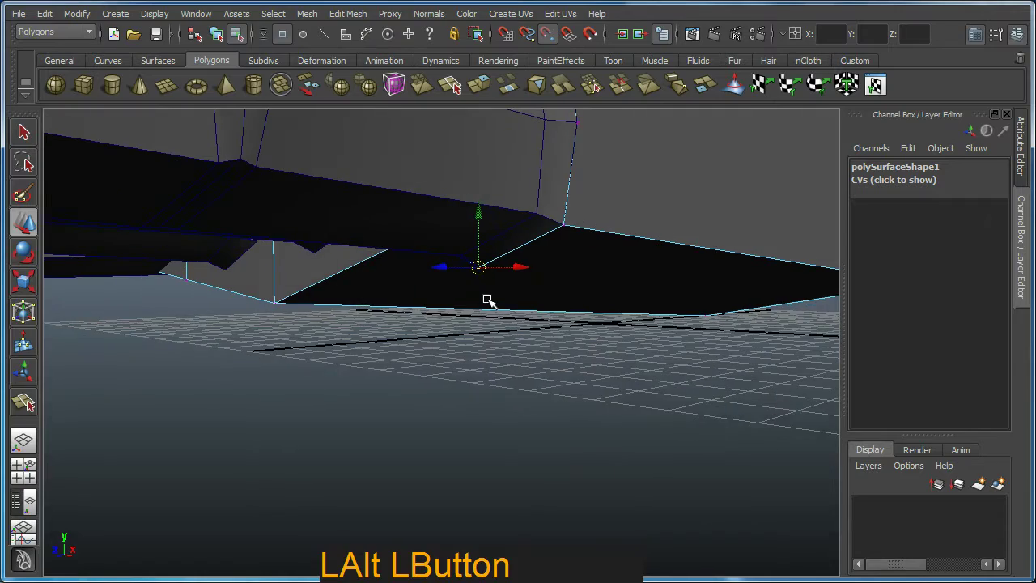
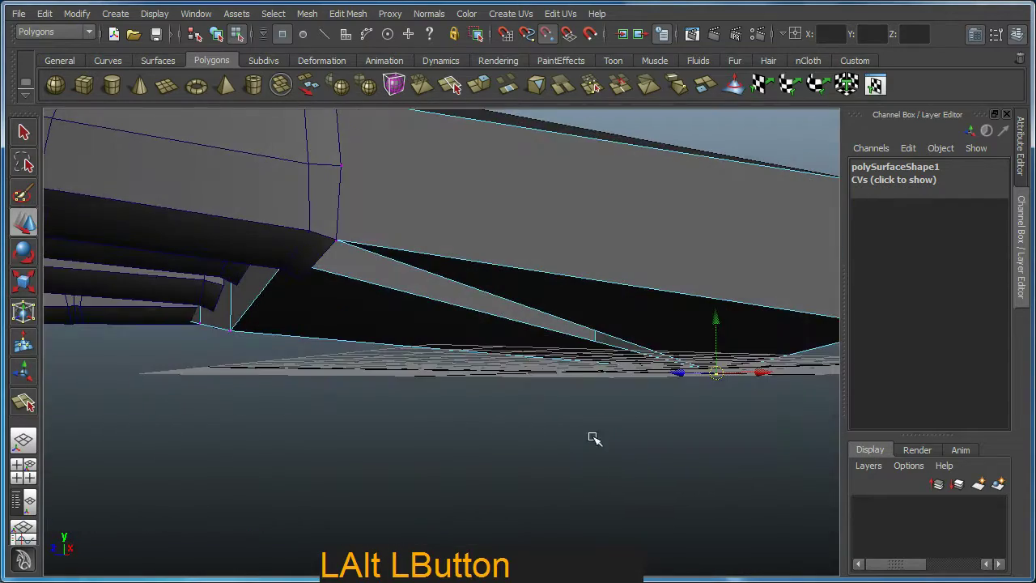
Step: Snap further palm corner vertices onto the finger-base vertices to close the spiked gap
{"action": "left_click", "coordinate": [784, 82]}
{"action": "left_click", "coordinate": [642, 456]}
{"action": "left_click", "coordinate": [306, 274]}
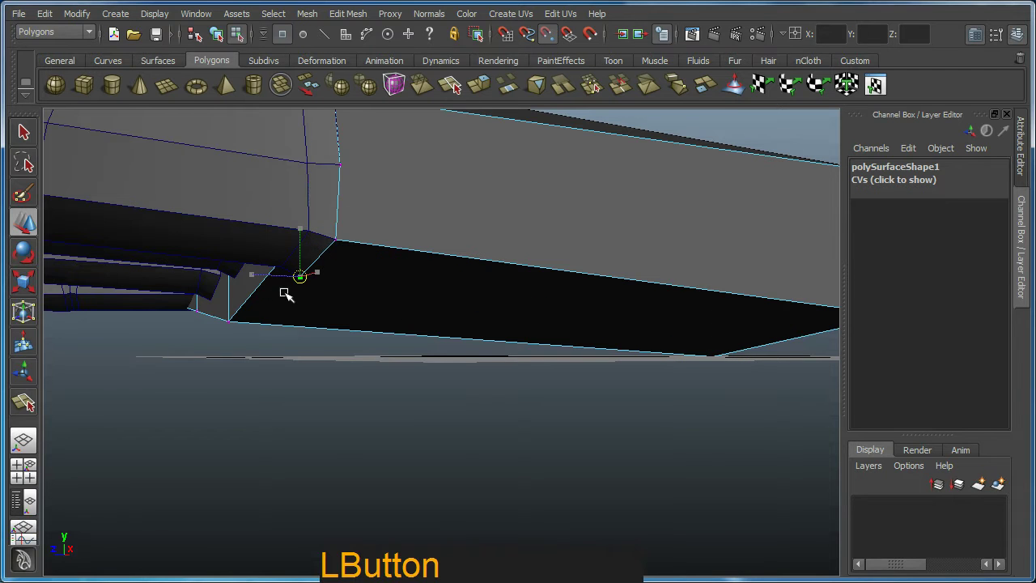
{"action": "left_click", "coordinate": [288, 312]}
{"action": "middle_click", "coordinate": [295, 322]}
{"action": "right_click", "coordinate": [345, 355]}
{"action": "left_click", "coordinate": [307, 335]}
{"action": "left_click", "coordinate": [323, 351]}
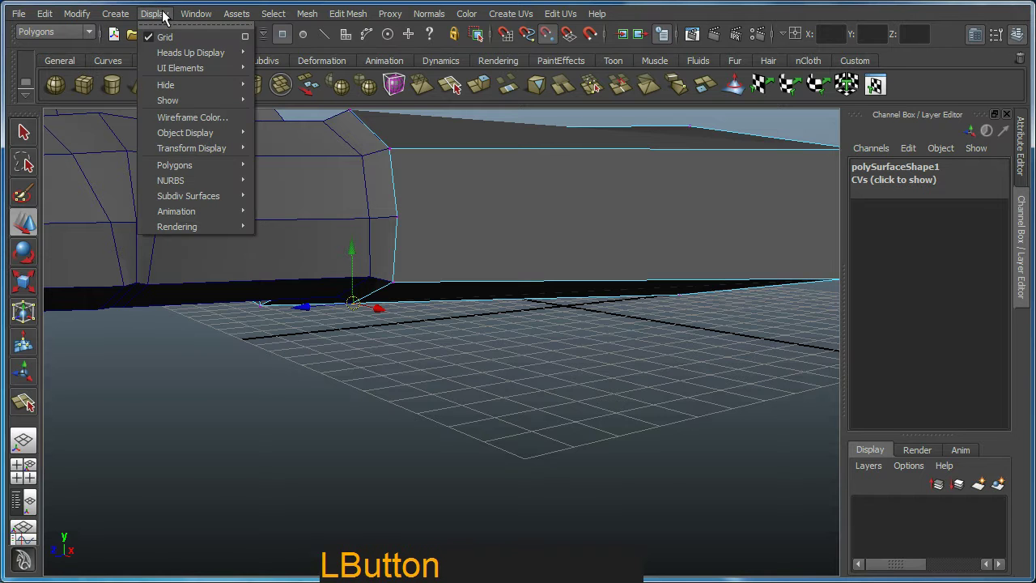
Step: Snap the next palm vertices beside the outer finger onto its base vertices
{"action": "left_click", "coordinate": [507, 382]}
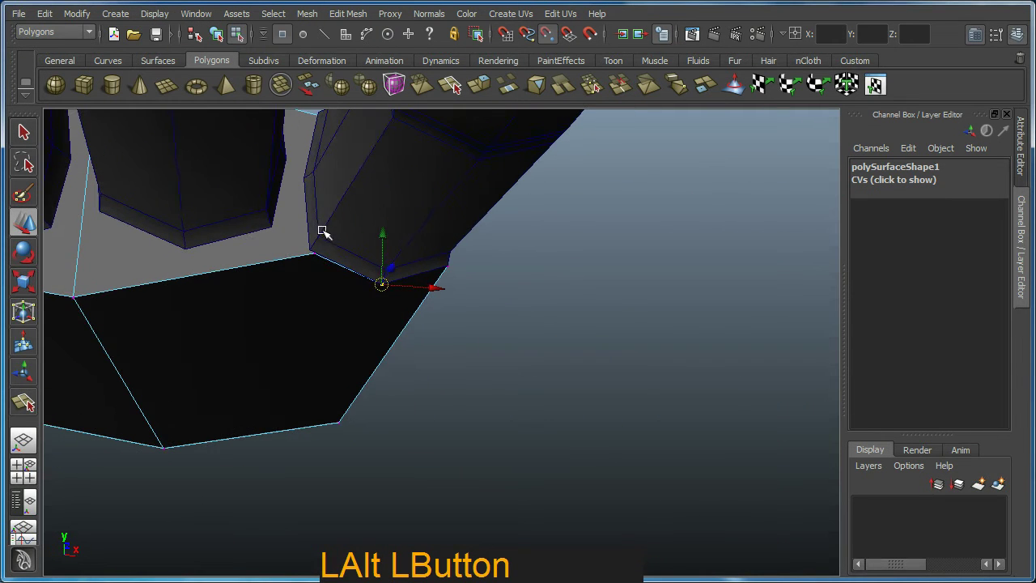
{"action": "left_click", "coordinate": [320, 257]}
{"action": "left_click", "coordinate": [320, 230]}
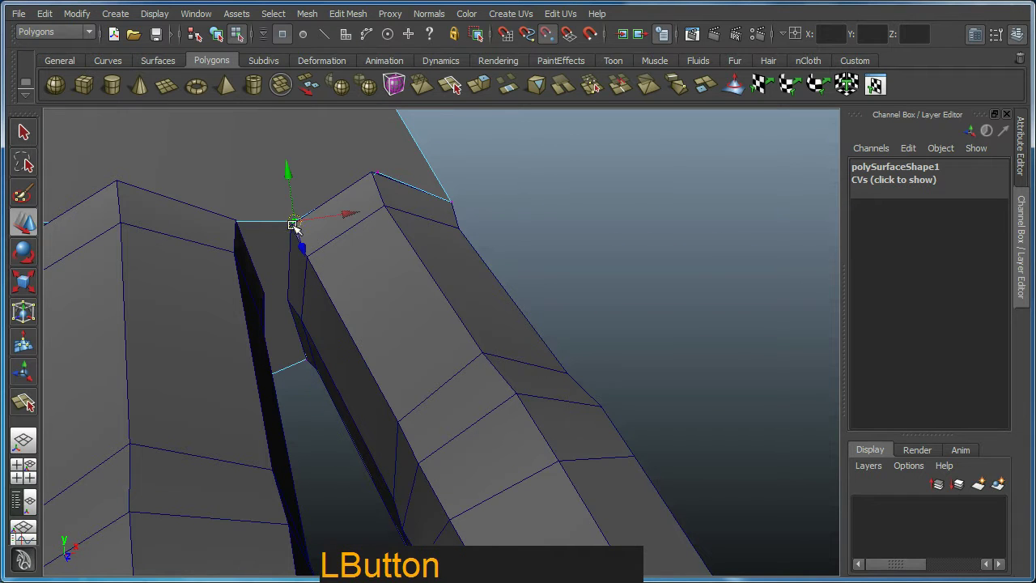
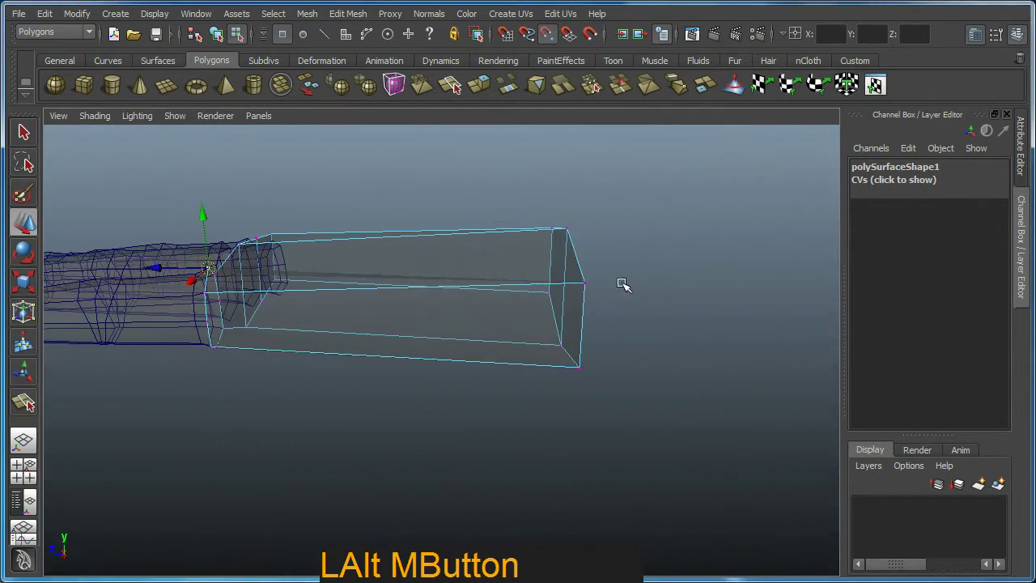
{"action": "key", "text": "w"}
{"action": "left_click", "coordinate": [596, 263]}
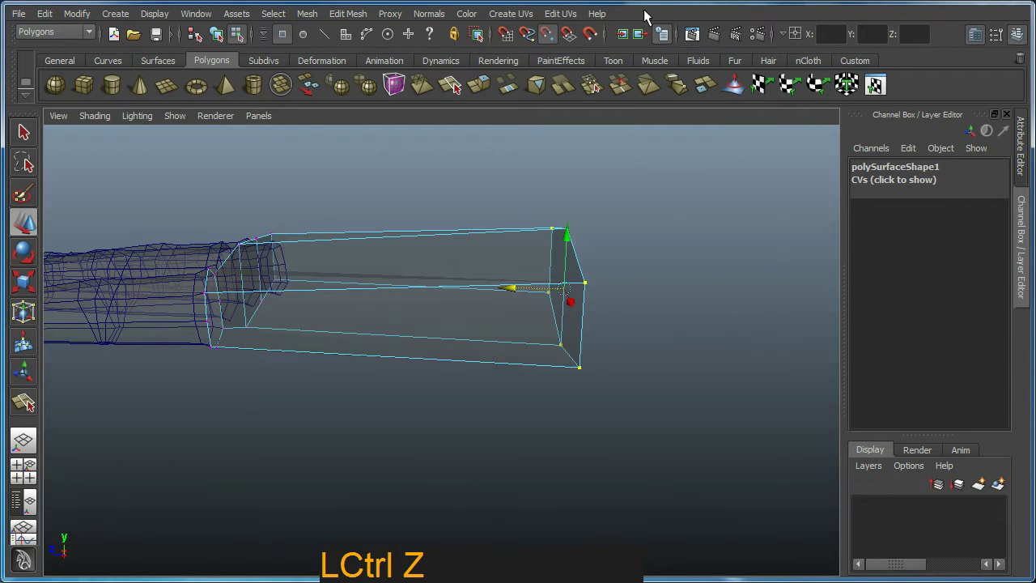
{"action": "left_click", "coordinate": [553, 37]}
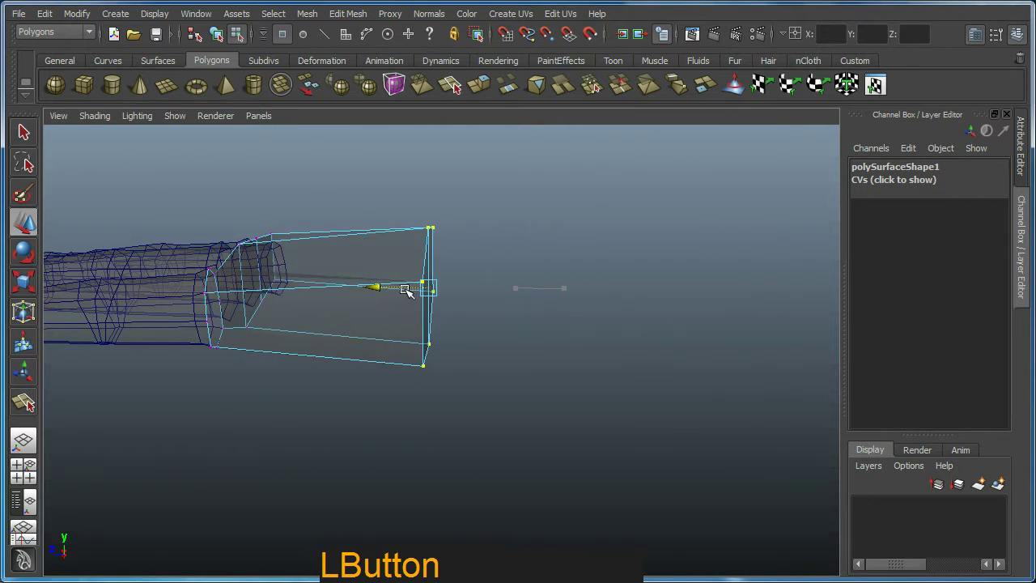
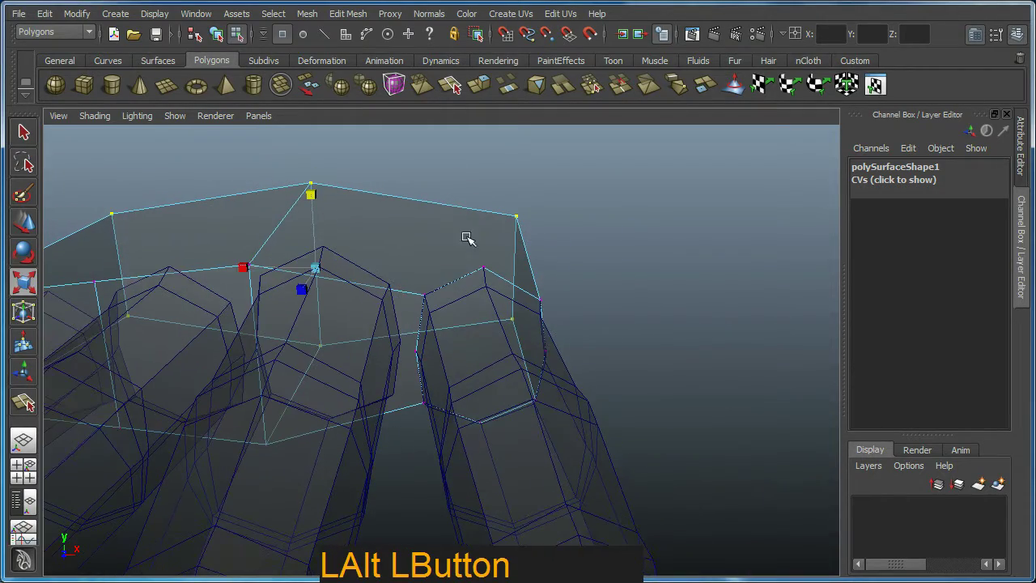
{"action": "key", "text": "F7"}
{"action": "key", "text": "F6"}
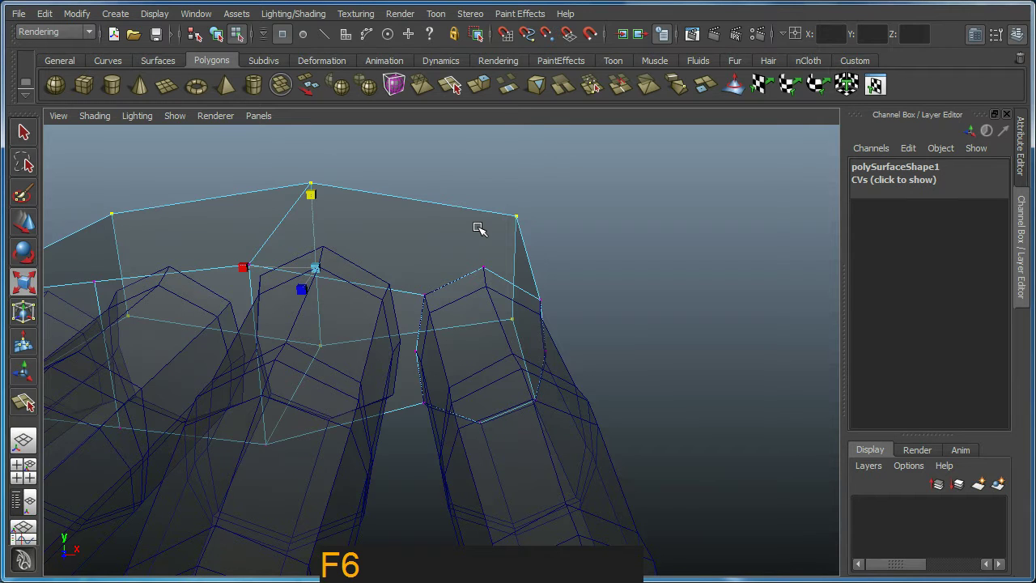
{"action": "key", "text": "F8"}
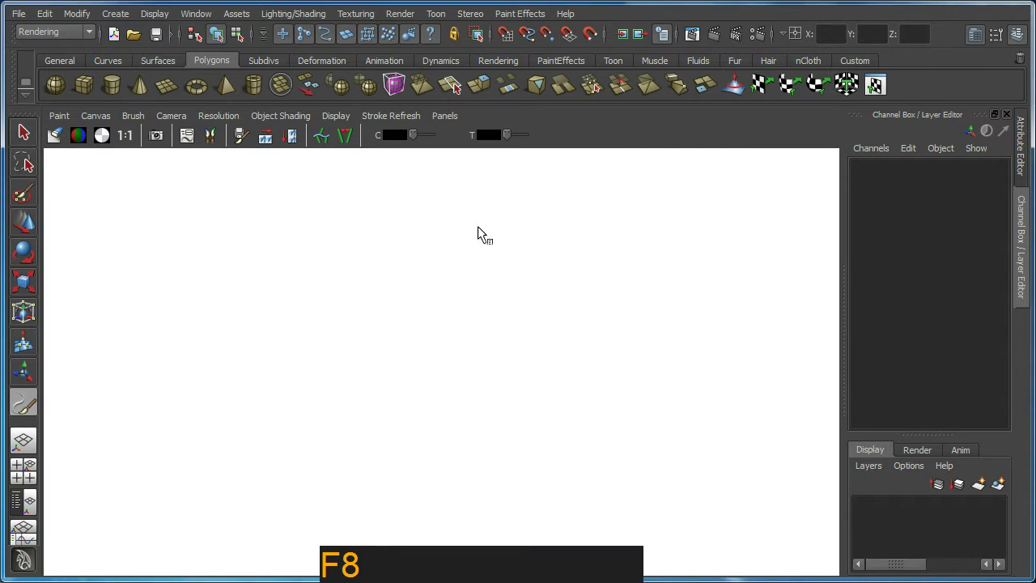
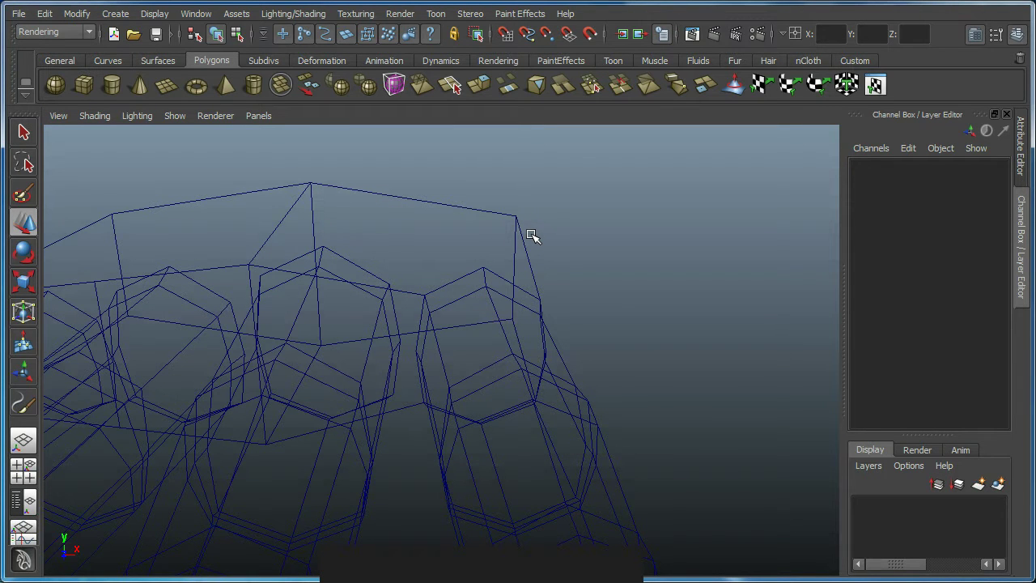
Step: Select the palm and cut the first split edge from its upper edge down between two finger bases
{"action": "left_click", "coordinate": [403, 291]}
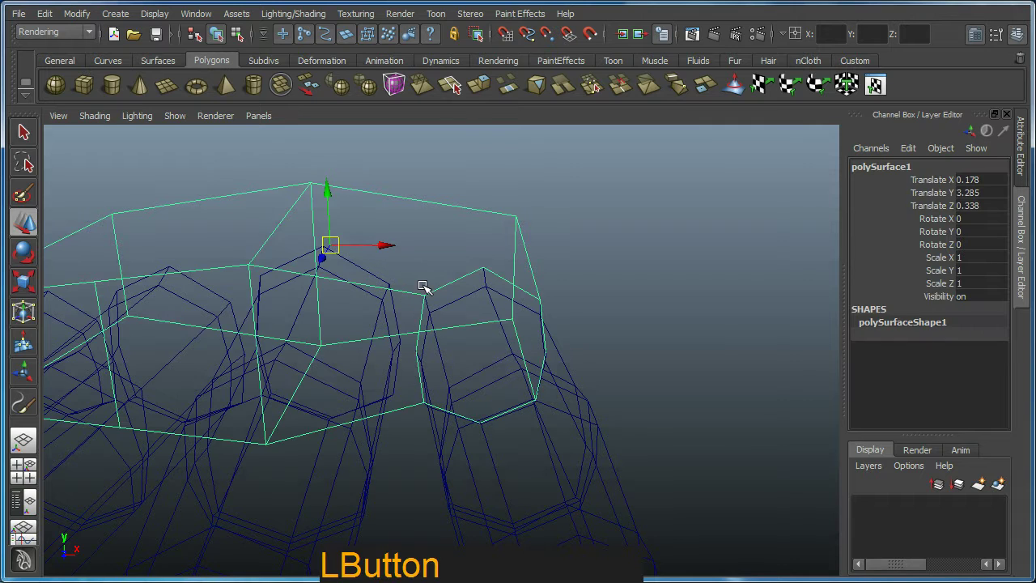
{"action": "middle_click", "coordinate": [500, 306]}
{"action": "right_click", "coordinate": [514, 306]}
{"action": "middle_click", "coordinate": [486, 250]}
{"action": "right_click", "coordinate": [513, 248]}
{"action": "left_click", "coordinate": [459, 255]}
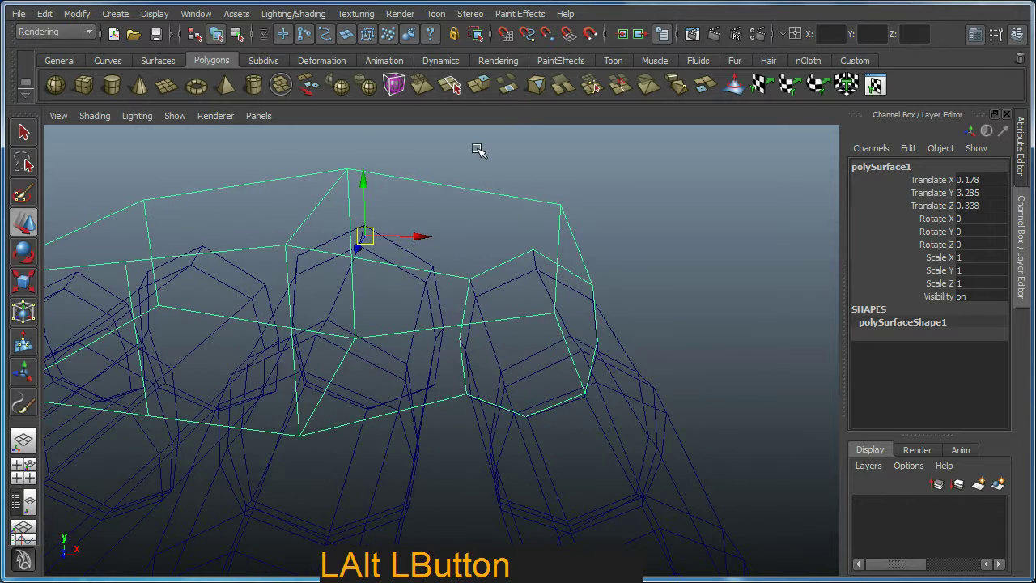
{"action": "left_click", "coordinate": [458, 92]}
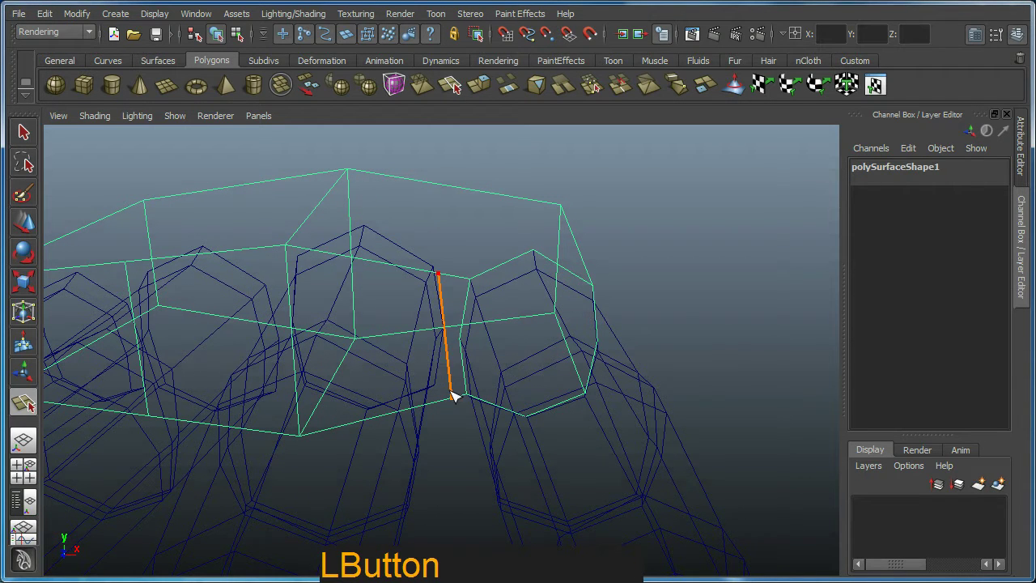
{"action": "right_click", "coordinate": [446, 403]}
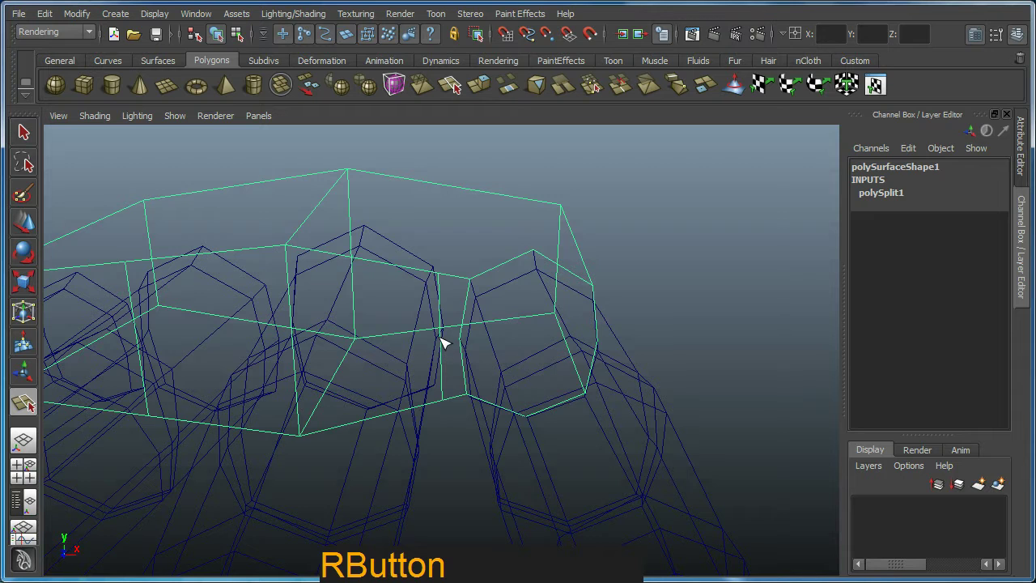
Step: Cut the second multi-point split down the palm between the next finger bases
{"action": "left_click", "coordinate": [443, 346]}
{"action": "right_click", "coordinate": [446, 344]}
{"action": "left_click", "coordinate": [464, 330]}
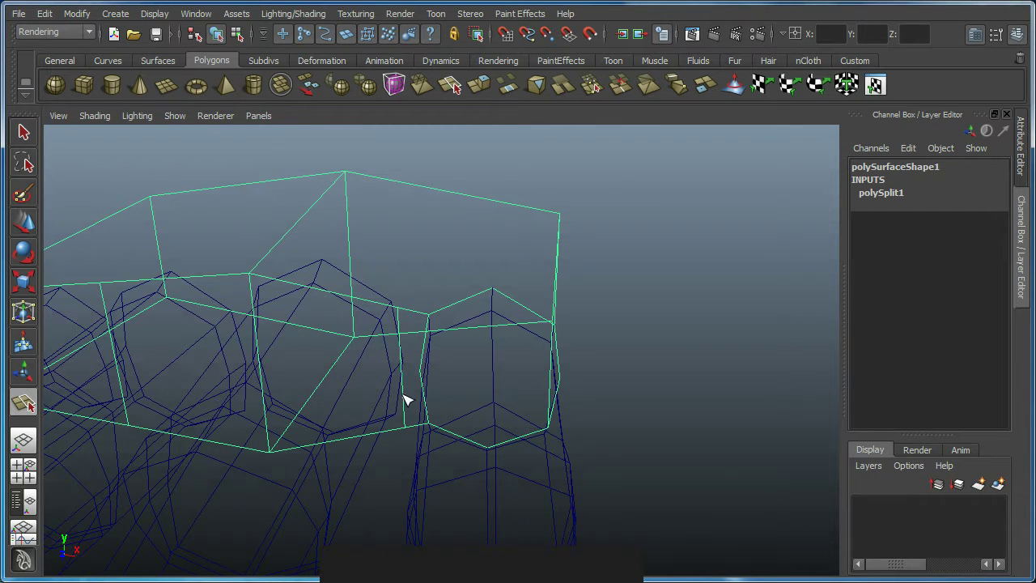
{"action": "left_click", "coordinate": [406, 393]}
{"action": "right_click", "coordinate": [407, 394]}
{"action": "key", "text": "w"}
{"action": "left_click", "coordinate": [478, 341]}
{"action": "right_click", "coordinate": [468, 346]}
{"action": "key", "text": "y"}
{"action": "left_click", "coordinate": [373, 345]}
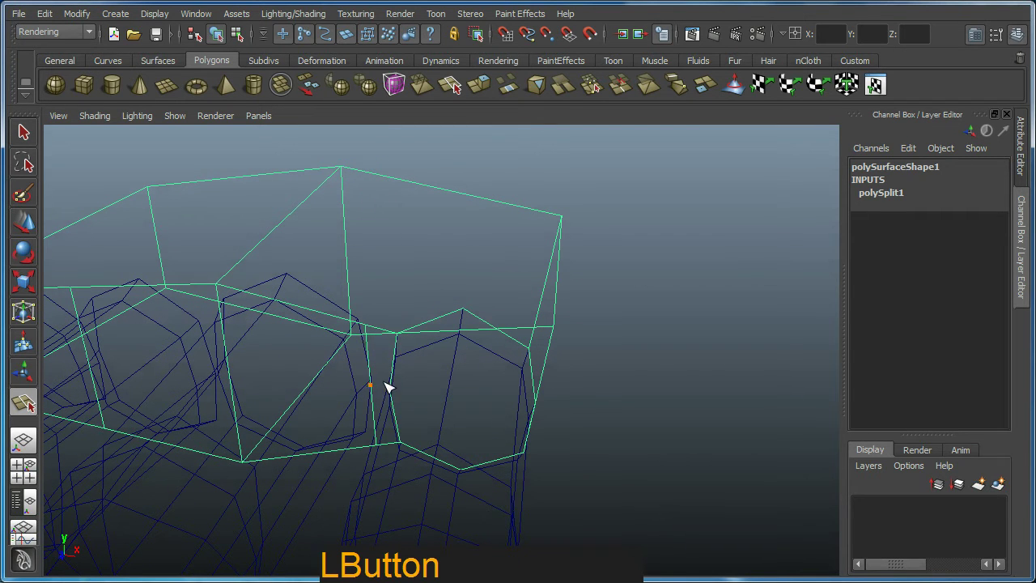
{"action": "left_click", "coordinate": [399, 354]}
{"action": "right_click", "coordinate": [394, 400]}
{"action": "left_click", "coordinate": [423, 400]}
{"action": "right_click", "coordinate": [440, 386]}
{"action": "left_click", "coordinate": [446, 390]}
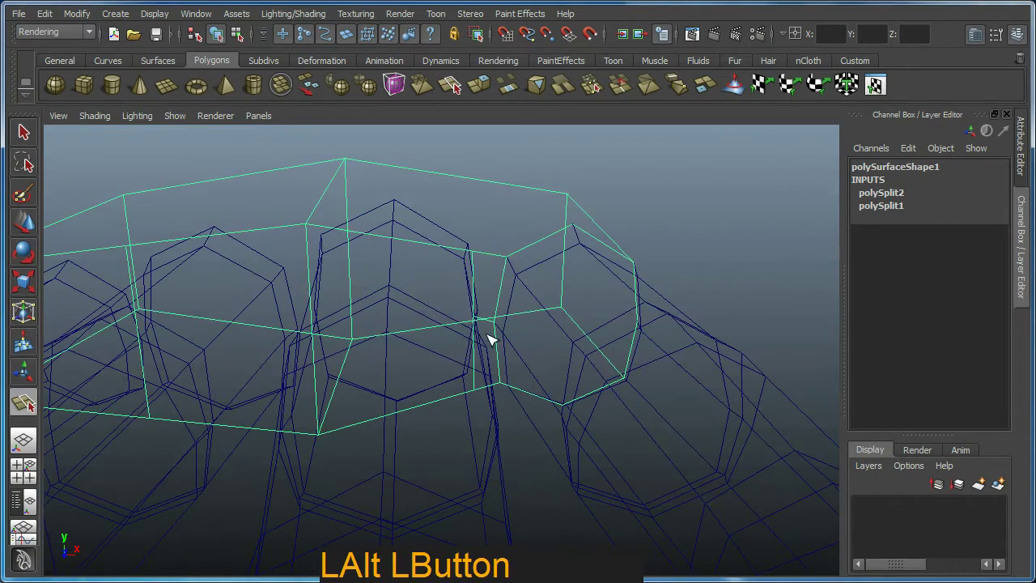
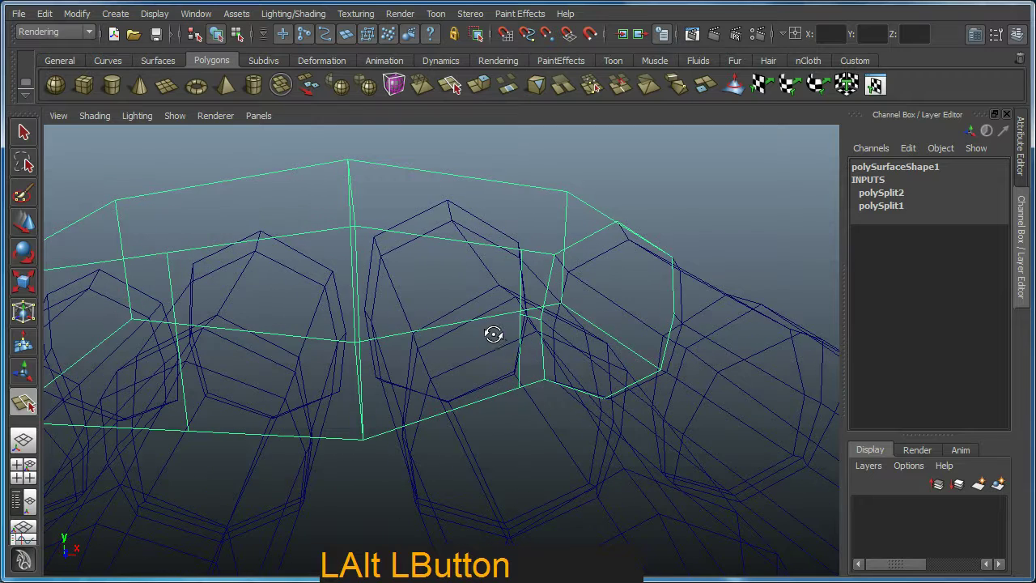
Step: Cut the third split between finger bases and undo a stray click on the palm
{"action": "left_click", "coordinate": [348, 241]}
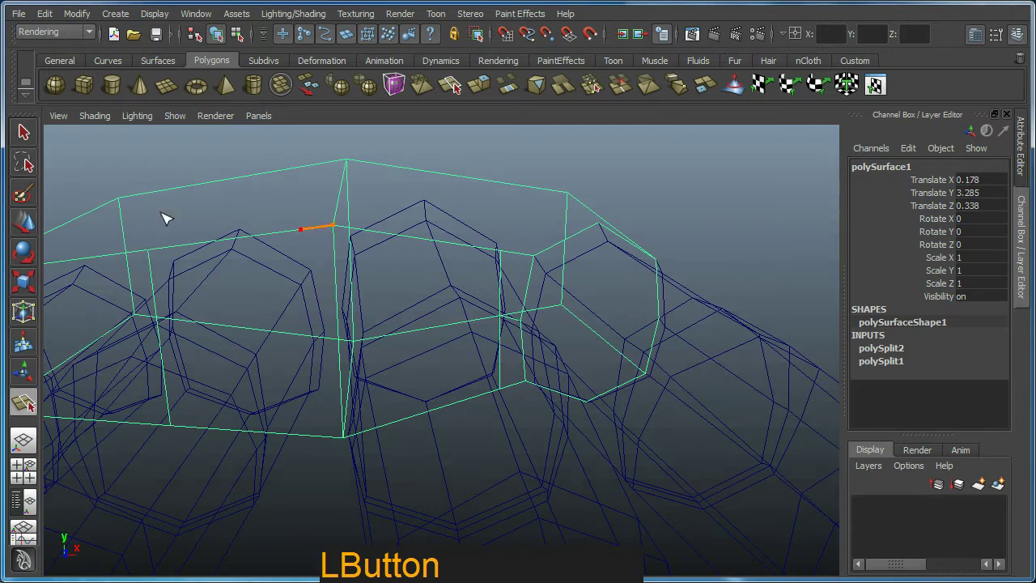
{"action": "right_click", "coordinate": [274, 348]}
{"action": "left_click", "coordinate": [329, 350]}
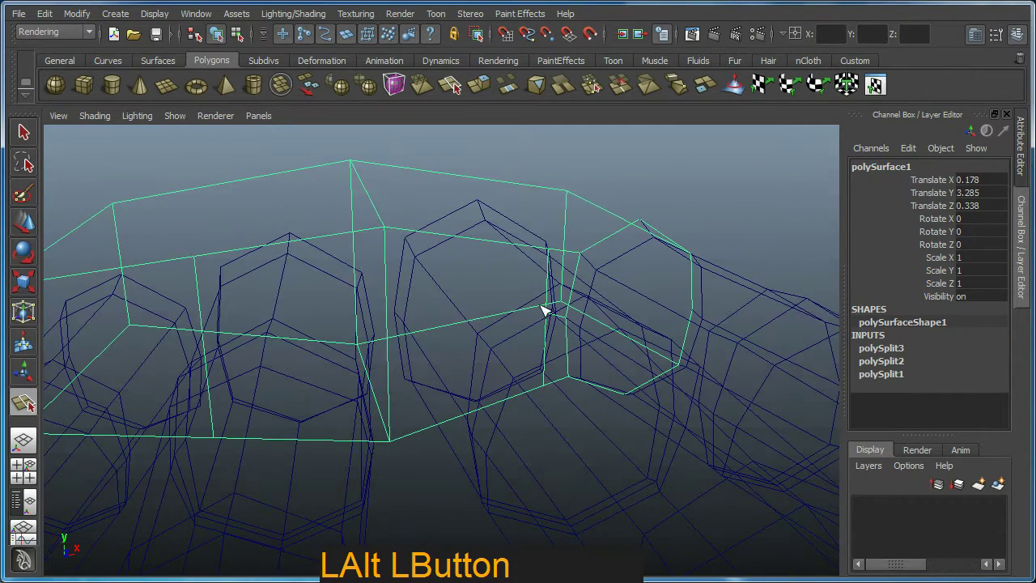
{"action": "left_click", "coordinate": [549, 309]}
{"action": "key", "text": "ctrl+z"}
{"action": "right_click", "coordinate": [548, 315]}
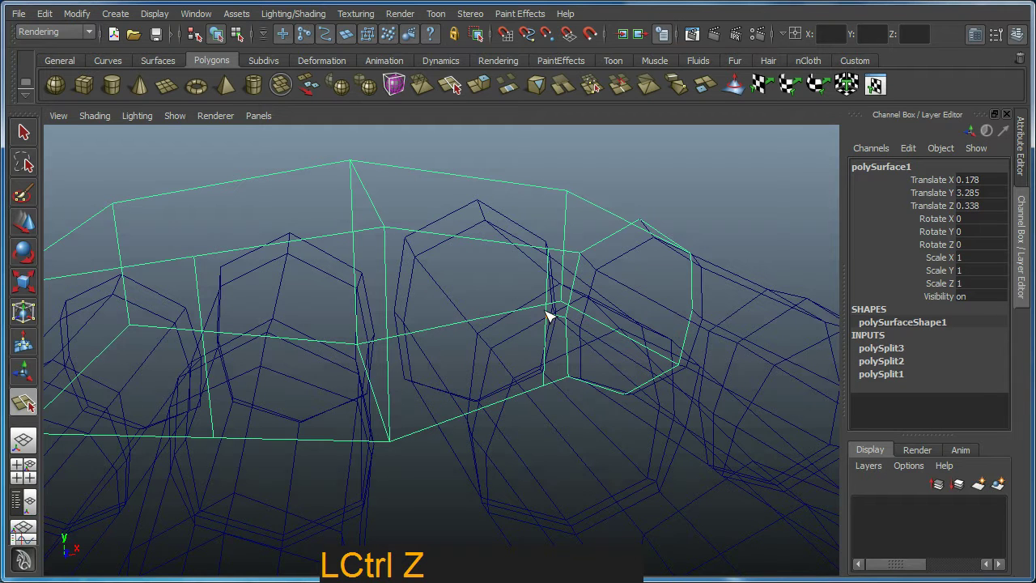
{"action": "right_click", "coordinate": [548, 316]}
{"action": "key", "text": "w"}
{"action": "key", "text": "y"}
Step: Draw a split line running across the palm side, then another split down between finger bases
{"action": "left_click", "coordinate": [550, 318]}
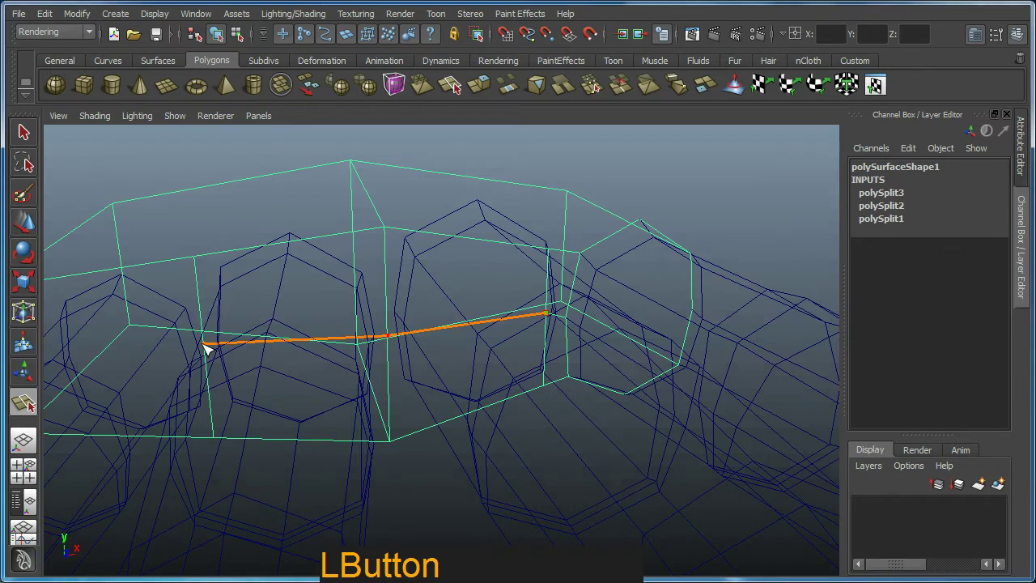
{"action": "middle_click", "coordinate": [205, 356]}
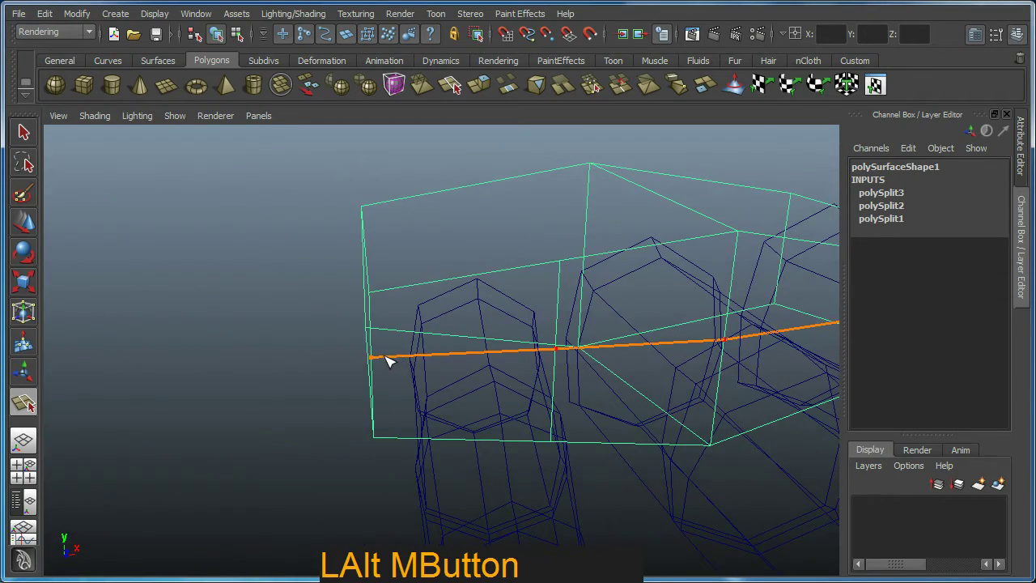
{"action": "left_click", "coordinate": [391, 360]}
{"action": "right_click", "coordinate": [391, 361]}
{"action": "left_click", "coordinate": [631, 366]}
{"action": "middle_click", "coordinate": [621, 365]}
{"action": "key", "text": "y"}
{"action": "left_click", "coordinate": [512, 249]}
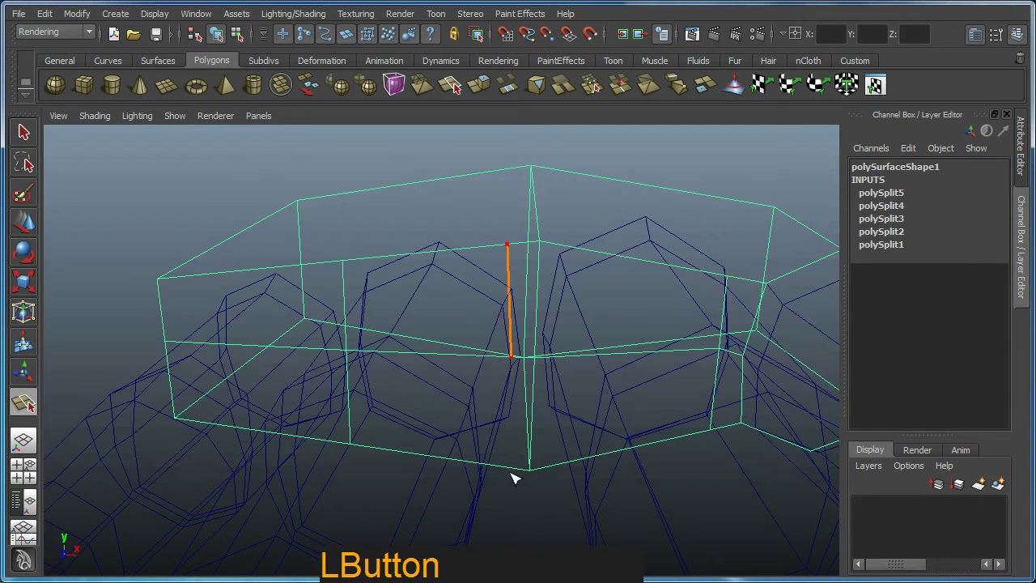
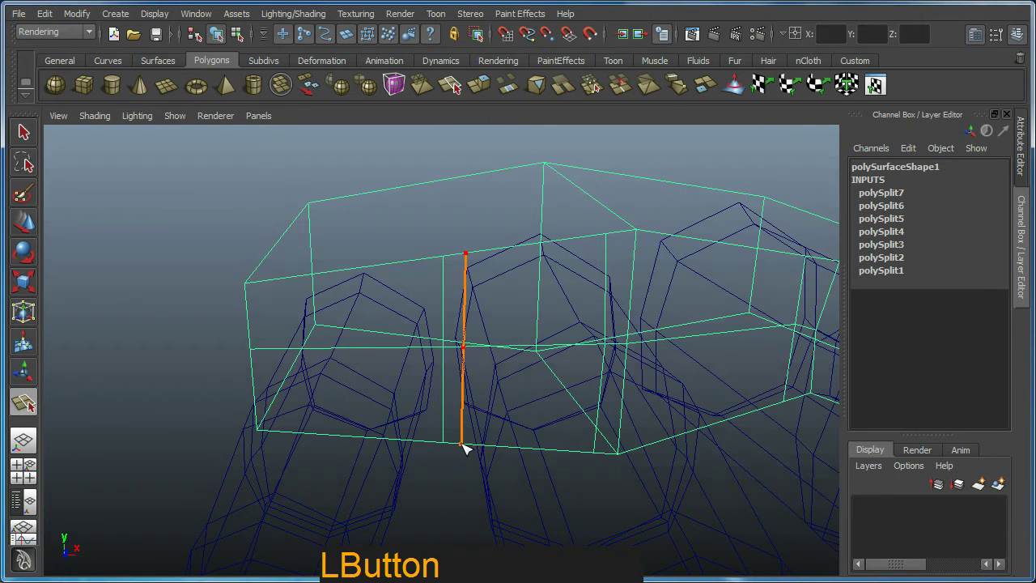
{"action": "right_click", "coordinate": [464, 447]}
Step: Reselect the palm mesh and tumble the view in over the finger bases
{"action": "left_click", "coordinate": [546, 438]}
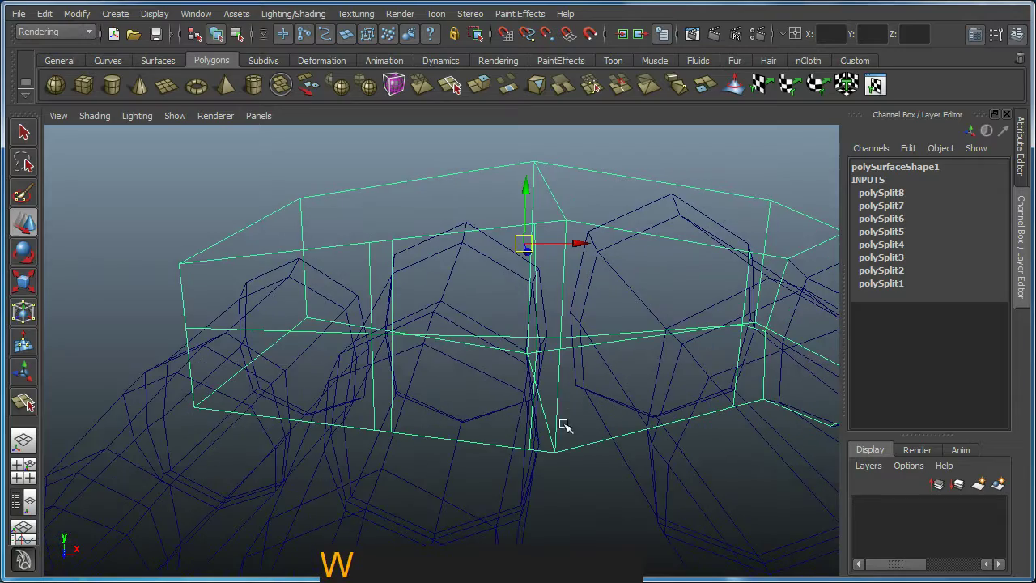
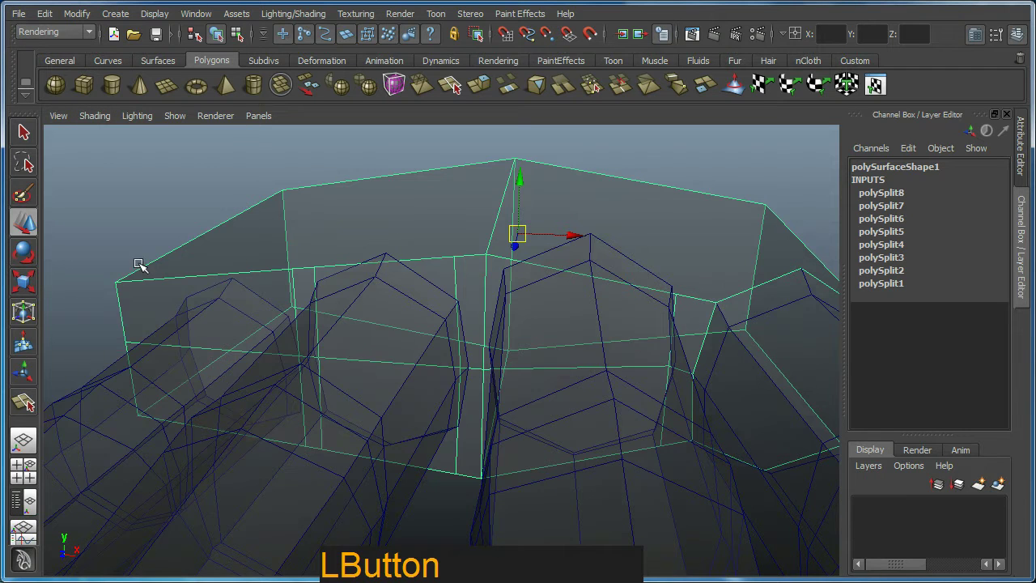
{"action": "left_click", "coordinate": [456, 302]}
{"action": "middle_click", "coordinate": [565, 307]}
{"action": "right_click", "coordinate": [538, 308]}
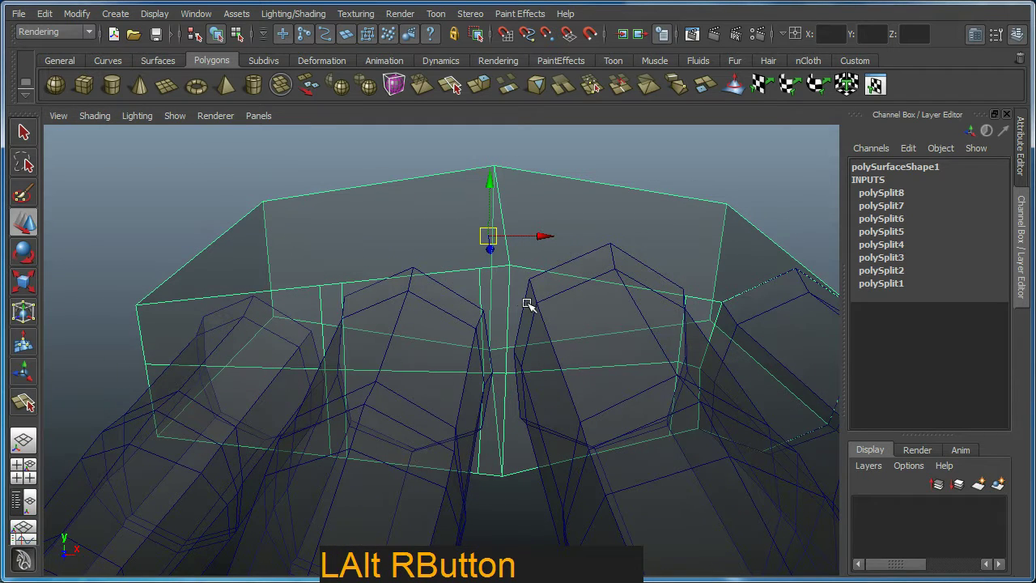
{"action": "left_click", "coordinate": [540, 304]}
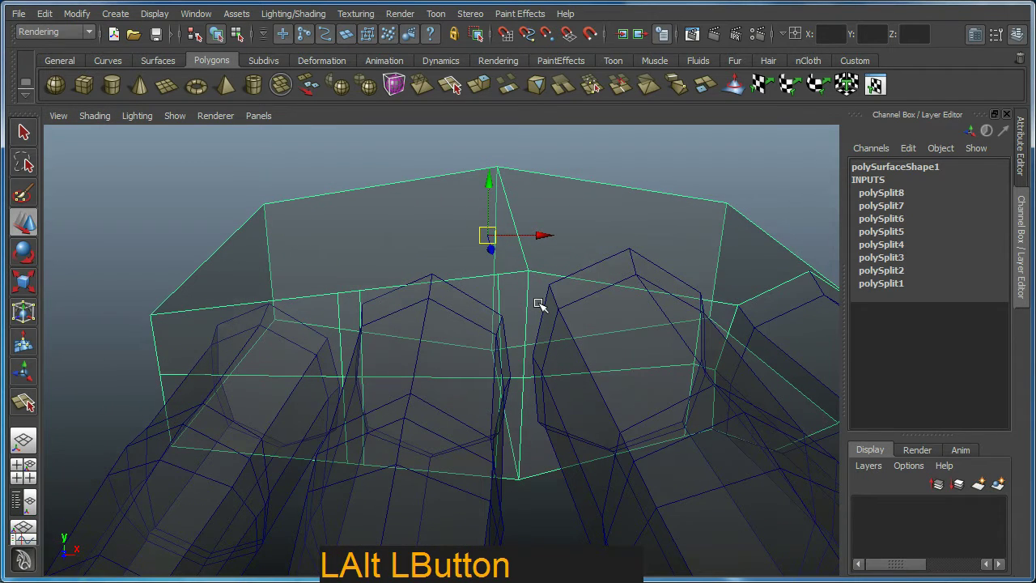
Step: Move the palm's top and finger-gap vertices down onto the finger bases
{"action": "key", "text": "F10"}
{"action": "key", "text": "F9"}
{"action": "left_click", "coordinate": [536, 272]}
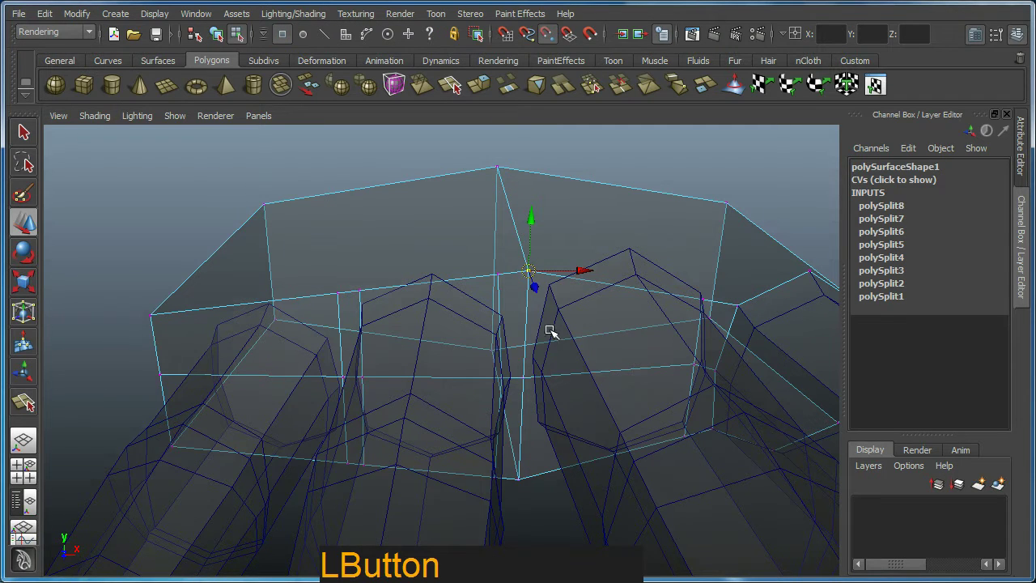
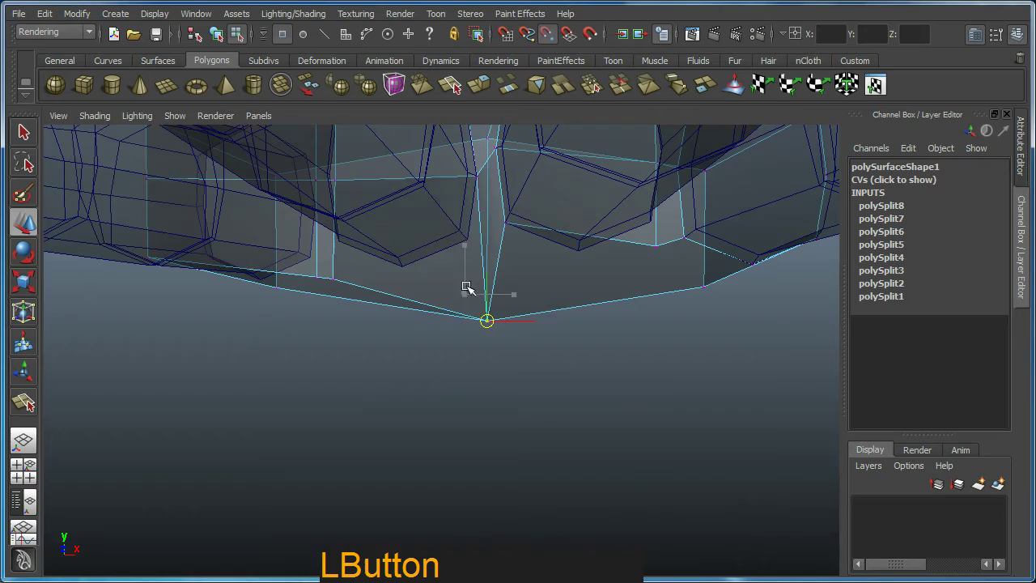
{"action": "left_click", "coordinate": [516, 267]}
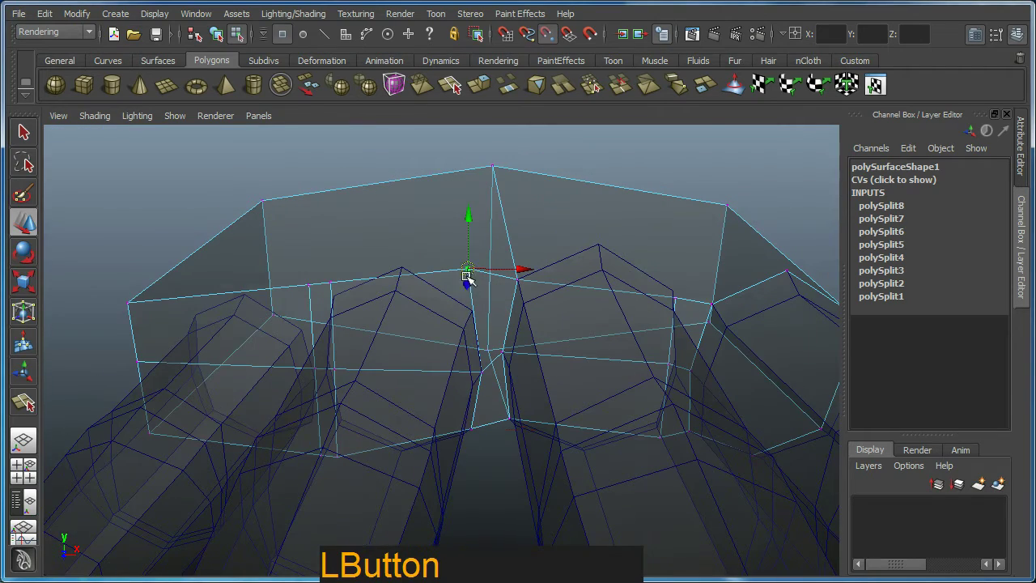
{"action": "left_click", "coordinate": [475, 309]}
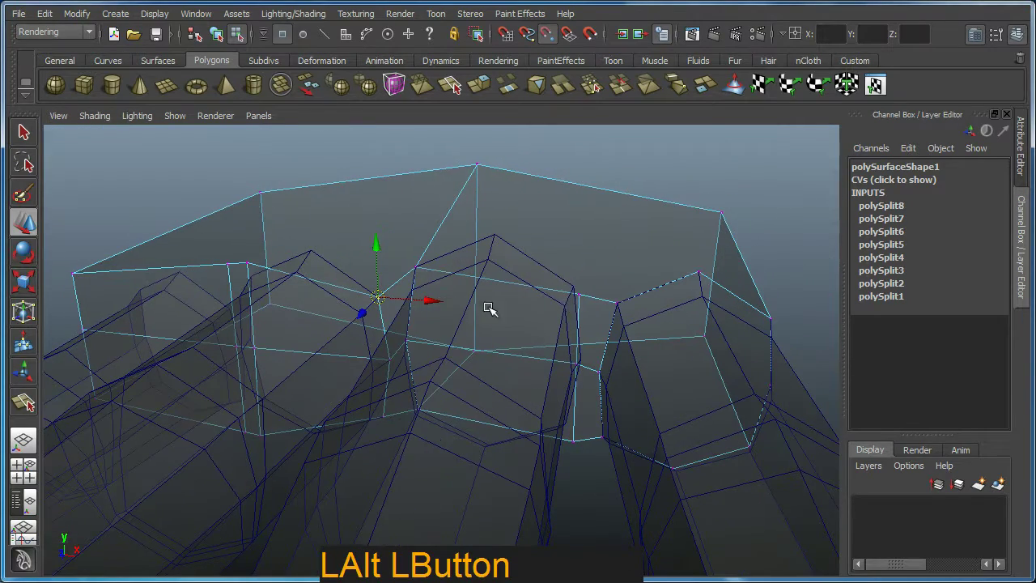
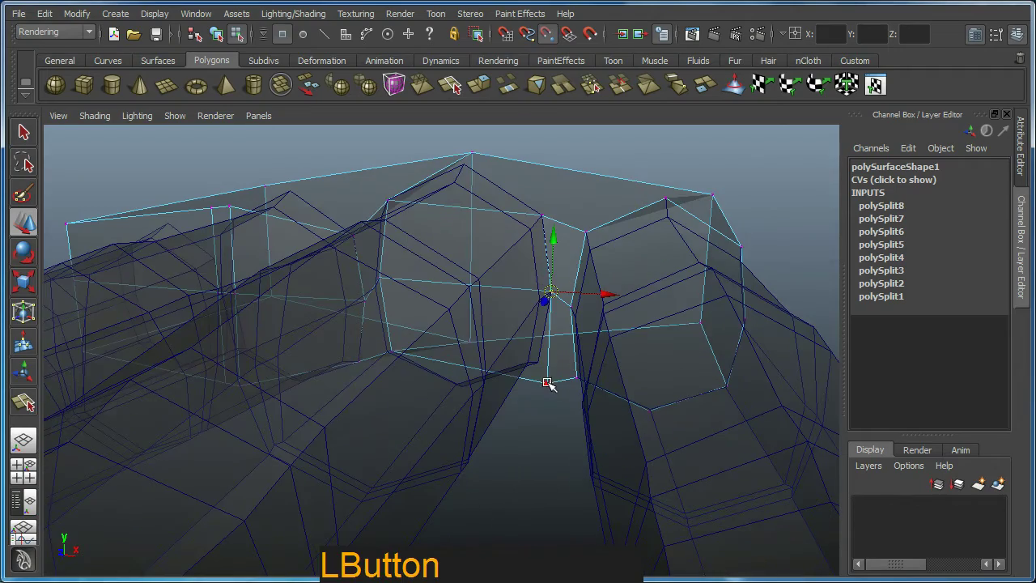
{"action": "left_click", "coordinate": [551, 382]}
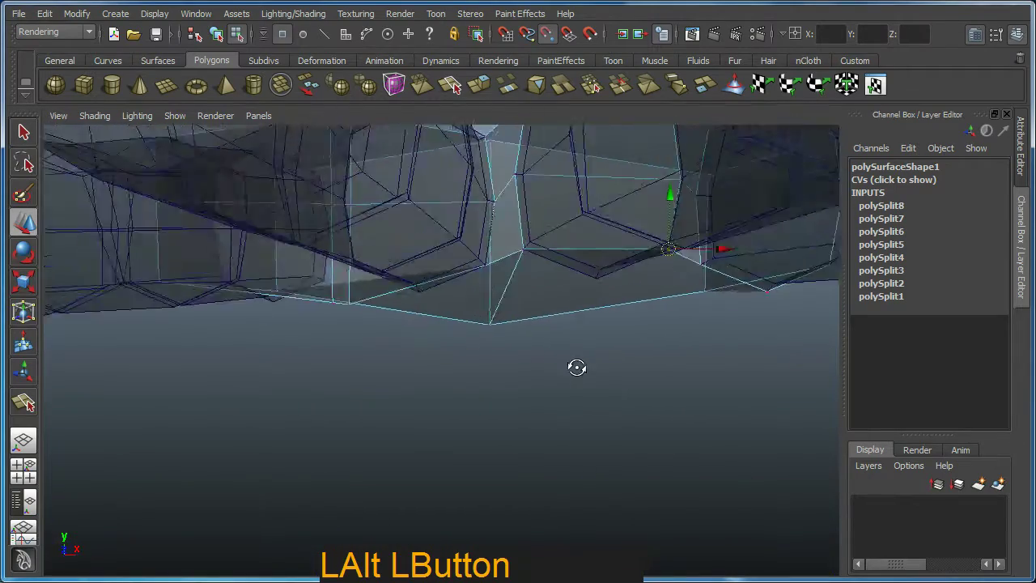
{"action": "left_click", "coordinate": [441, 317]}
Step: Pull the lower-border, corner and little-finger vertices so the palm edge follows the finger tops
{"action": "key", "text": "z"}
{"action": "left_click", "coordinate": [438, 318]}
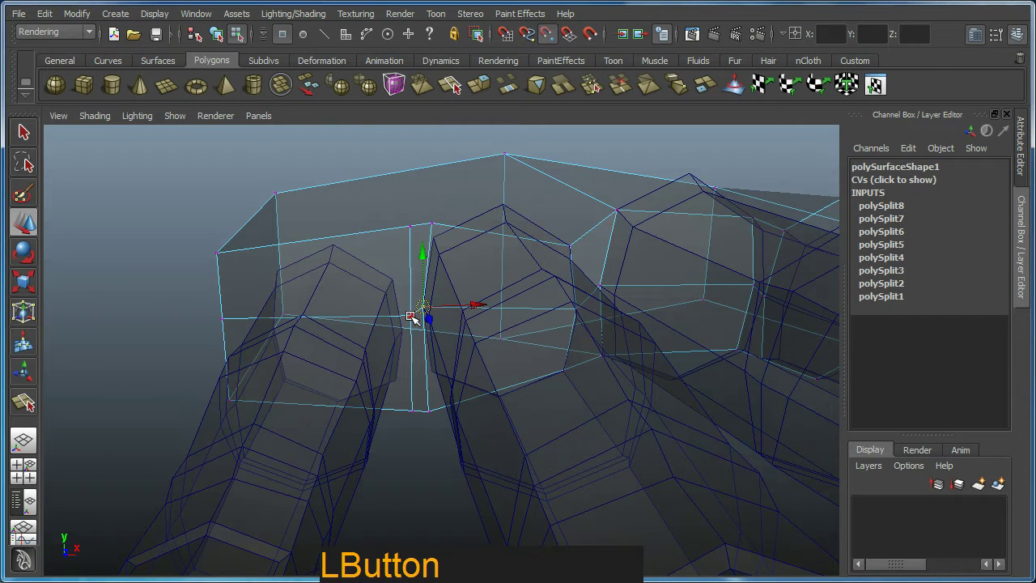
{"action": "left_click", "coordinate": [448, 327]}
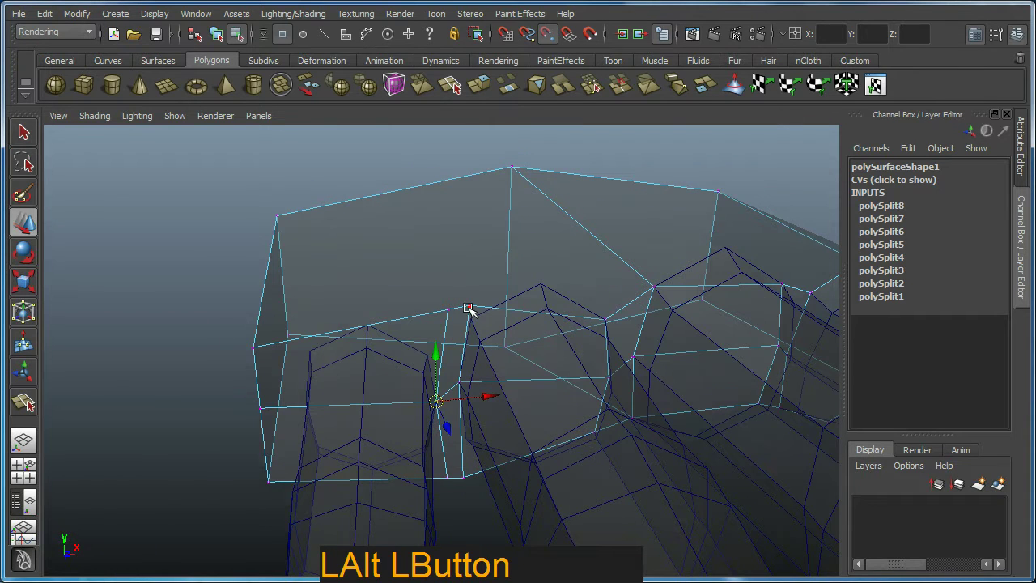
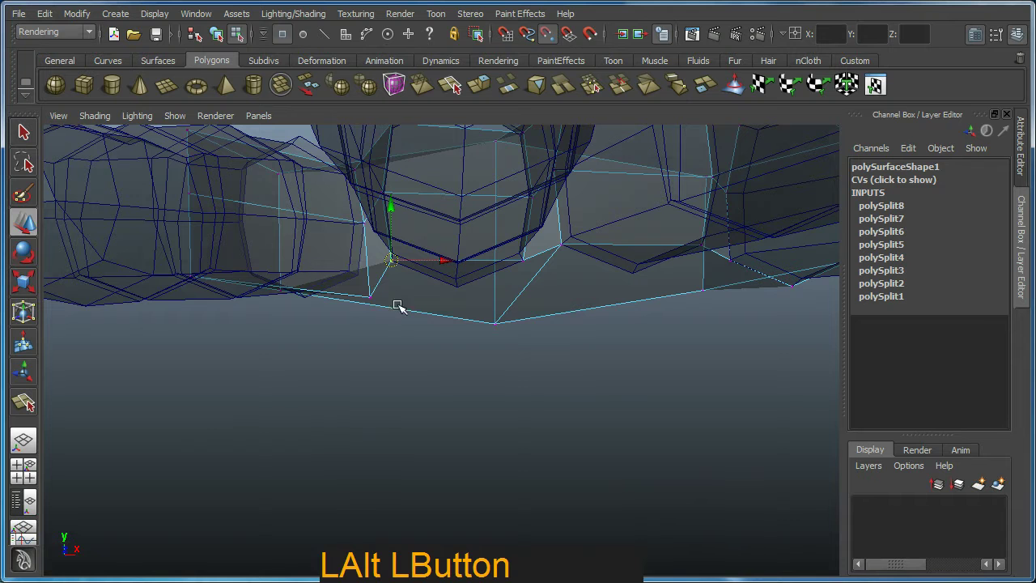
{"action": "left_click", "coordinate": [370, 282]}
{"action": "left_click", "coordinate": [413, 314]}
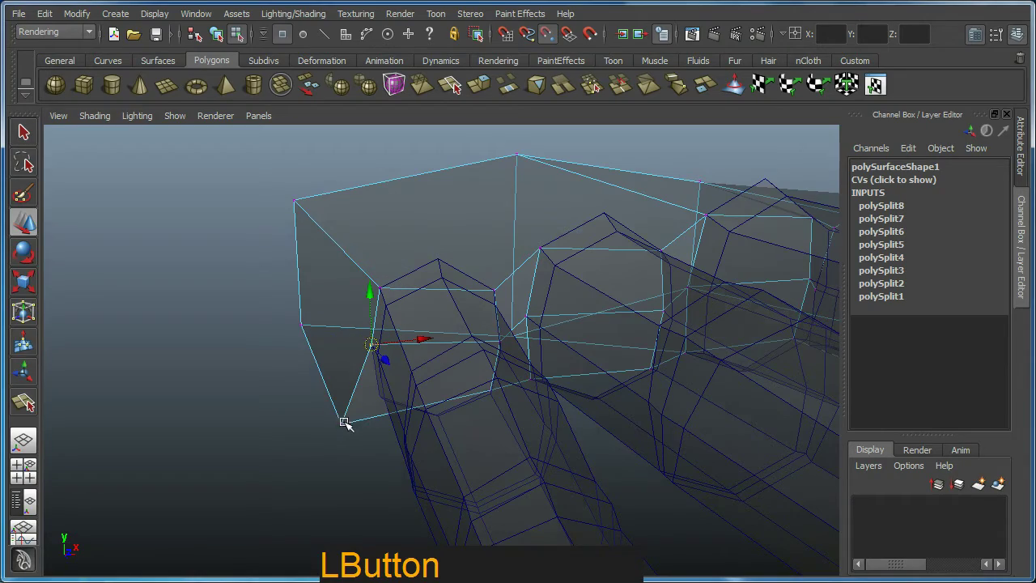
{"action": "left_click", "coordinate": [473, 389]}
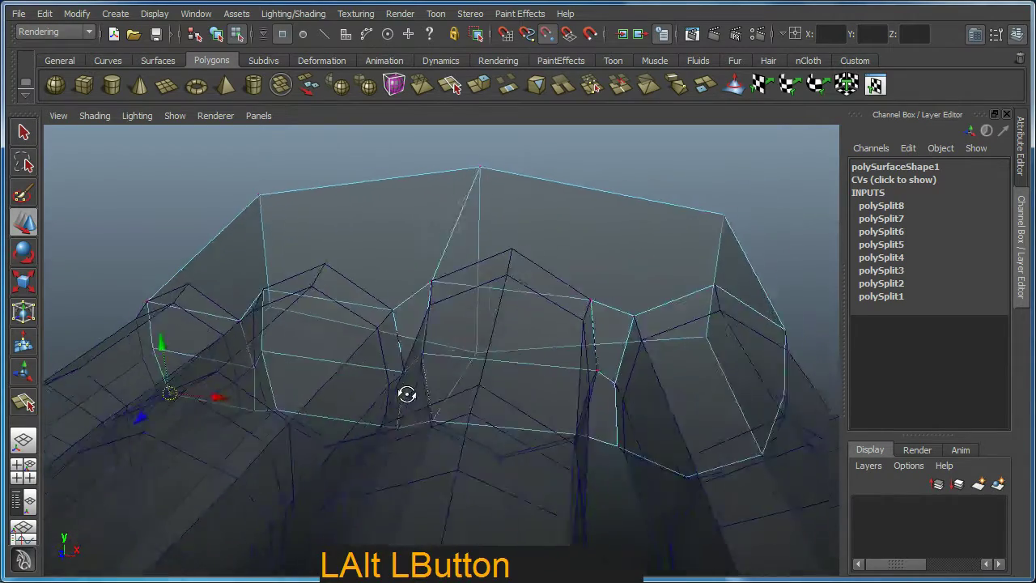
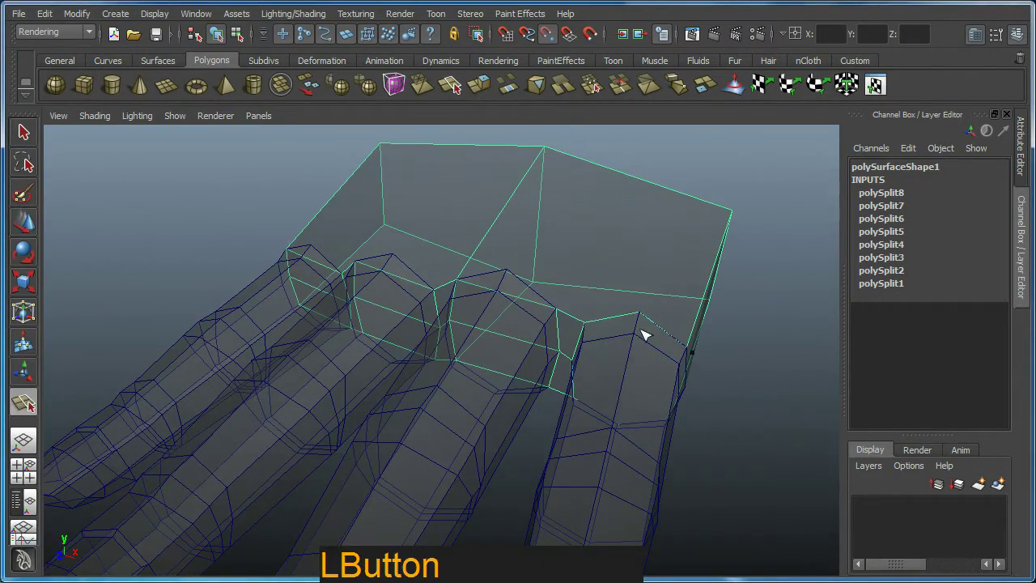
Step: Cut a split from the palm's lower edge to its top edge, undoing a stray click afterwards
{"action": "right_click", "coordinate": [655, 305]}
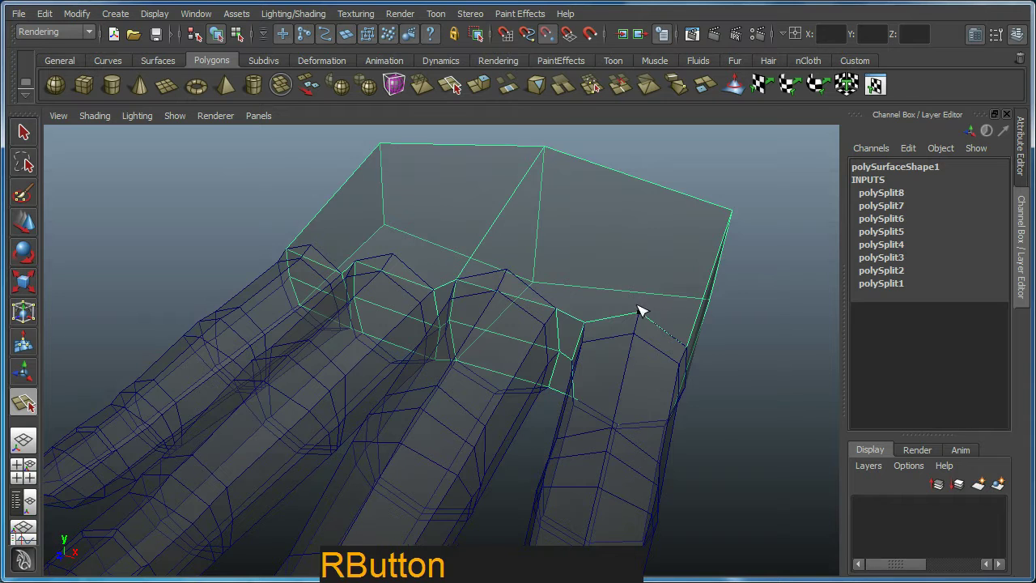
{"action": "left_click", "coordinate": [641, 310]}
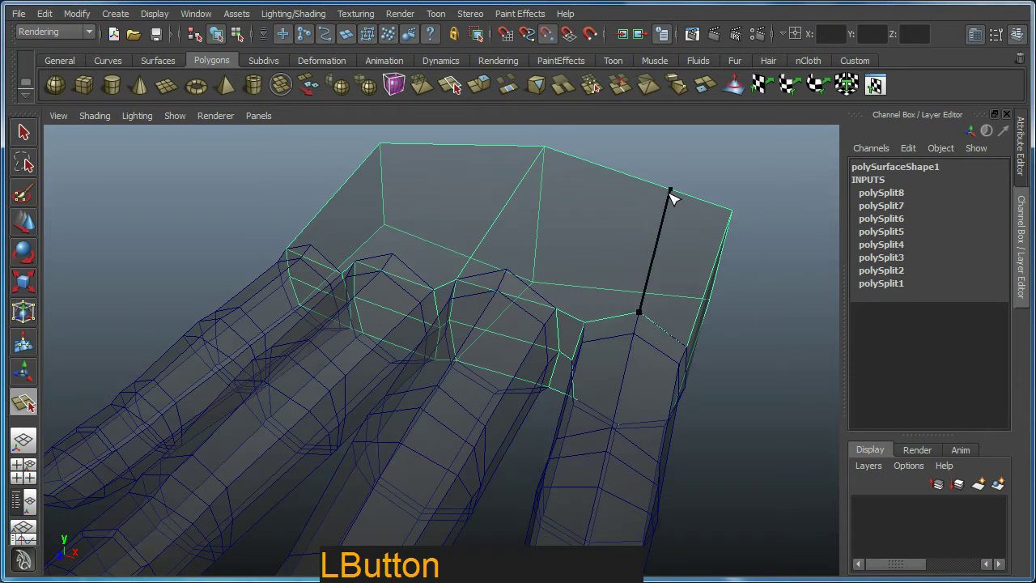
{"action": "right_click", "coordinate": [675, 203]}
{"action": "left_click", "coordinate": [672, 270]}
{"action": "left_click", "coordinate": [578, 288]}
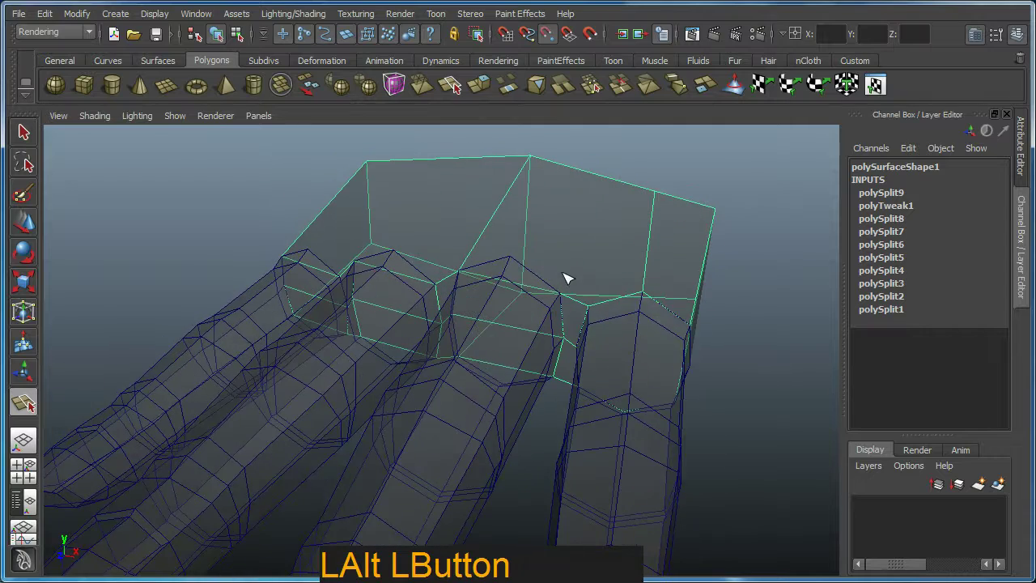
{"action": "left_click", "coordinate": [581, 269]}
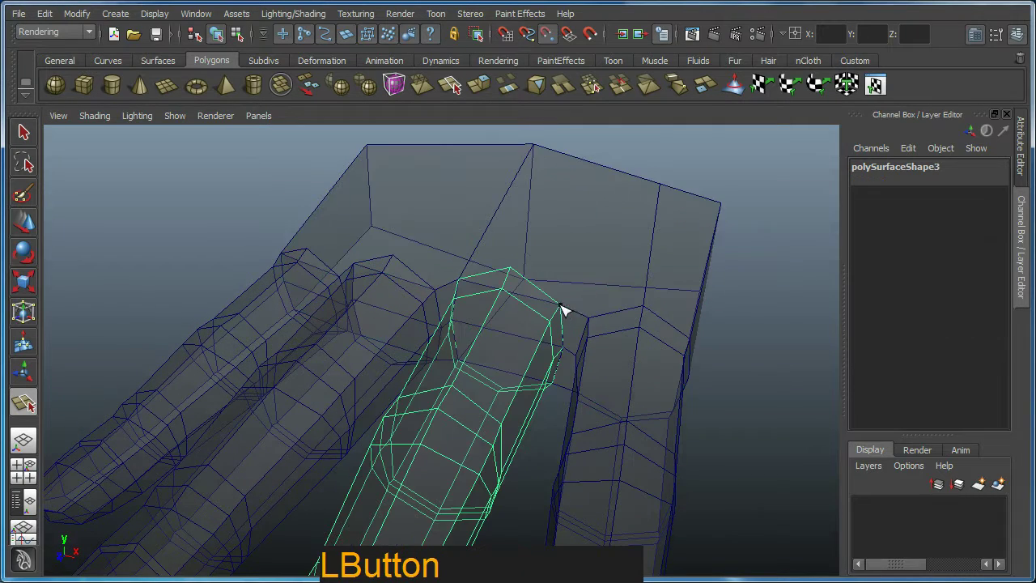
{"action": "key", "text": "ctrl+z"}
{"action": "key", "text": "w"}
{"action": "key", "text": "y"}
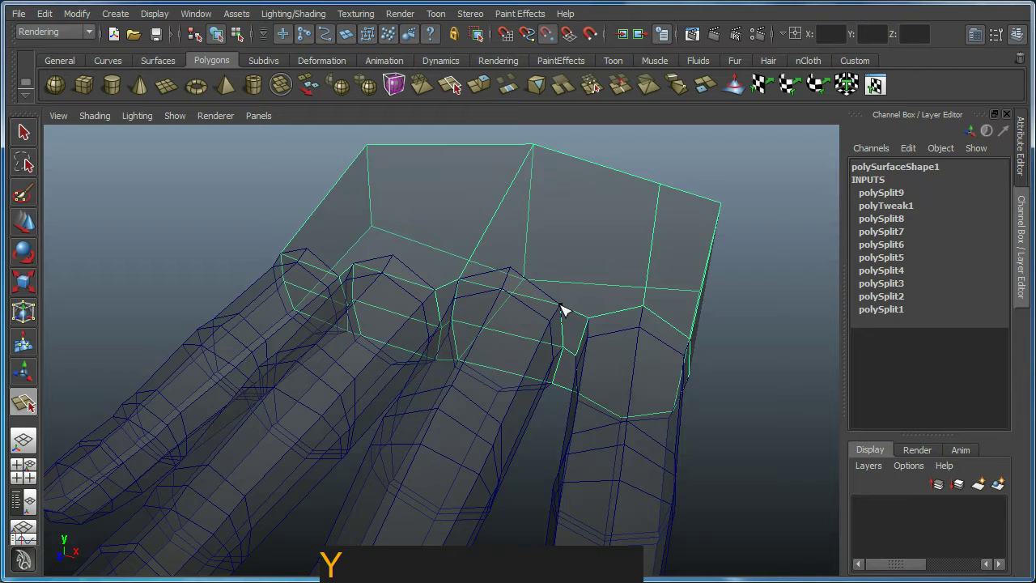
{"action": "left_click", "coordinate": [564, 310]}
Step: Cut splits from the finger gaps up to the palm above and toward the next finger base
{"action": "right_click", "coordinate": [613, 180]}
{"action": "left_click", "coordinate": [576, 277]}
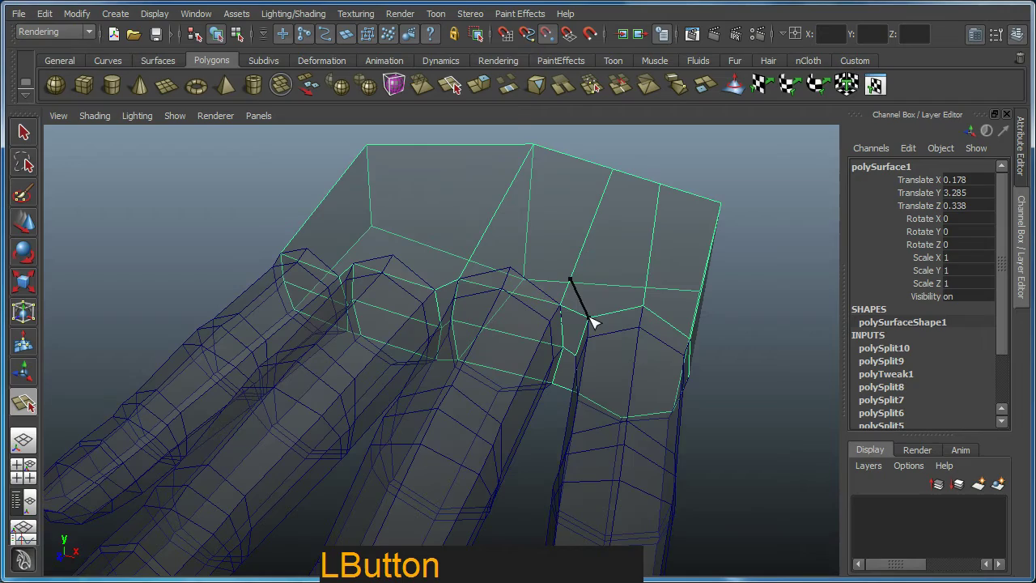
{"action": "right_click", "coordinate": [591, 321]}
{"action": "left_click", "coordinate": [576, 321]}
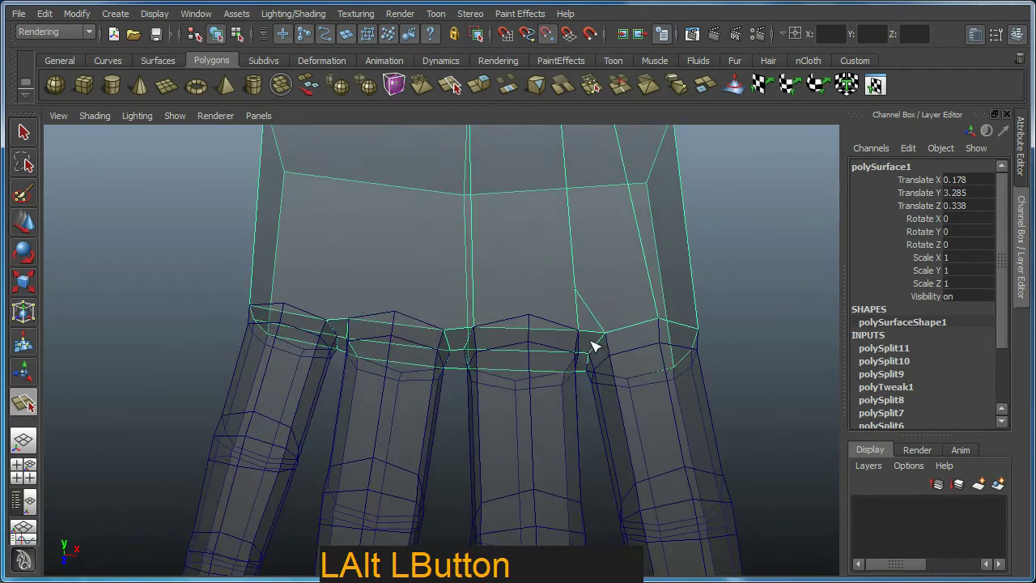
{"action": "left_click", "coordinate": [545, 303]}
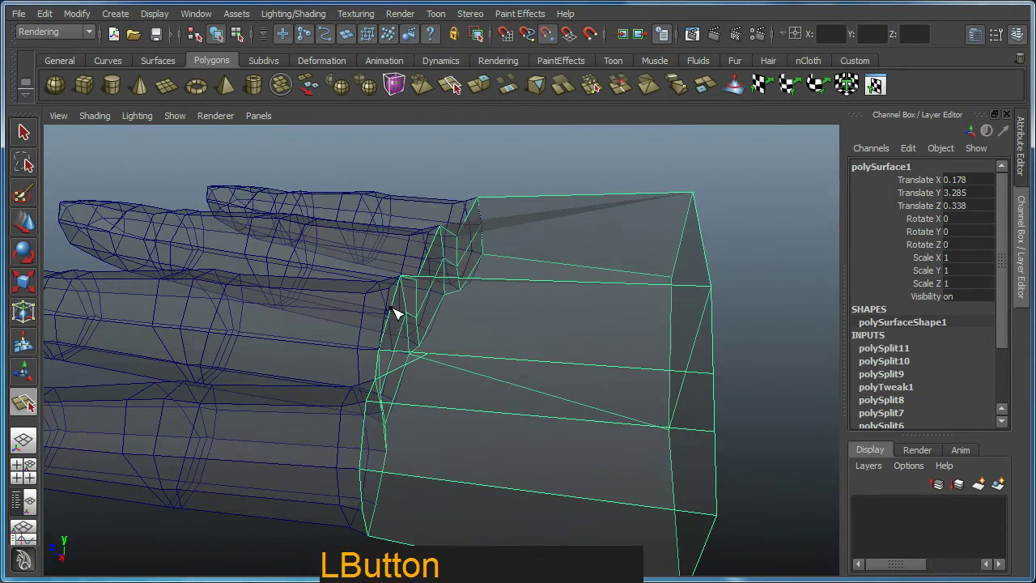
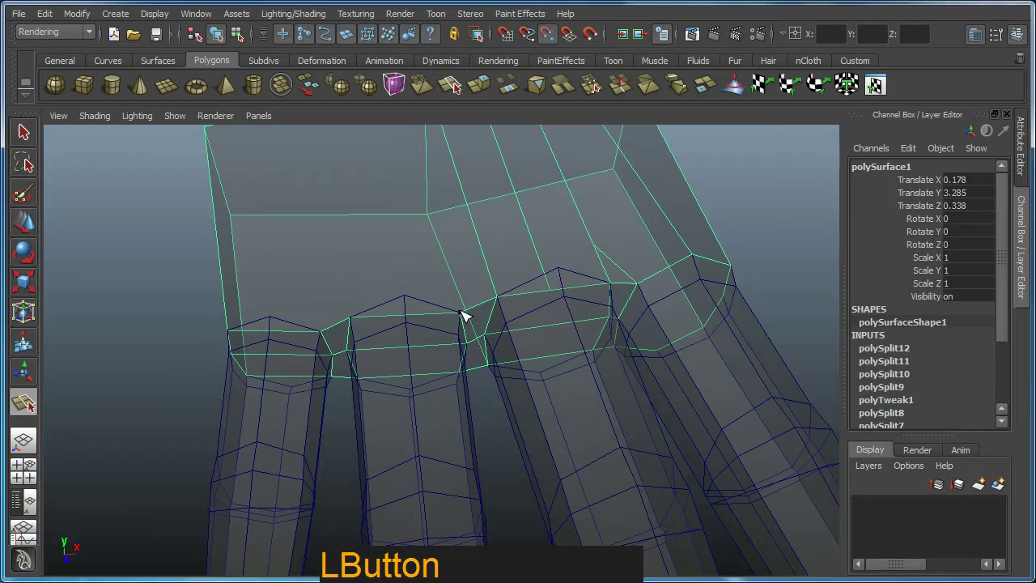
{"action": "right_click", "coordinate": [476, 267]}
{"action": "left_click", "coordinate": [477, 295]}
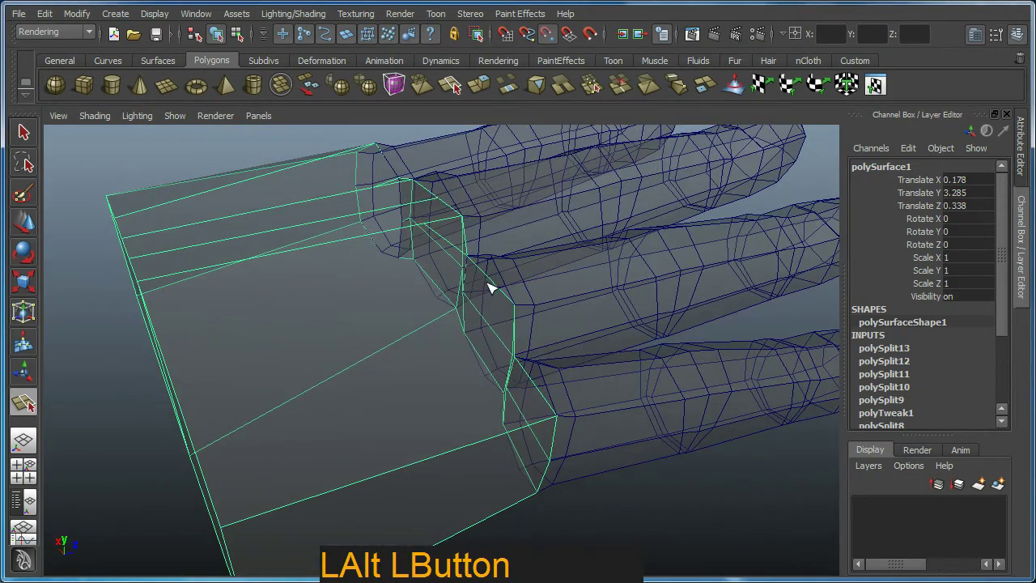
{"action": "left_click", "coordinate": [494, 286]}
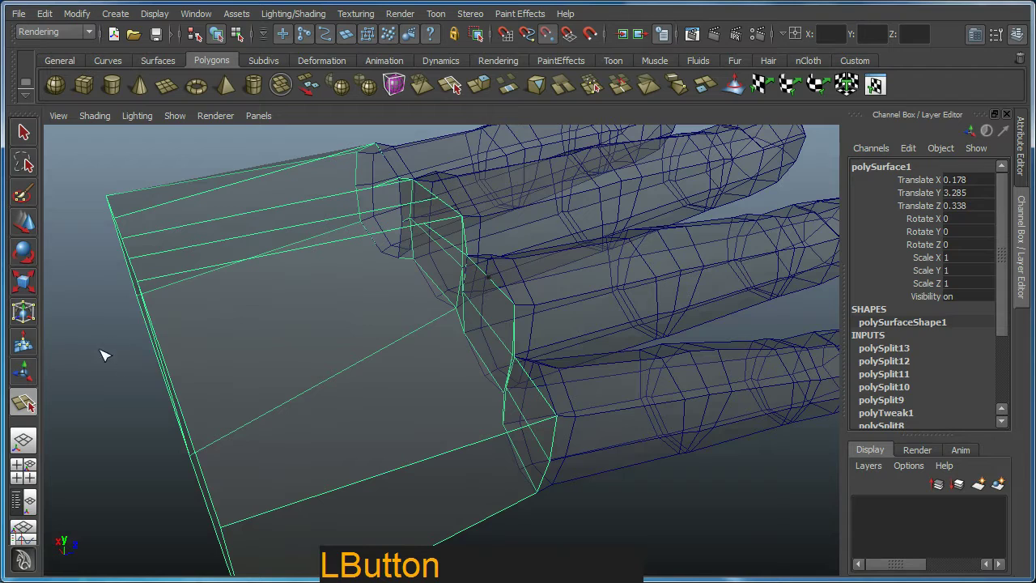
Step: Add a split across the palm and splits from the first finger bases up to the top edge
{"action": "right_click", "coordinate": [208, 391]}
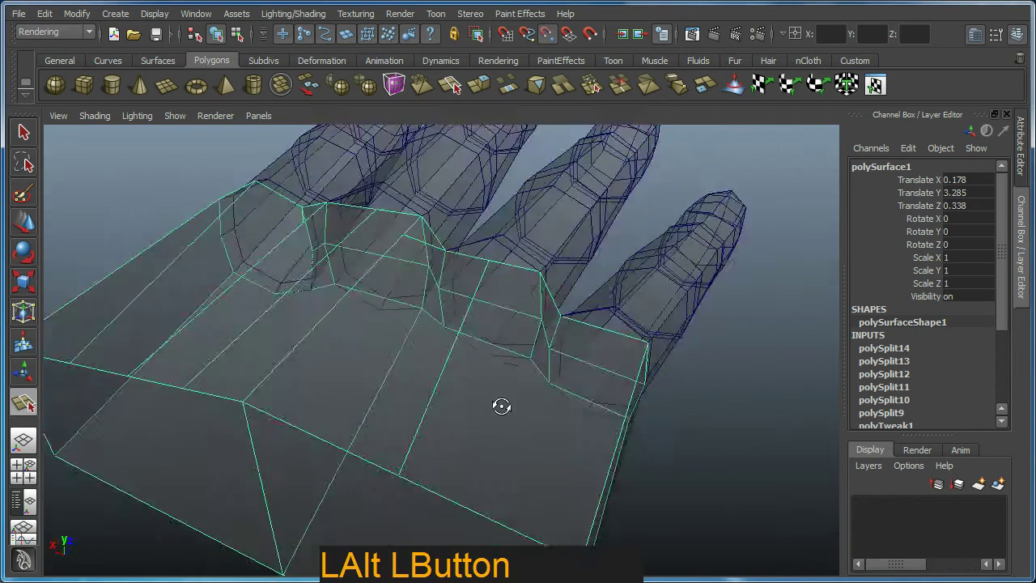
{"action": "middle_click", "coordinate": [600, 381]}
{"action": "left_click", "coordinate": [577, 303]}
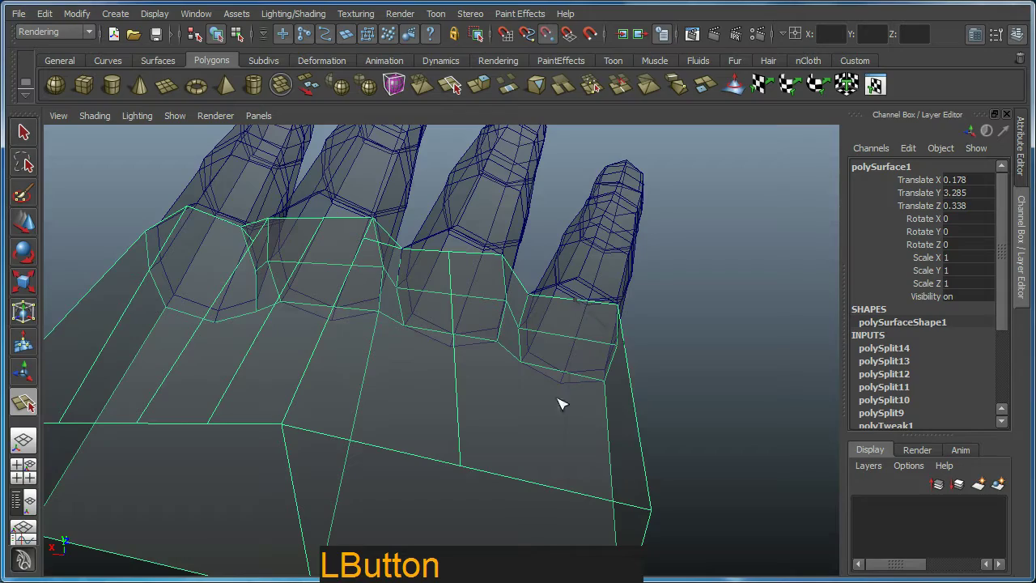
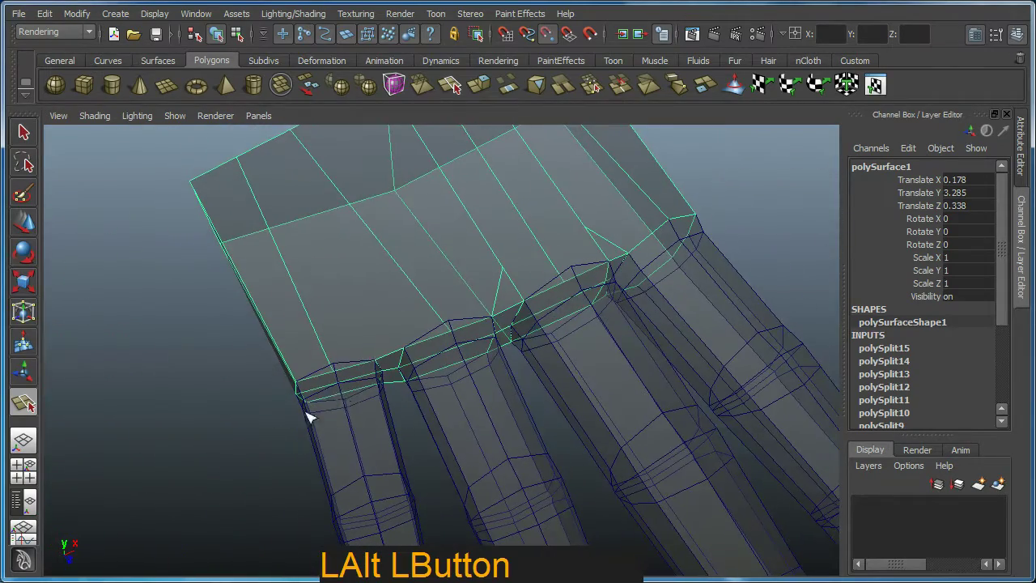
{"action": "left_click", "coordinate": [397, 356]}
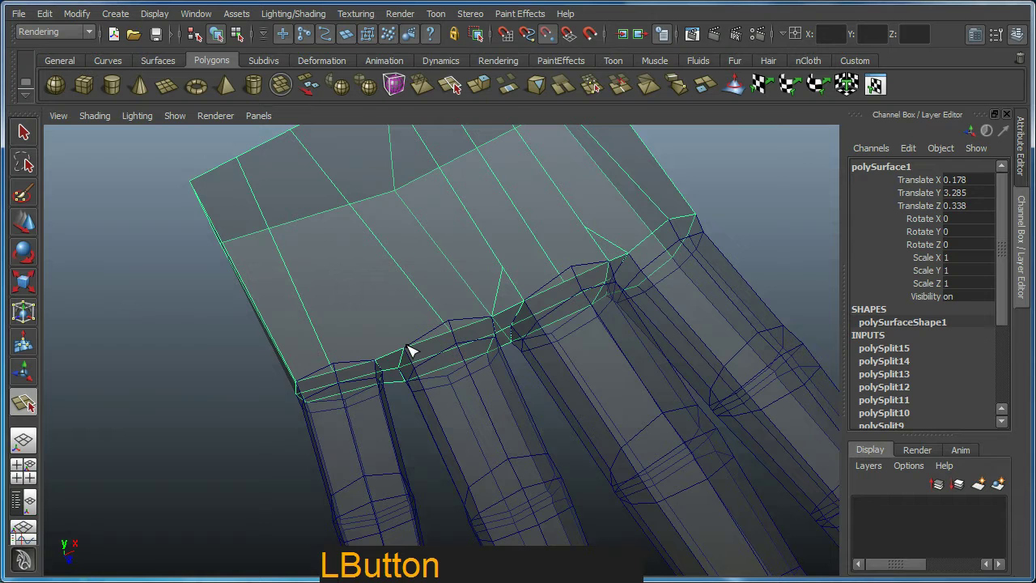
{"action": "left_click", "coordinate": [410, 352]}
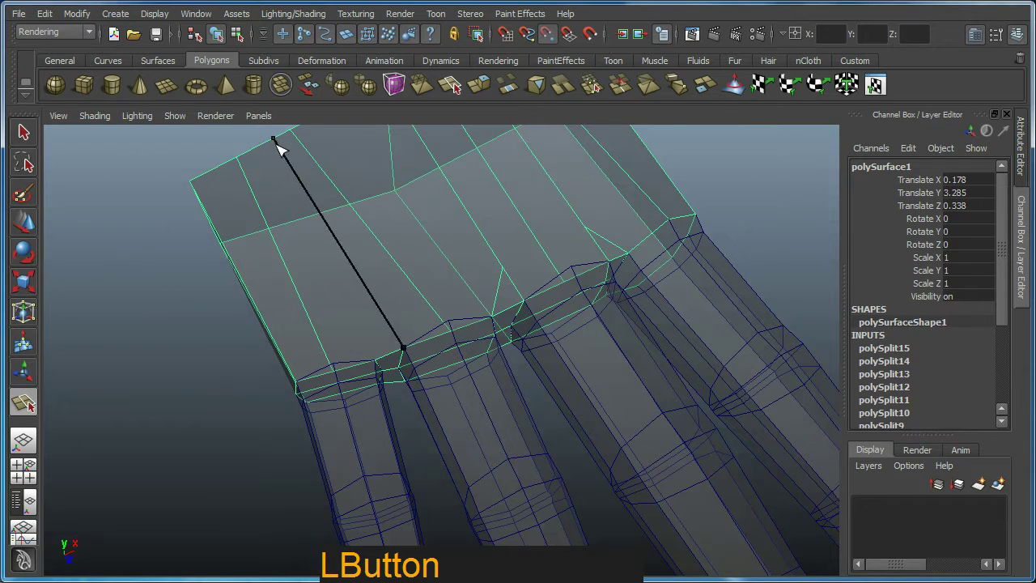
{"action": "right_click", "coordinate": [280, 151]}
{"action": "left_click", "coordinate": [385, 318]}
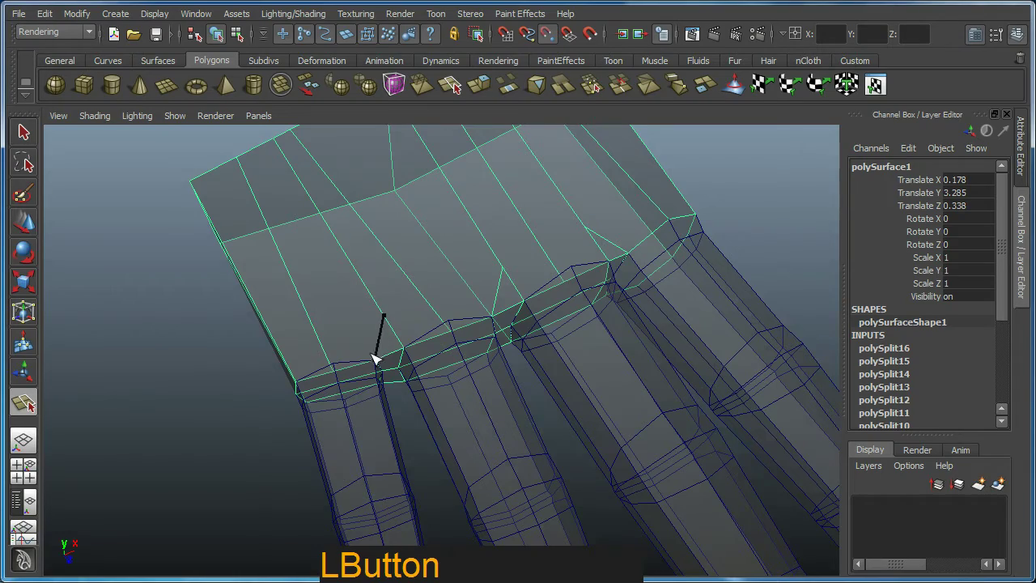
{"action": "right_click", "coordinate": [376, 361]}
{"action": "left_click", "coordinate": [432, 363]}
Step: Move finger-base and index-finger vertices of the palm onto the finger bases
{"action": "key", "text": "w"}
{"action": "left_click", "coordinate": [492, 321]}
{"action": "key", "text": "F9"}
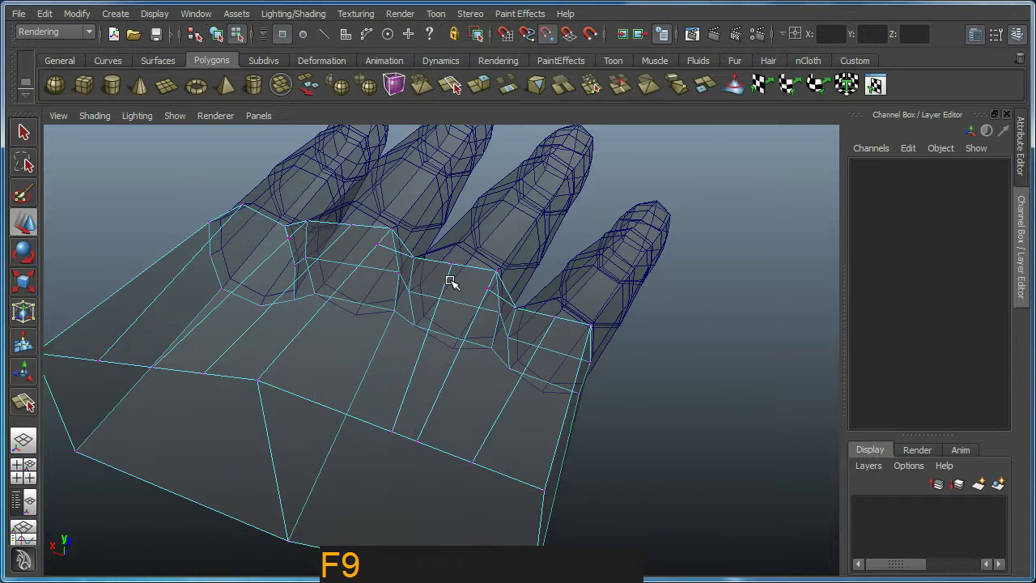
{"action": "left_click", "coordinate": [430, 359]}
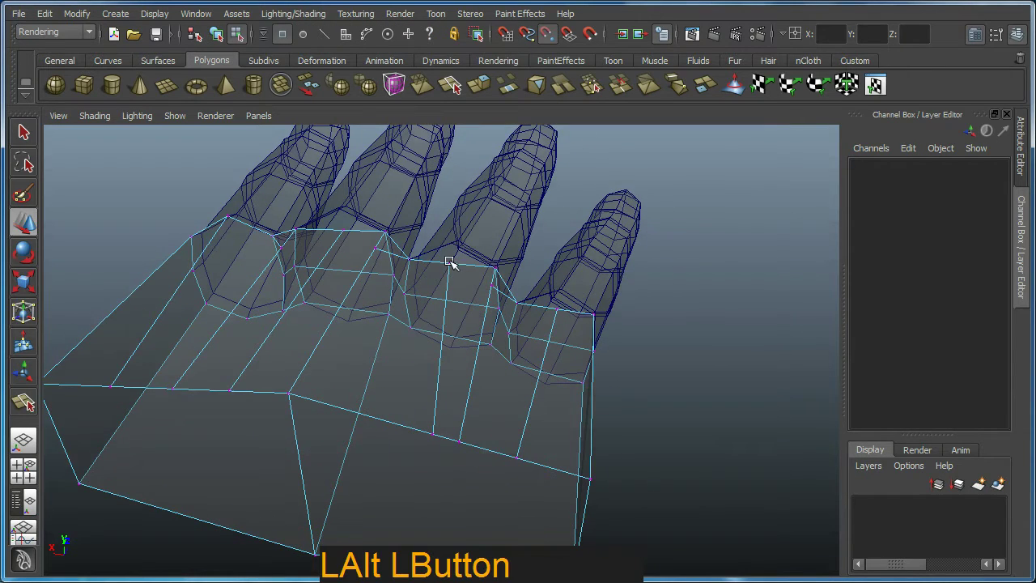
{"action": "left_click", "coordinate": [458, 268]}
{"action": "left_click", "coordinate": [474, 273]}
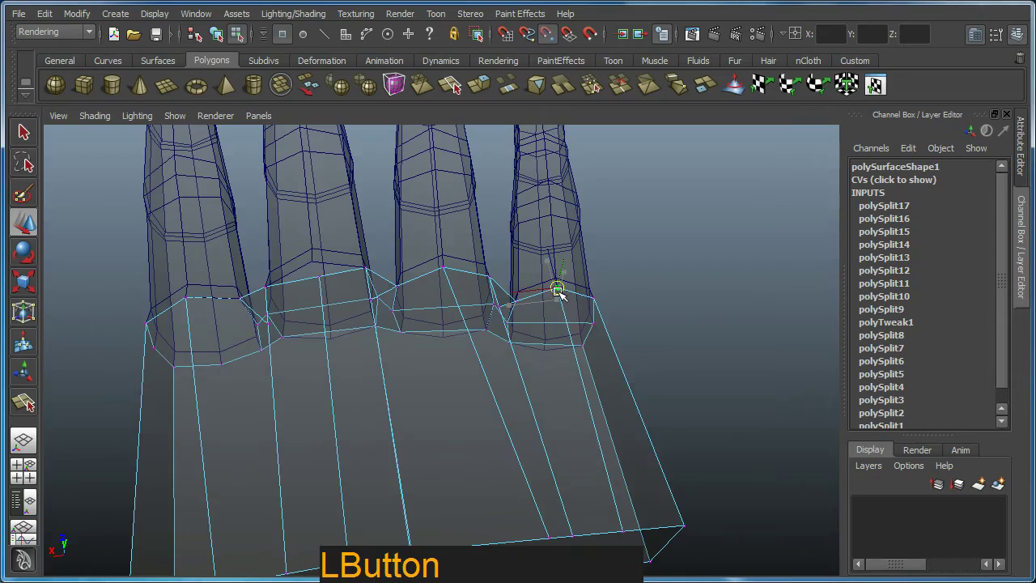
{"action": "left_click", "coordinate": [538, 310]}
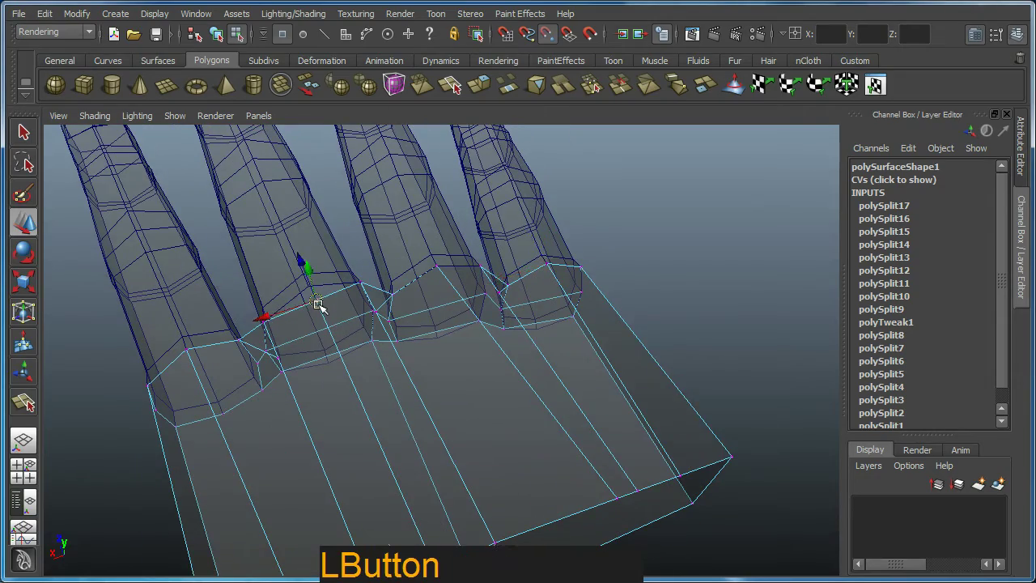
{"action": "left_click", "coordinate": [282, 365]}
{"action": "middle_click", "coordinate": [535, 325]}
Step: Nudge the centre and top-edge palm vertices to round the palm's upper border
{"action": "left_click", "coordinate": [493, 337]}
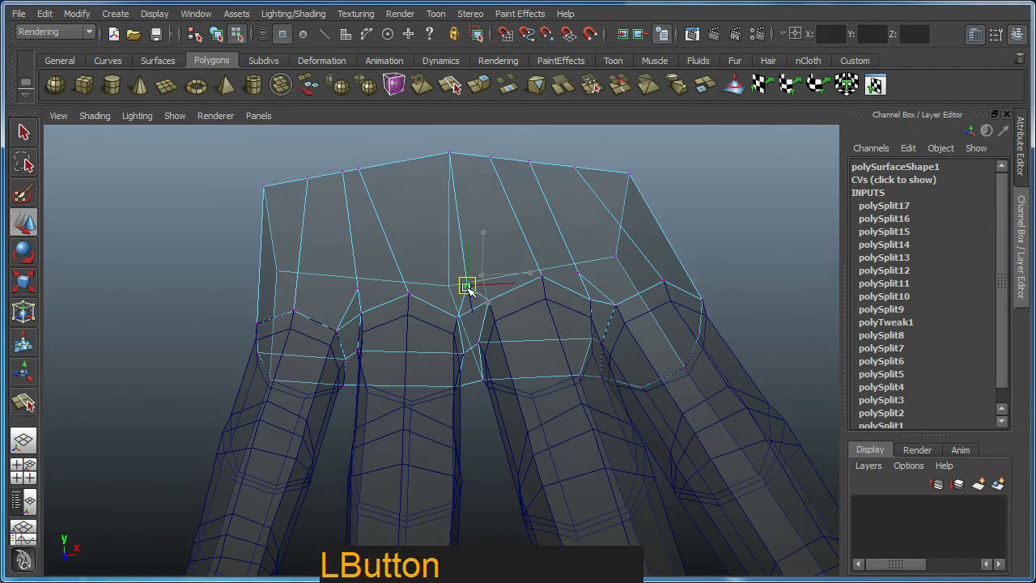
{"action": "left_click", "coordinate": [629, 287]}
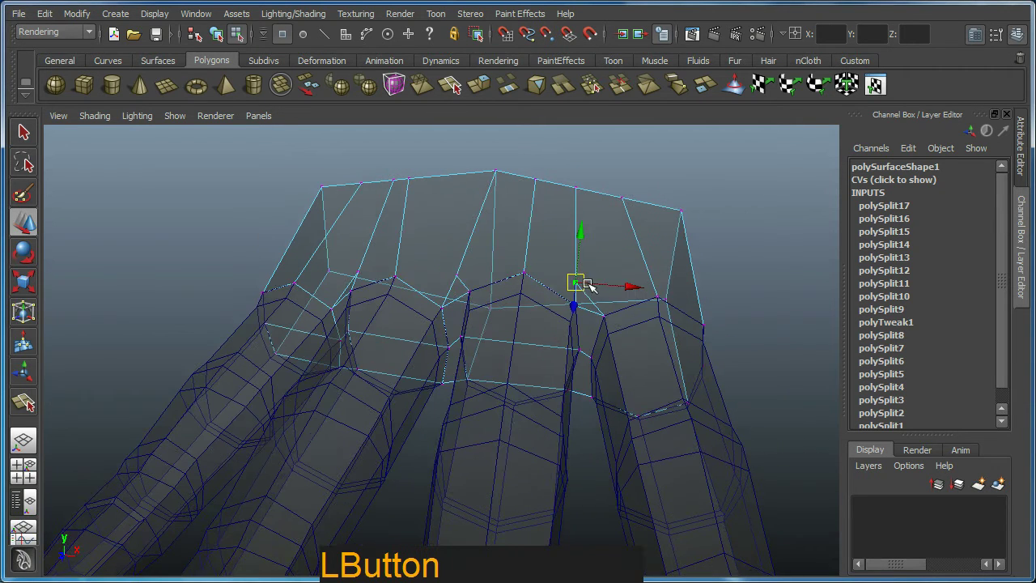
{"action": "left_click", "coordinate": [494, 302]}
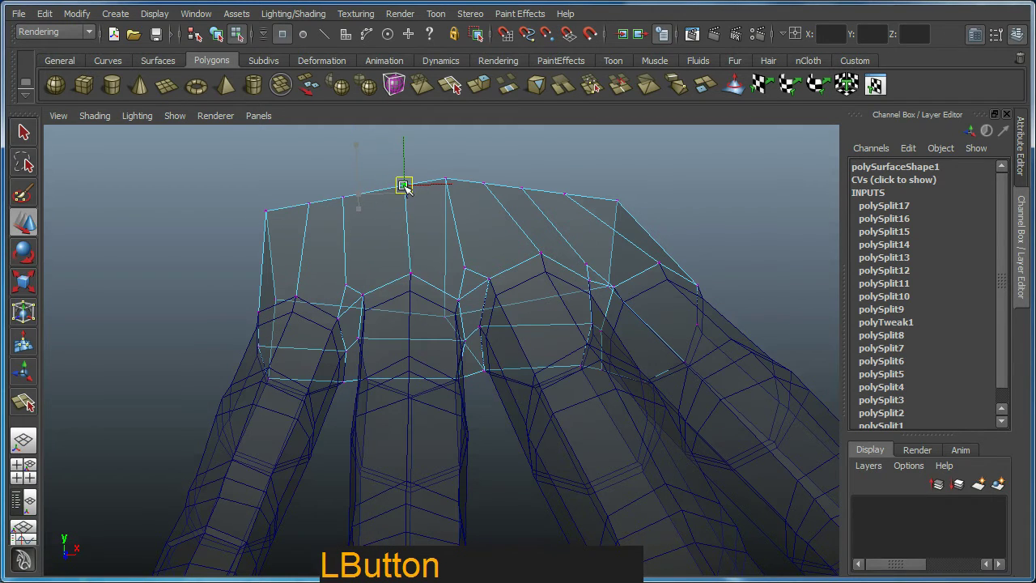
{"action": "left_click", "coordinate": [540, 196]}
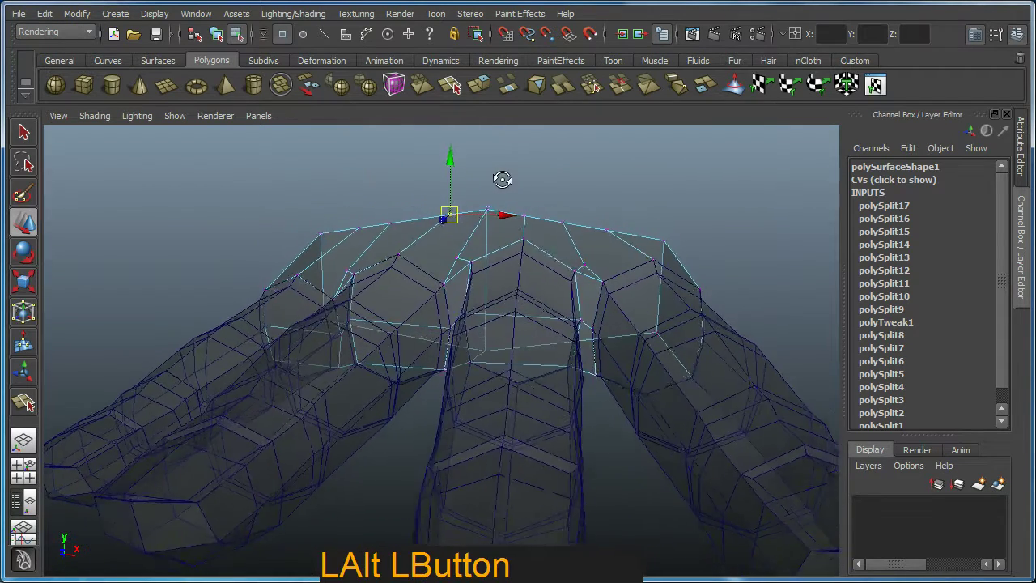
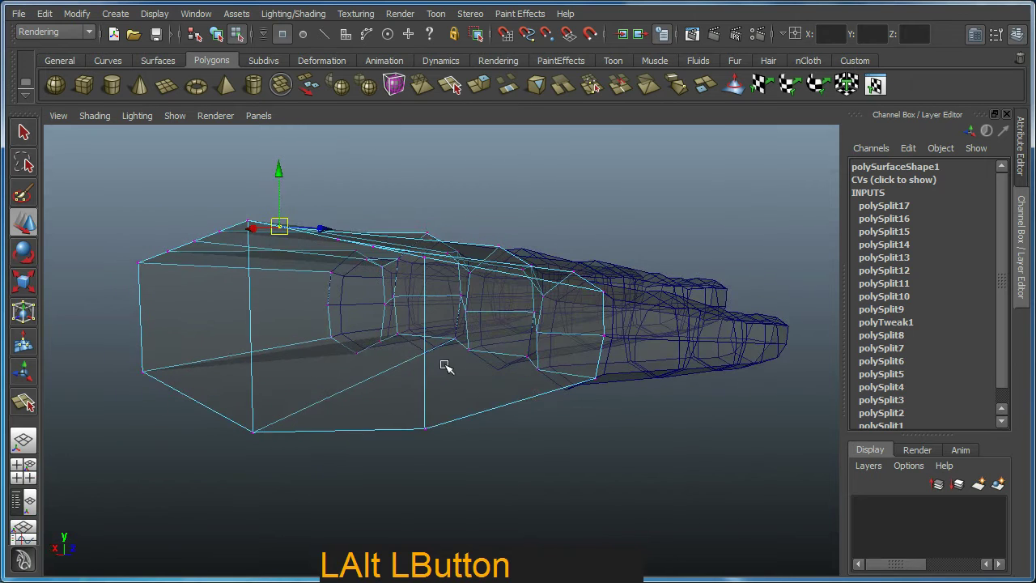
Step: Select the palm mesh and split its side face from the outer edge toward a finger base
{"action": "key", "text": "y"}
{"action": "left_click", "coordinate": [429, 345]}
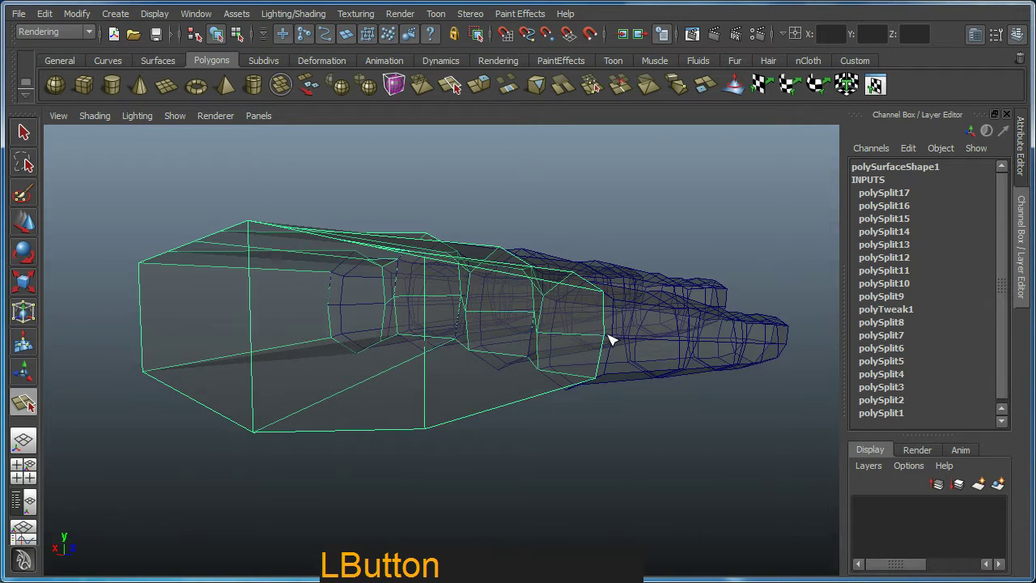
{"action": "left_click", "coordinate": [612, 338]}
{"action": "right_click", "coordinate": [612, 338]}
{"action": "left_click", "coordinate": [627, 388]}
{"action": "key", "text": "w"}
{"action": "key", "text": "y"}
{"action": "left_click", "coordinate": [524, 395]}
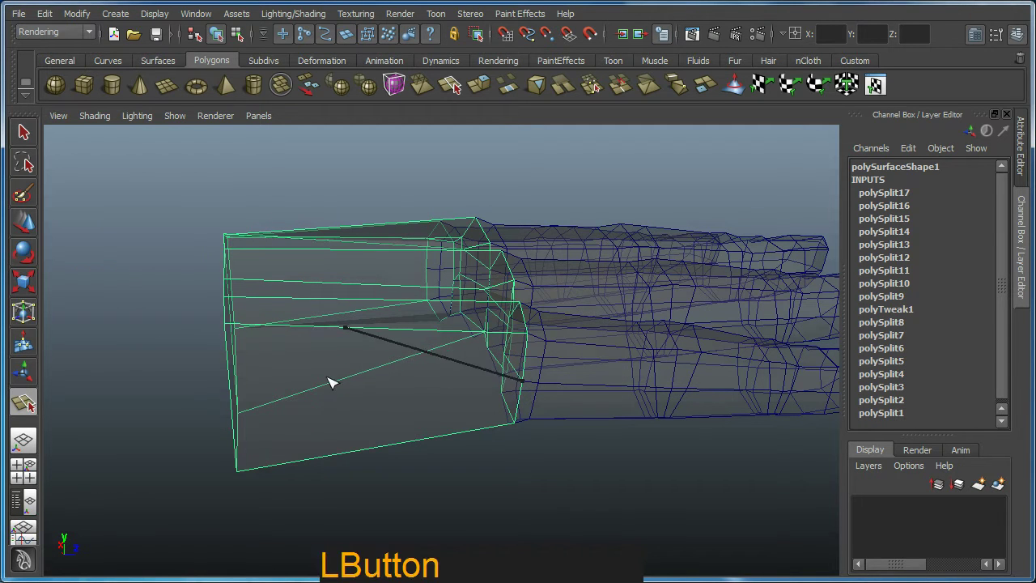
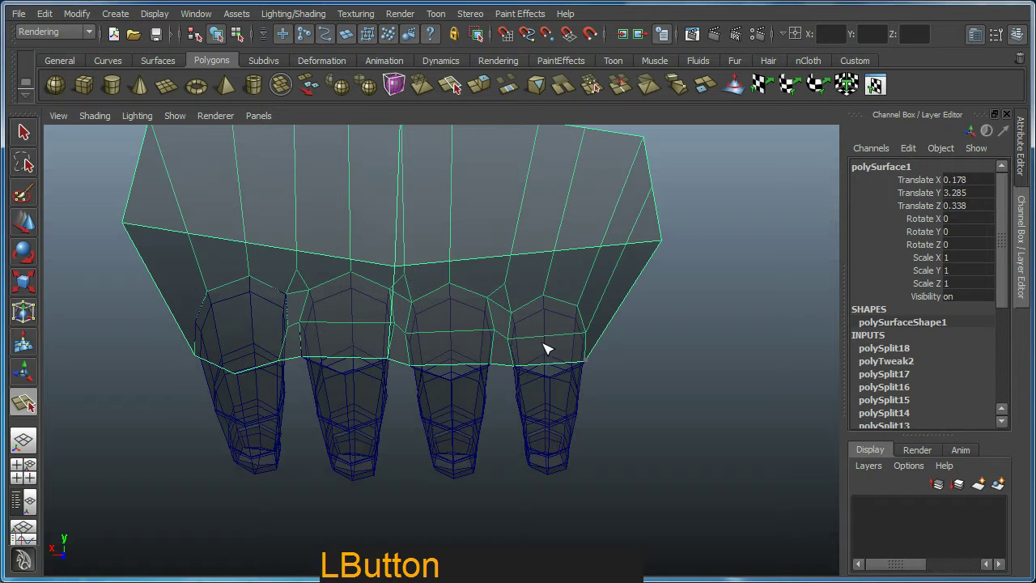
Step: Cut an edge from the palm's lower edge down between two fingers and around to the underside
{"action": "right_click", "coordinate": [531, 363]}
{"action": "left_click", "coordinate": [588, 252]}
{"action": "right_click", "coordinate": [554, 362]}
{"action": "left_click", "coordinate": [551, 372]}
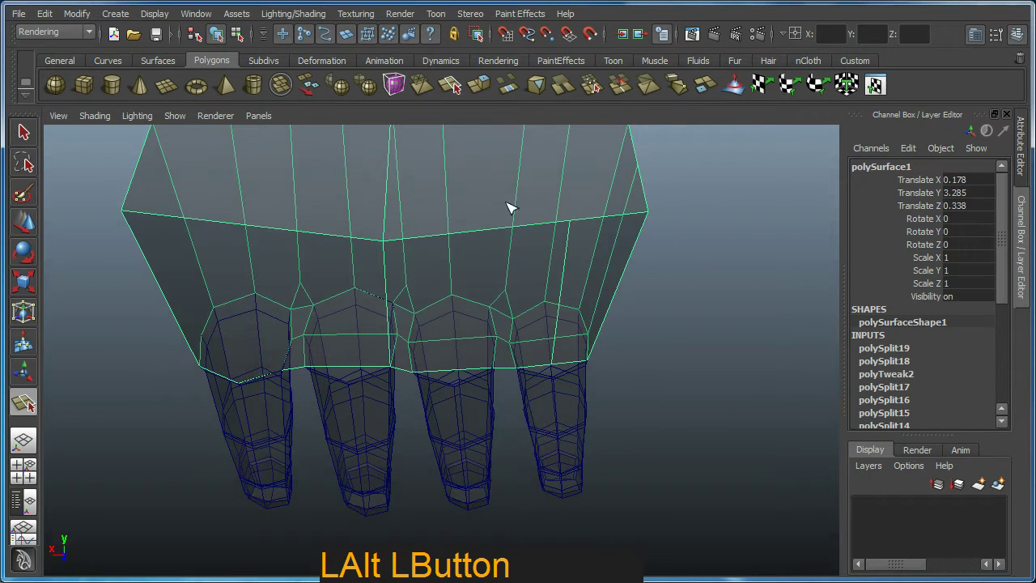
{"action": "left_click", "coordinate": [509, 230]}
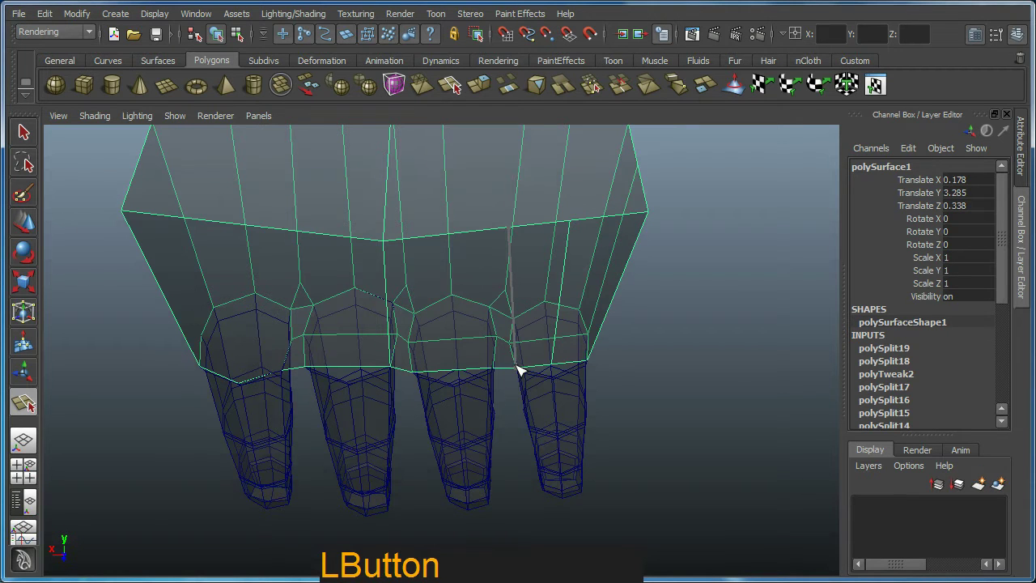
{"action": "right_click", "coordinate": [519, 370]}
{"action": "left_click", "coordinate": [515, 377]}
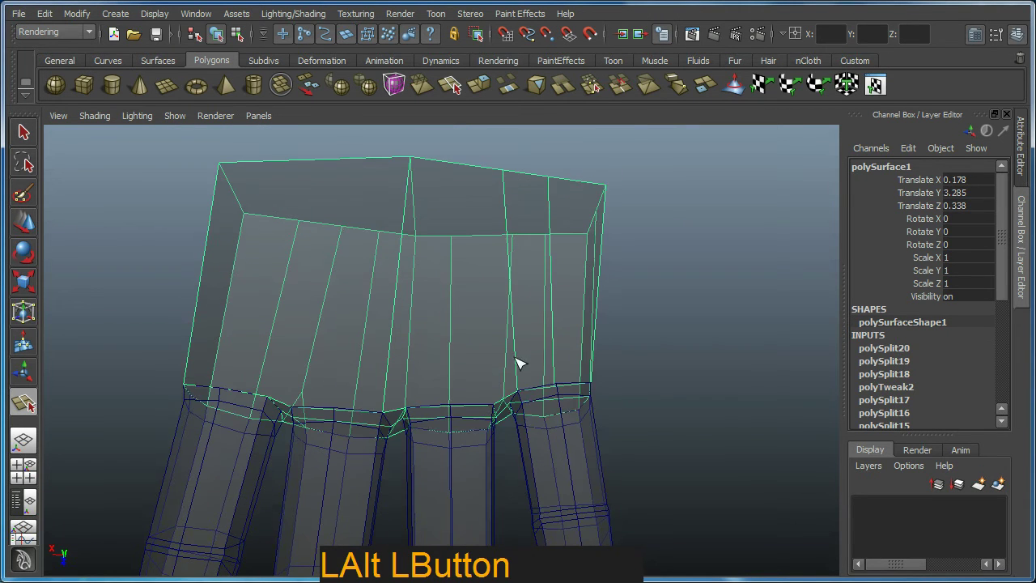
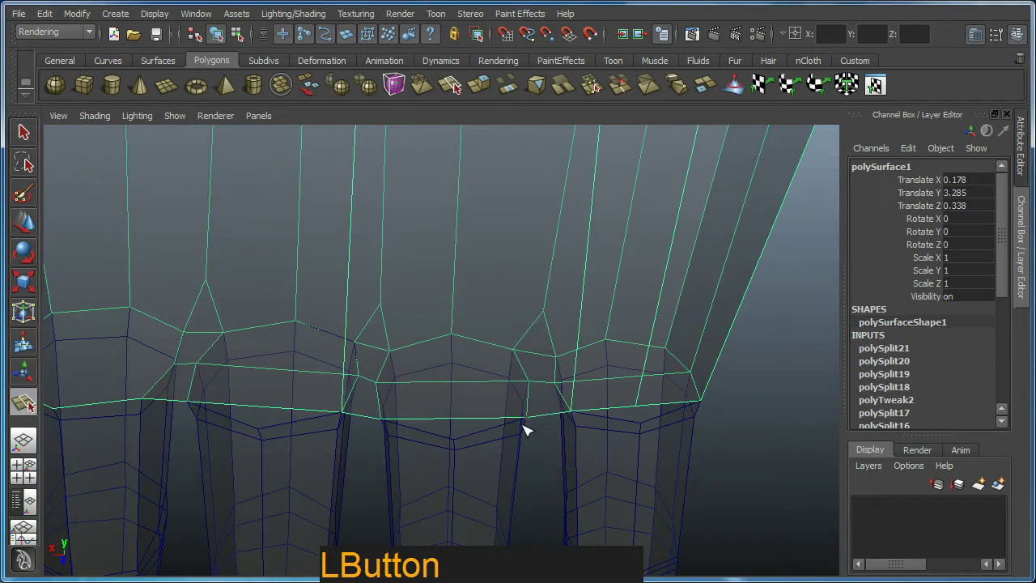
{"action": "right_click", "coordinate": [574, 365]}
{"action": "left_click", "coordinate": [583, 421]}
{"action": "right_click", "coordinate": [582, 381]}
{"action": "left_click", "coordinate": [537, 374]}
Step: Cut a second edge from the palm's top edge down across the palm
{"action": "right_click", "coordinate": [532, 415]}
{"action": "right_click", "coordinate": [477, 426]}
{"action": "middle_click", "coordinate": [448, 370]}
{"action": "right_click", "coordinate": [449, 422]}
{"action": "left_click", "coordinate": [453, 452]}
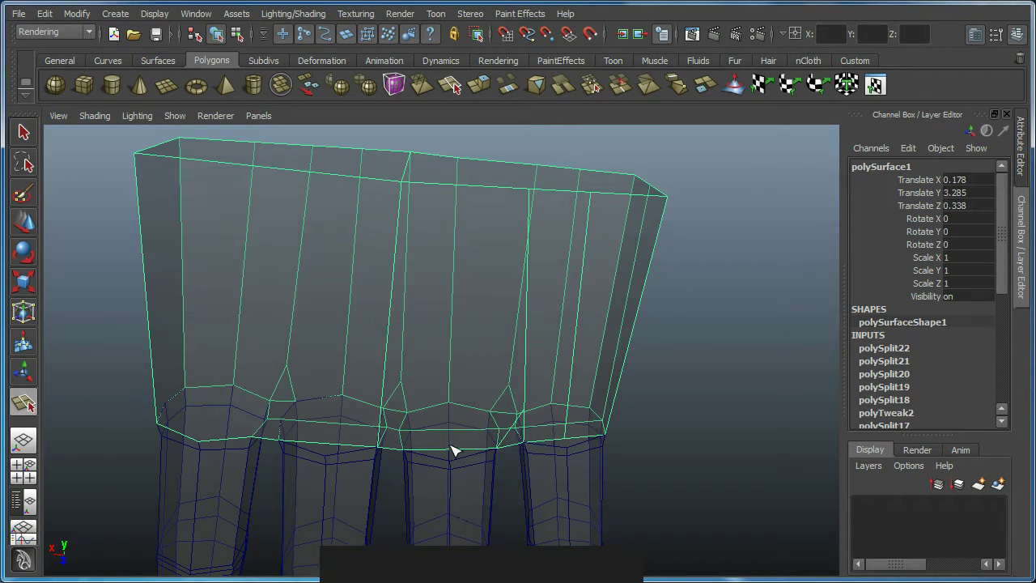
{"action": "left_click", "coordinate": [454, 453]}
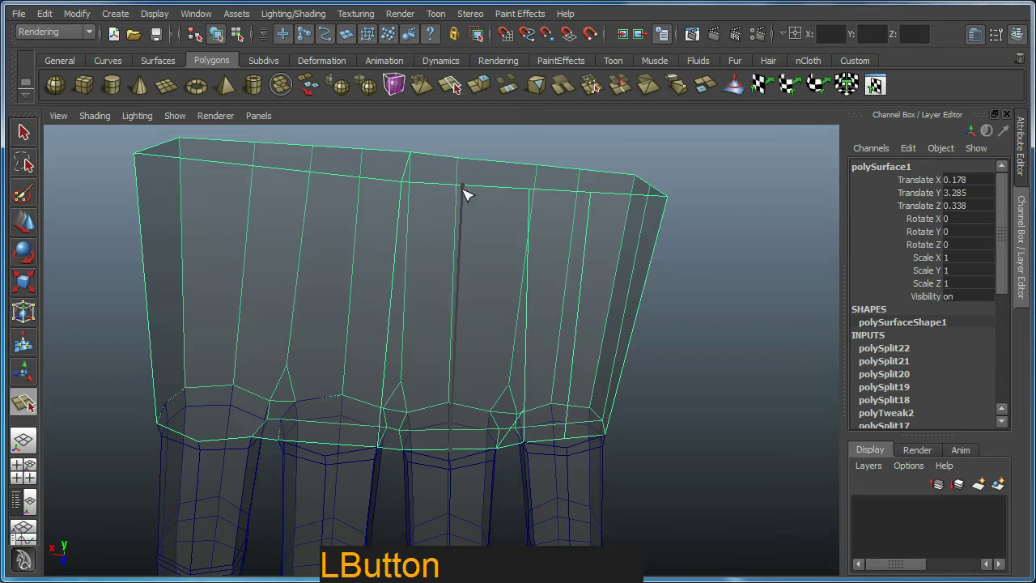
{"action": "right_click", "coordinate": [465, 194]}
{"action": "left_click", "coordinate": [464, 461]}
{"action": "middle_click", "coordinate": [400, 402]}
{"action": "right_click", "coordinate": [417, 402]}
{"action": "left_click", "coordinate": [437, 428]}
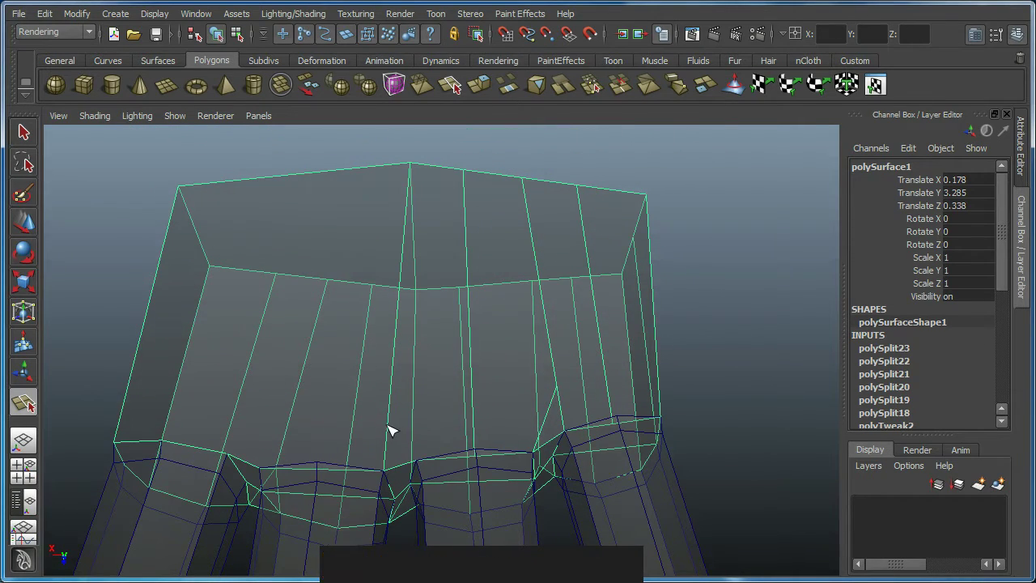
Step: Continue the split along the palm underside to end at a finger base
{"action": "left_click", "coordinate": [393, 436]}
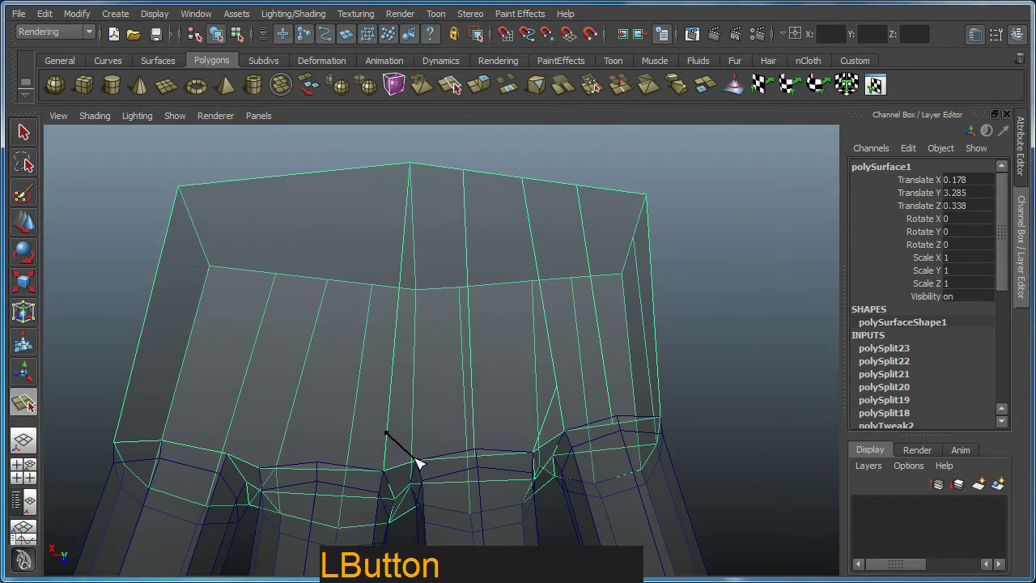
{"action": "right_click", "coordinate": [421, 462]}
{"action": "left_click", "coordinate": [399, 471]}
{"action": "middle_click", "coordinate": [402, 492]}
{"action": "left_click", "coordinate": [443, 467]}
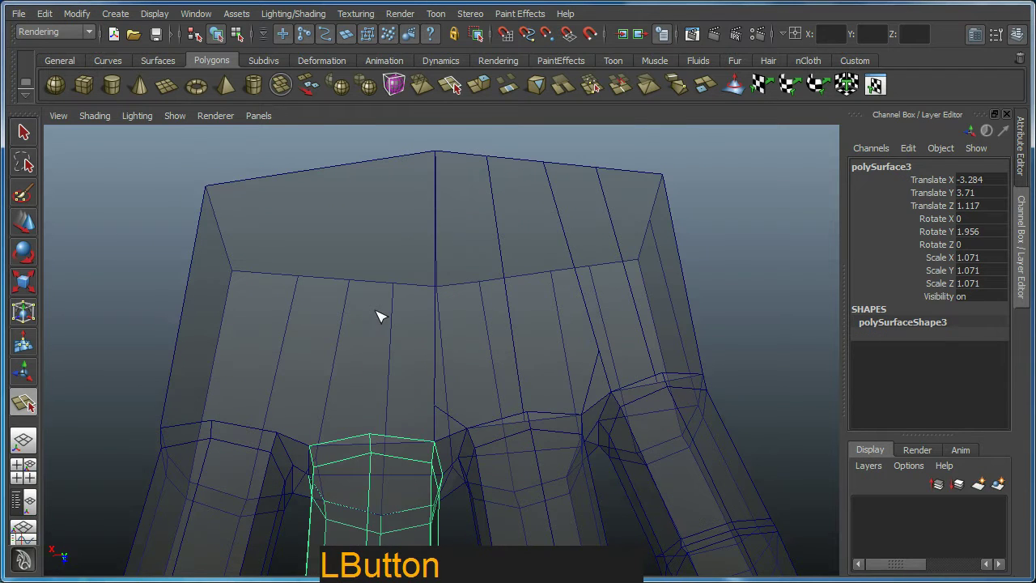
Step: Undo the stray split, reselect the palm and cut a fresh edge along it toward the fingers
{"action": "key", "text": "ctrl+z"}
{"action": "left_click", "coordinate": [385, 167]}
{"action": "right_click", "coordinate": [390, 203]}
{"action": "key", "text": "w"}
{"action": "key", "text": "y"}
{"action": "left_click", "coordinate": [387, 166]}
{"action": "right_click", "coordinate": [377, 449]}
{"action": "left_click", "coordinate": [378, 458]}
{"action": "middle_click", "coordinate": [386, 515]}
{"action": "left_click", "coordinate": [405, 510]}
{"action": "middle_click", "coordinate": [389, 453]}
{"action": "right_click", "coordinate": [445, 457]}
{"action": "left_click", "coordinate": [454, 462]}
{"action": "middle_click", "coordinate": [453, 425]}
{"action": "right_click", "coordinate": [467, 465]}
Step: Cut an edge from the palm's top edge straight down to a finger base
{"action": "left_click", "coordinate": [396, 173]}
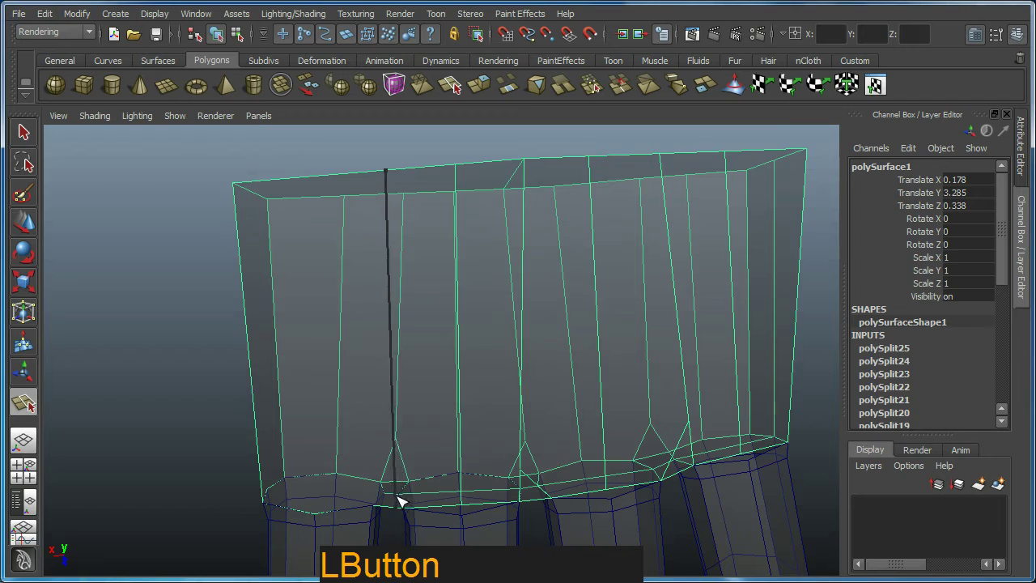
{"action": "left_click", "coordinate": [407, 501]}
{"action": "right_click", "coordinate": [406, 501]}
{"action": "left_click", "coordinate": [401, 488]}
{"action": "left_click", "coordinate": [390, 462]}
{"action": "left_click", "coordinate": [390, 436]}
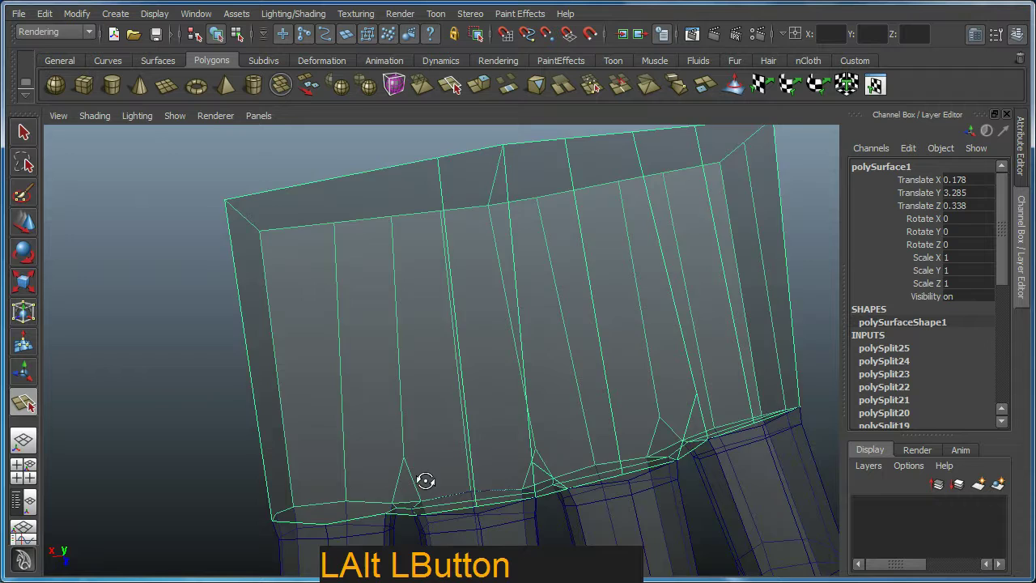
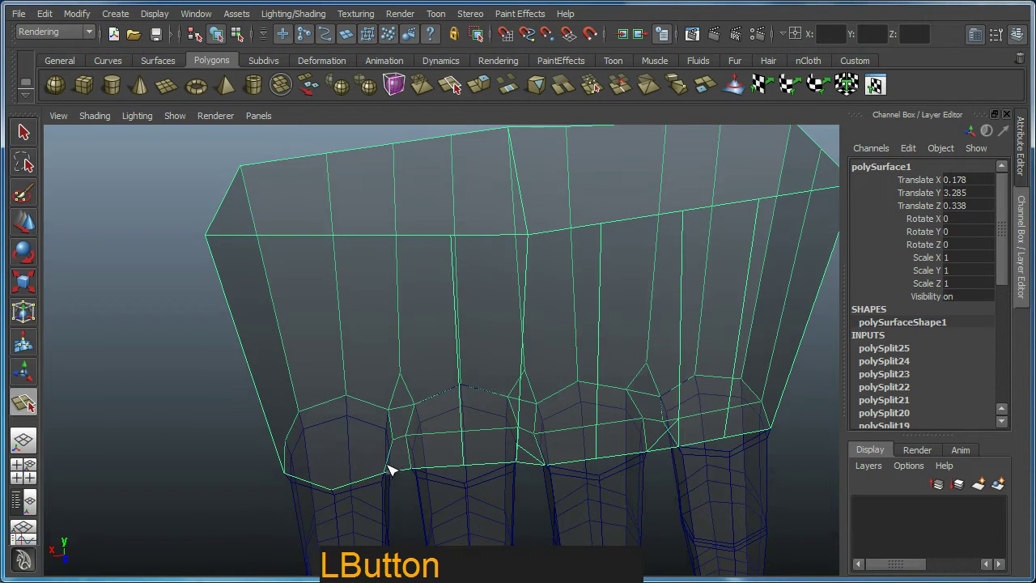
Step: Cut another edge from the top edge down to the first finger base and across the palm
{"action": "left_click", "coordinate": [384, 468]}
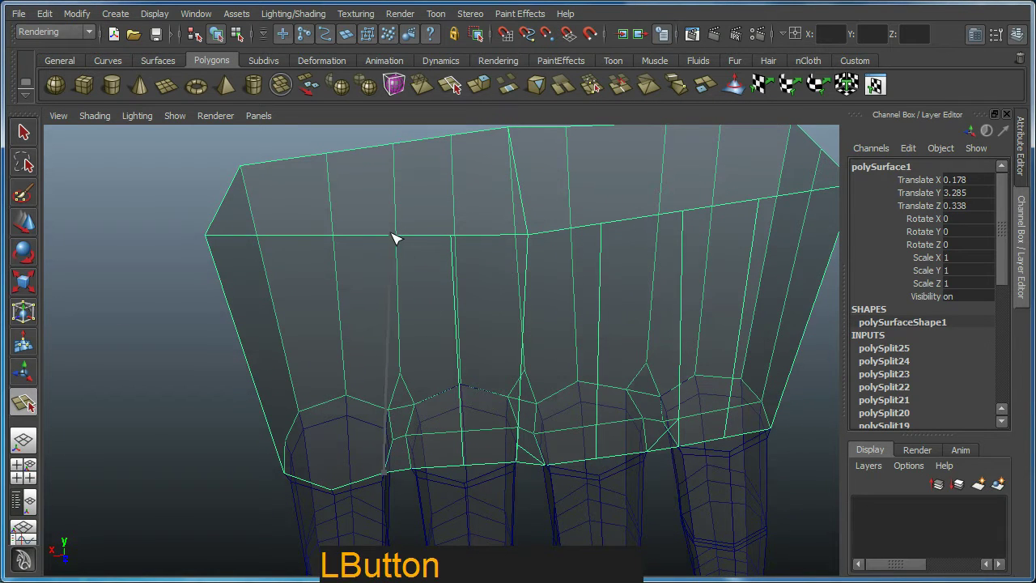
{"action": "right_click", "coordinate": [394, 239]}
{"action": "left_click", "coordinate": [387, 452]}
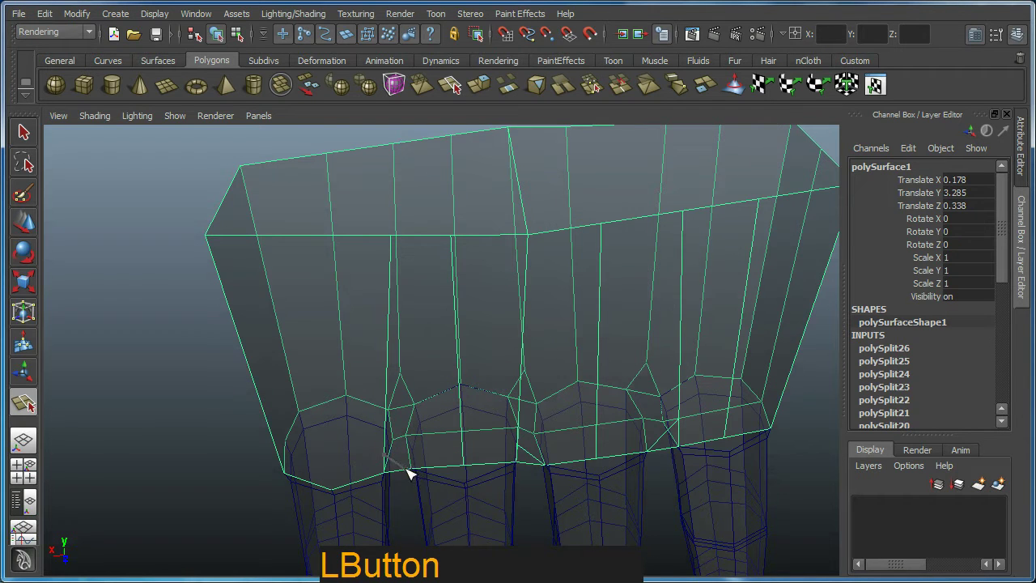
{"action": "right_click", "coordinate": [410, 470]}
{"action": "left_click", "coordinate": [410, 495]}
{"action": "right_click", "coordinate": [409, 478]}
{"action": "middle_click", "coordinate": [395, 465]}
{"action": "left_click", "coordinate": [370, 485]}
Step: Undo the last point and restart the split at the palm edge near a finger base
{"action": "key", "text": "ctrl+z"}
{"action": "right_click", "coordinate": [337, 215]}
{"action": "key", "text": "w"}
{"action": "left_click", "coordinate": [343, 212]}
{"action": "key", "text": "y"}
{"action": "left_click", "coordinate": [344, 216]}
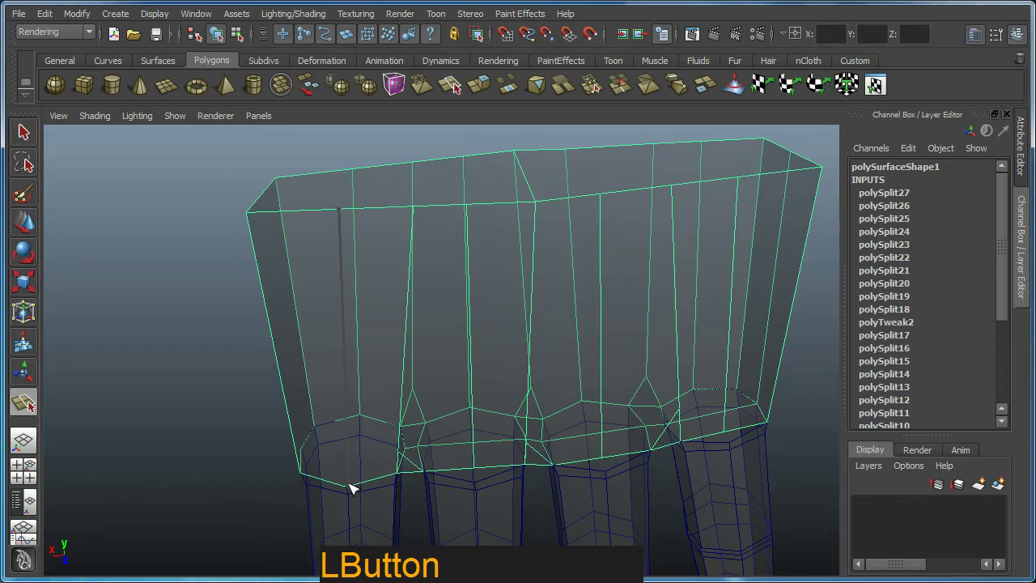
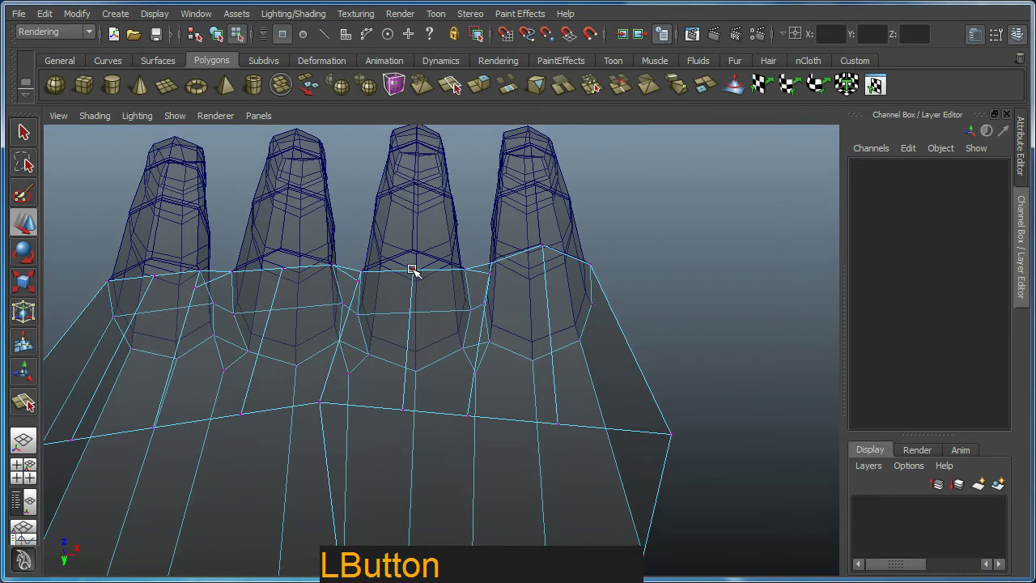
Step: Select palm vertices at the finger joins and pull one around its finger base
{"action": "left_click", "coordinate": [425, 276]}
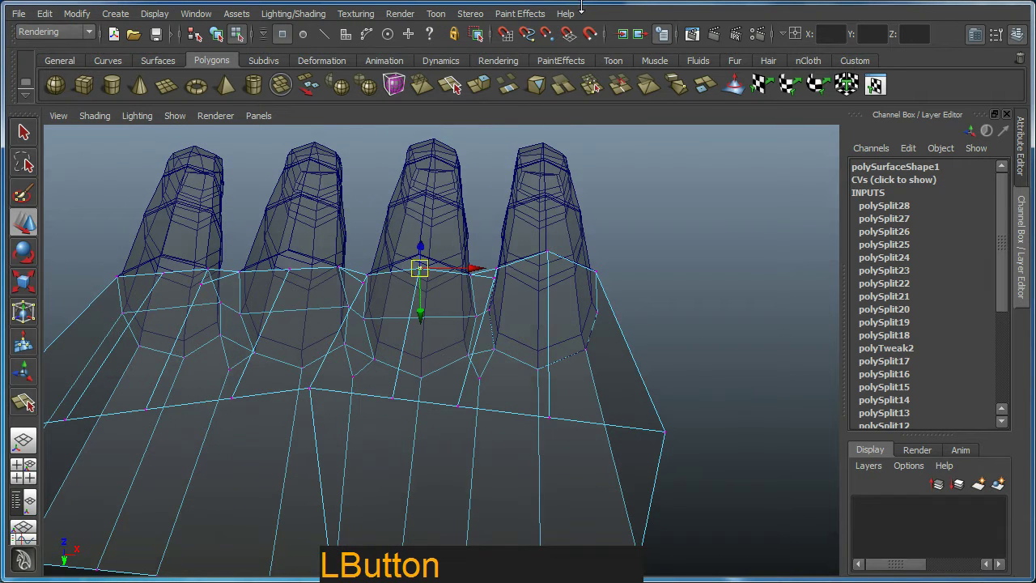
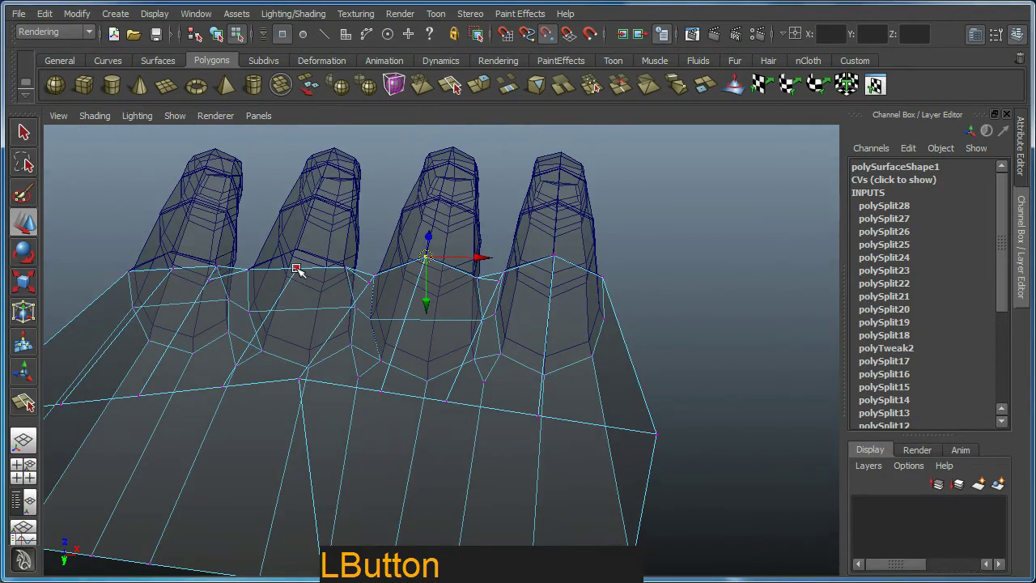
{"action": "left_click", "coordinate": [362, 252]}
{"action": "left_click", "coordinate": [279, 212]}
{"action": "middle_click", "coordinate": [285, 236]}
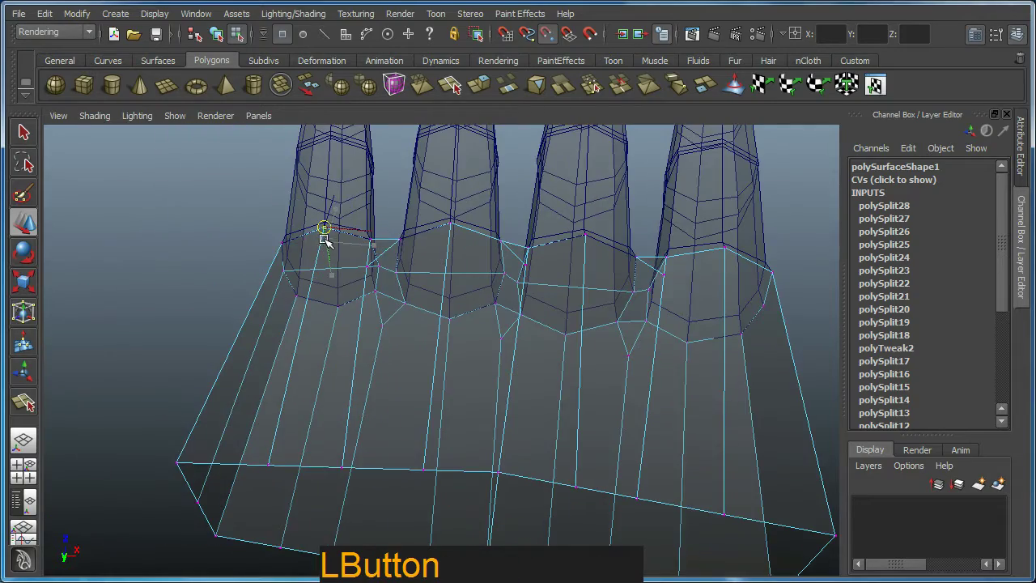
{"action": "left_click", "coordinate": [412, 301]}
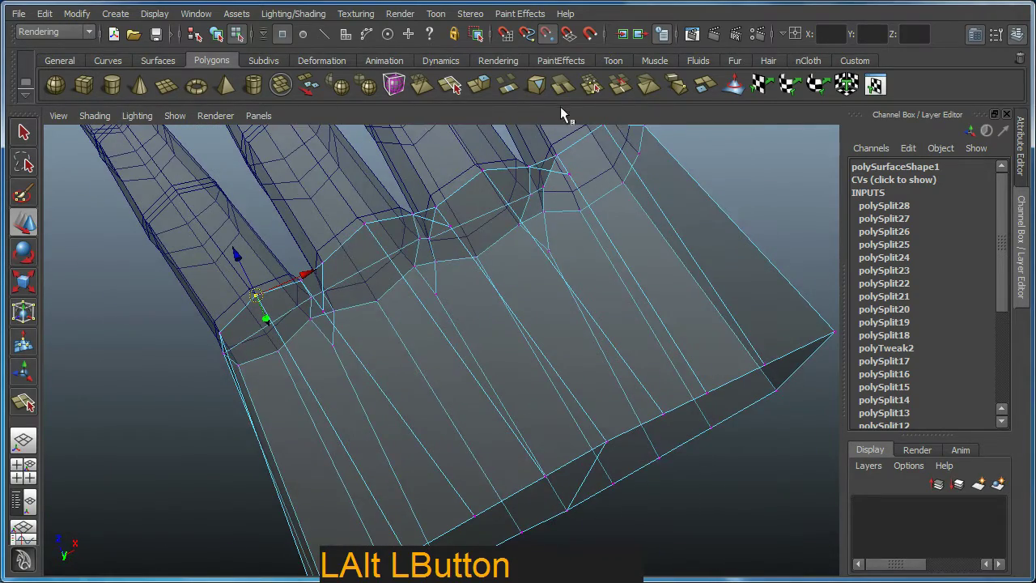